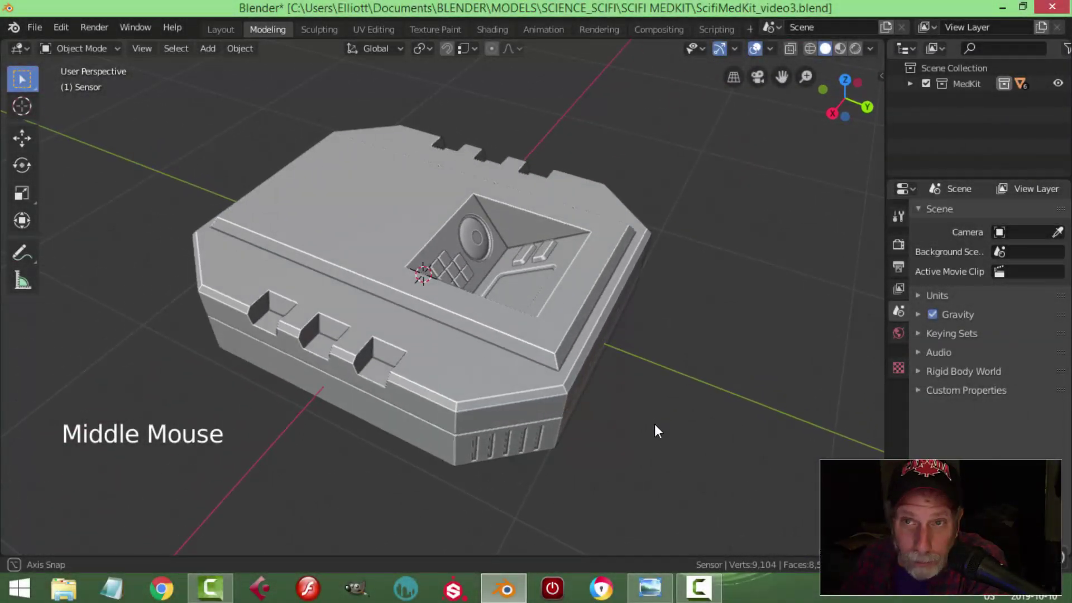
# Snap the 3D cursor to the selected bottom part of the medkit case.
pyautogui.middleClick(633, 382)
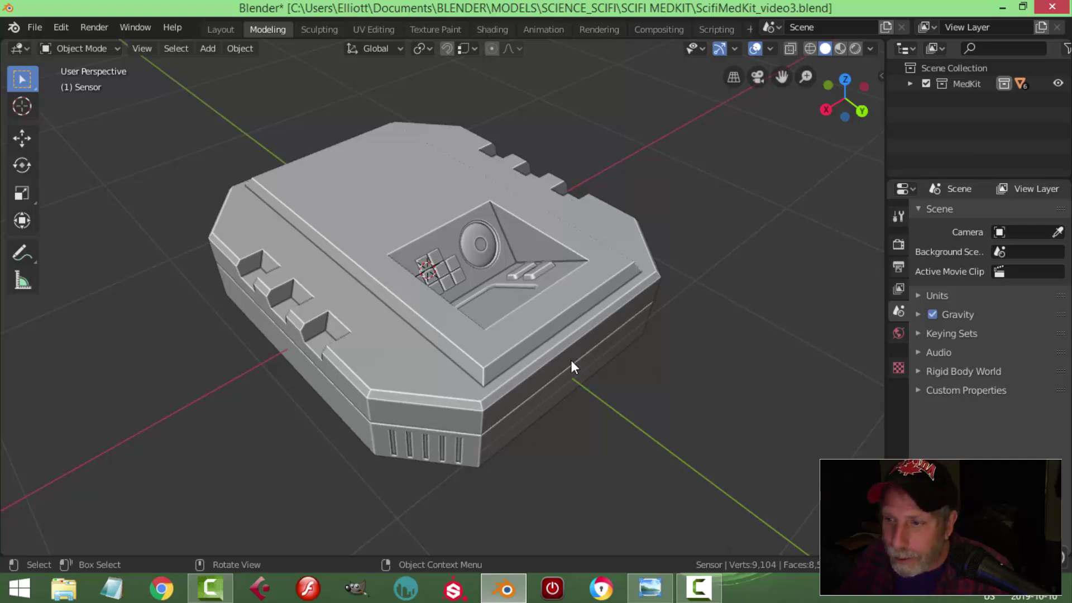
pyautogui.middleClick(577, 364)
pyautogui.middleClick(475, 262)
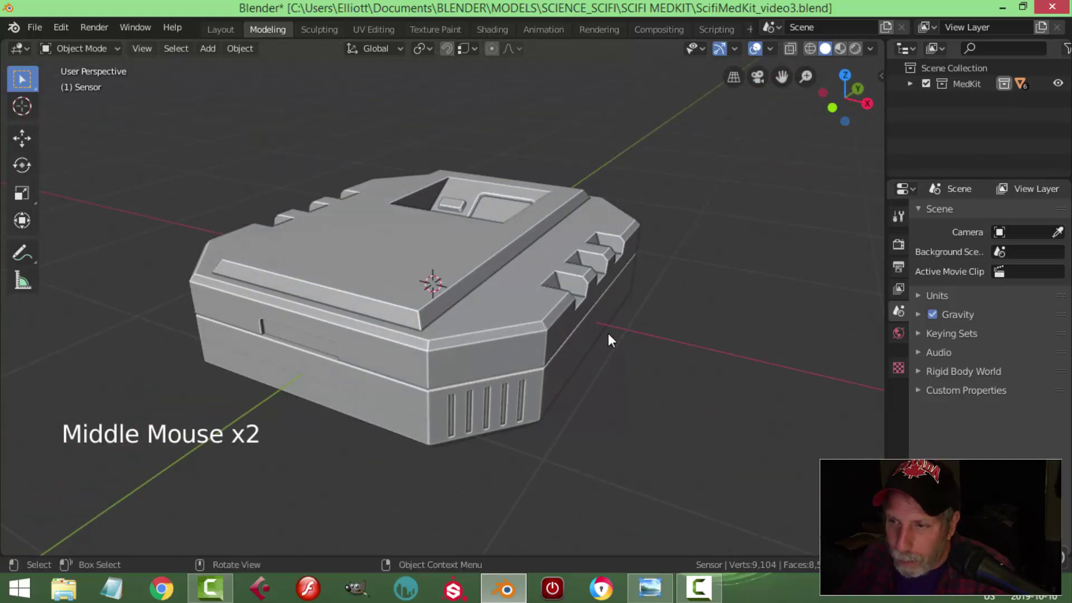
pyautogui.middleClick(580, 333)
pyautogui.middleClick(483, 339)
pyautogui.middleClick(466, 340)
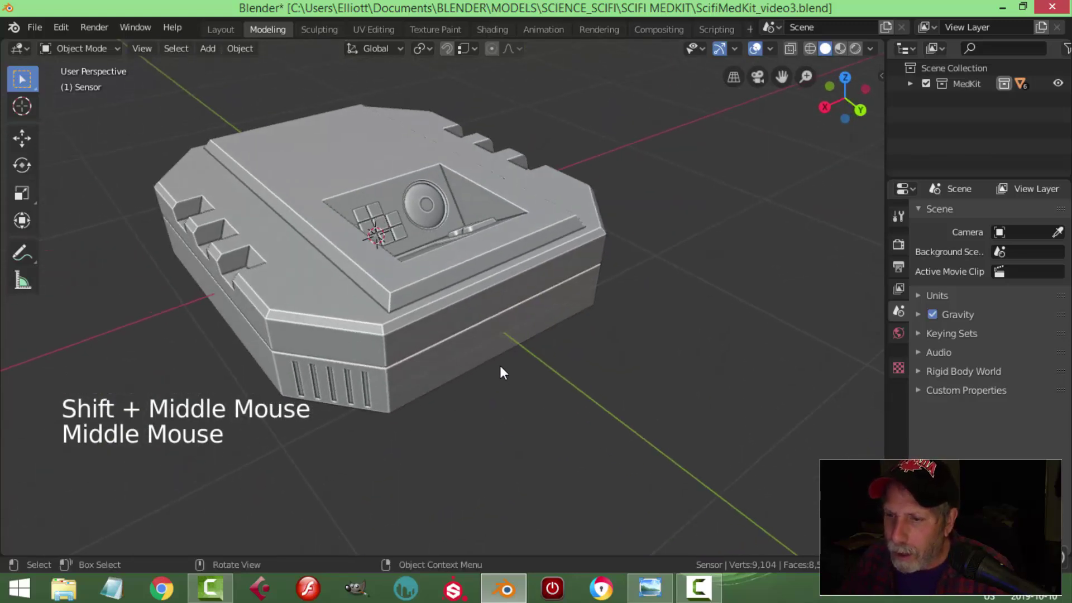
pyautogui.click(477, 323)
pyautogui.press('Tab')
pyautogui.middleClick(523, 347)
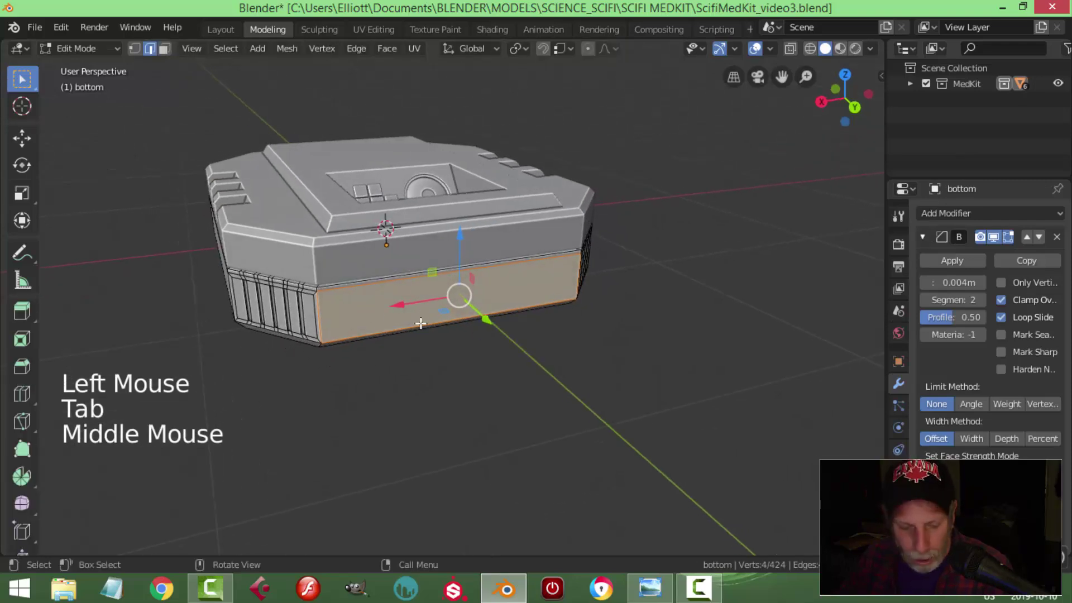
pyautogui.press('shift+s')
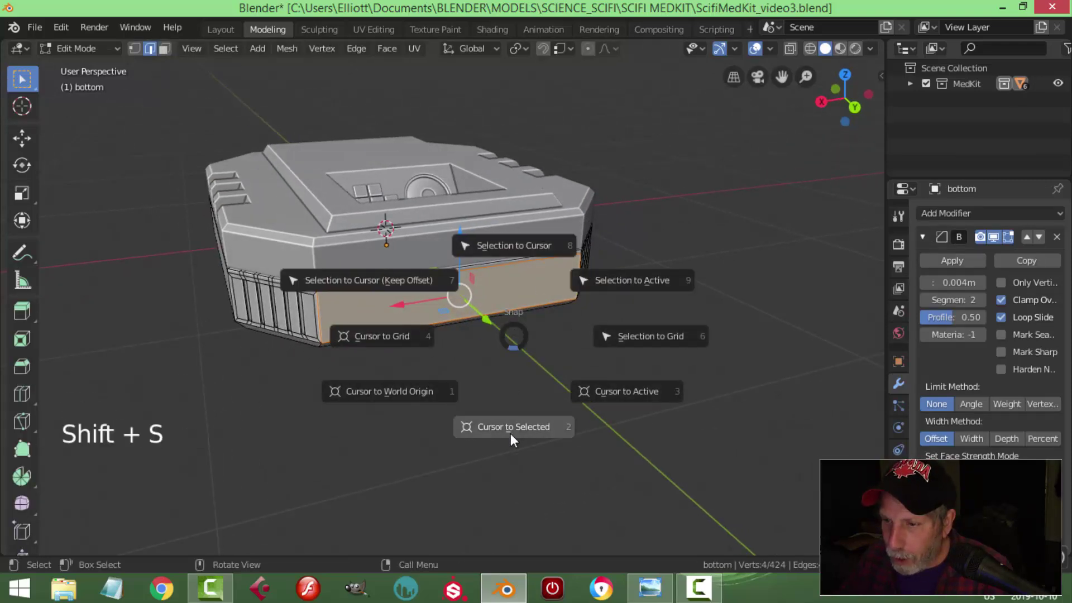
pyautogui.middleClick(484, 370)
pyautogui.press('Tab')
pyautogui.press('alt+a')
# Add a plane at the cursor, rotate it 90° on X to stand upright and scale it down small.
pyautogui.middleClick(554, 372)
pyautogui.middleClick(522, 366)
pyautogui.middleClick(430, 338)
pyautogui.middleClick(498, 351)
pyautogui.scroll(-3)
pyautogui.press('shift+a')
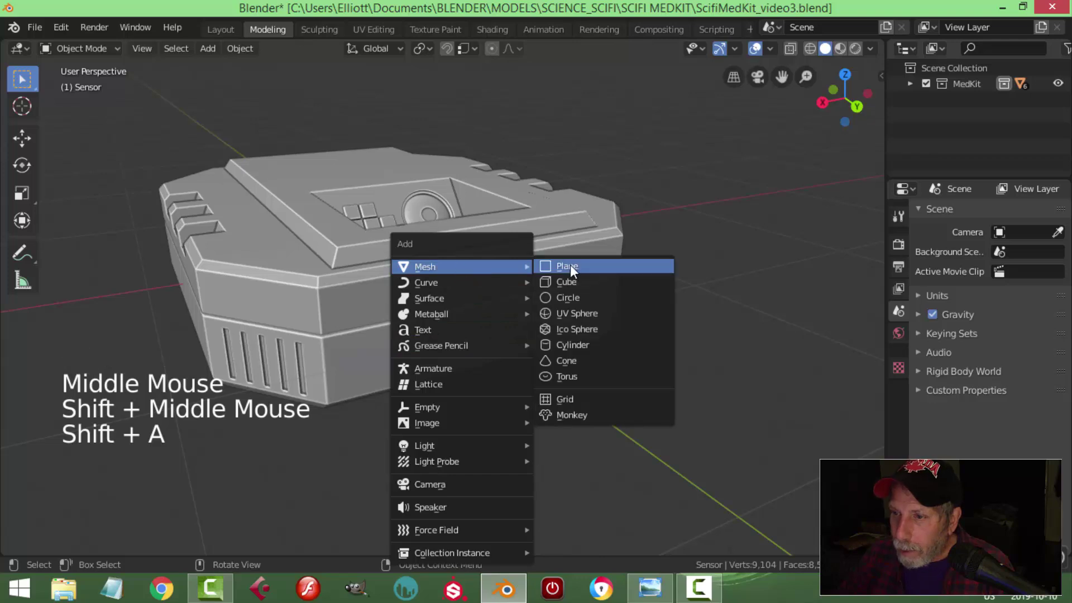
pyautogui.scroll(-3)
pyautogui.press('Tab')
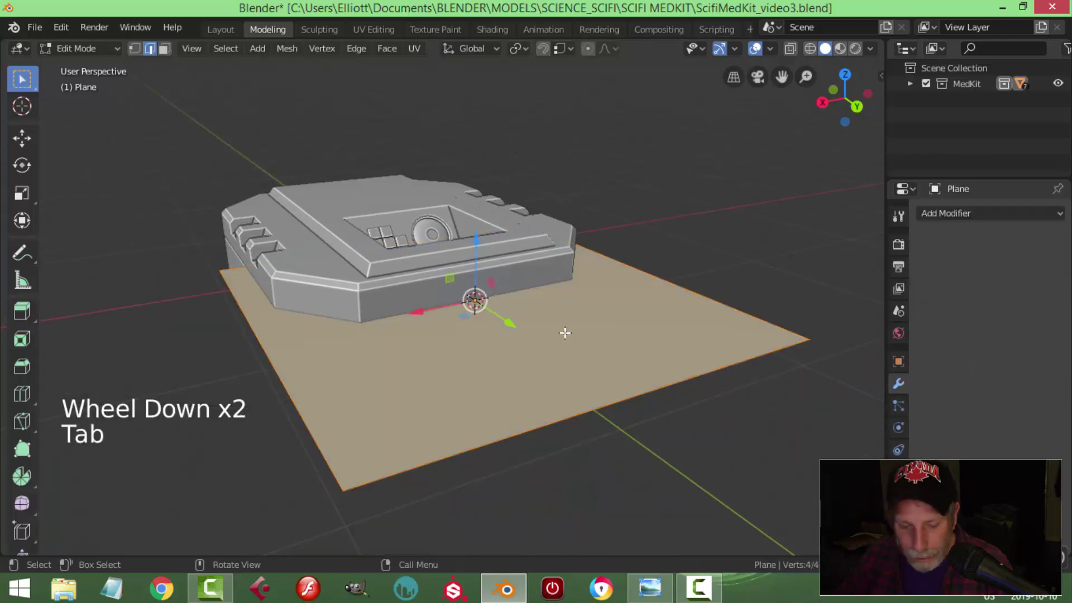
pyautogui.press('r')
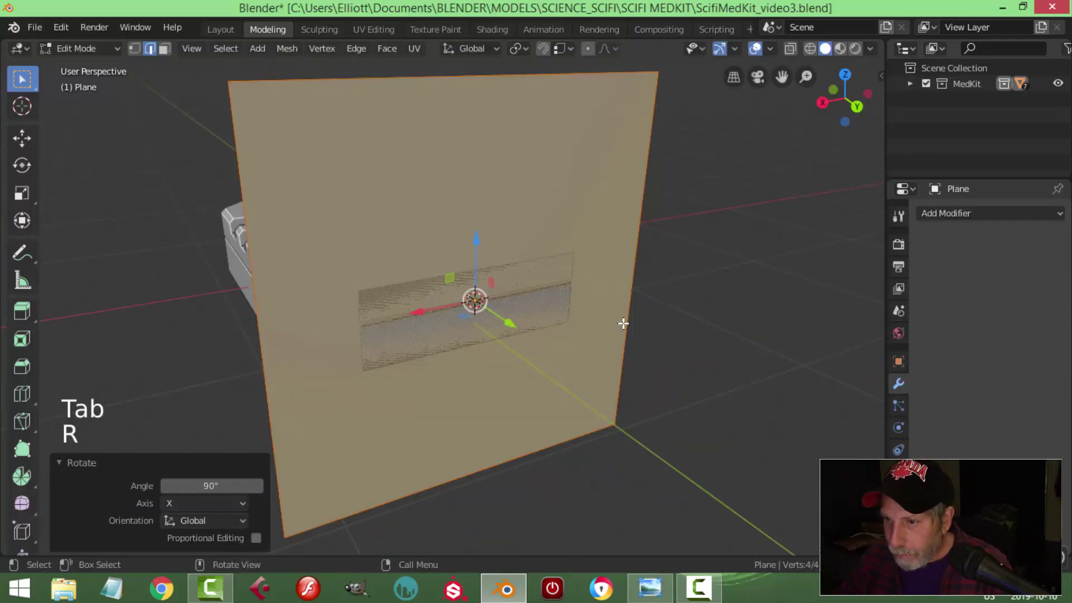
pyautogui.middleClick(614, 327)
pyautogui.press('s')
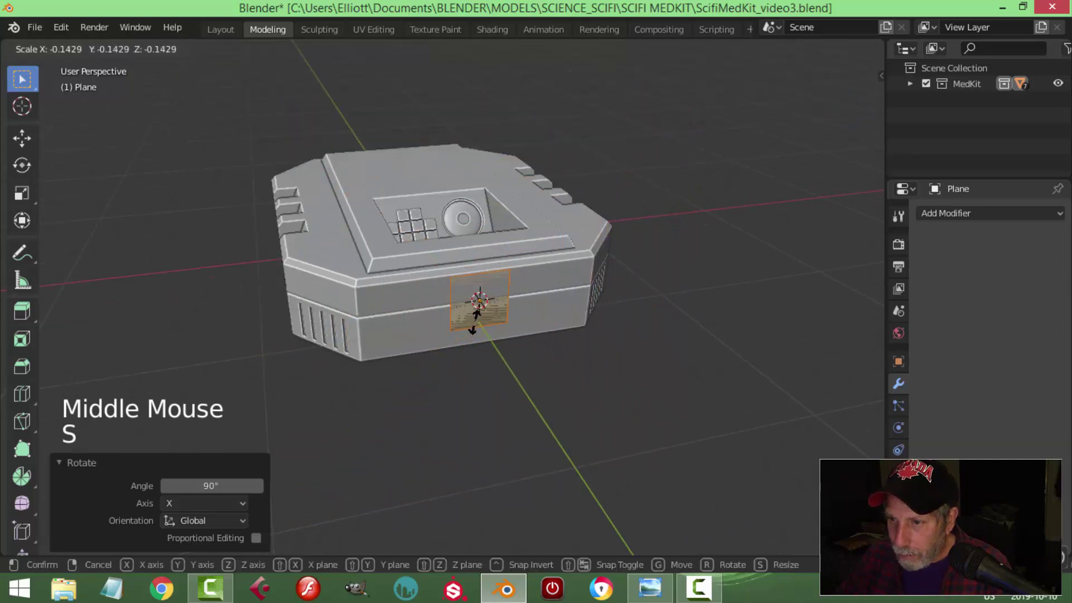
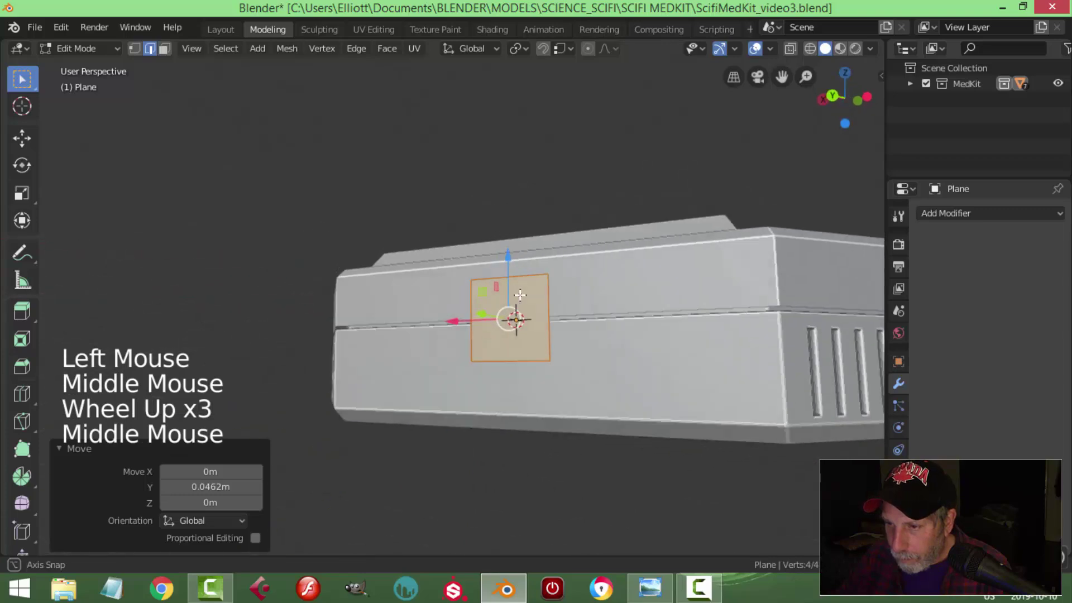
pyautogui.scroll(3)
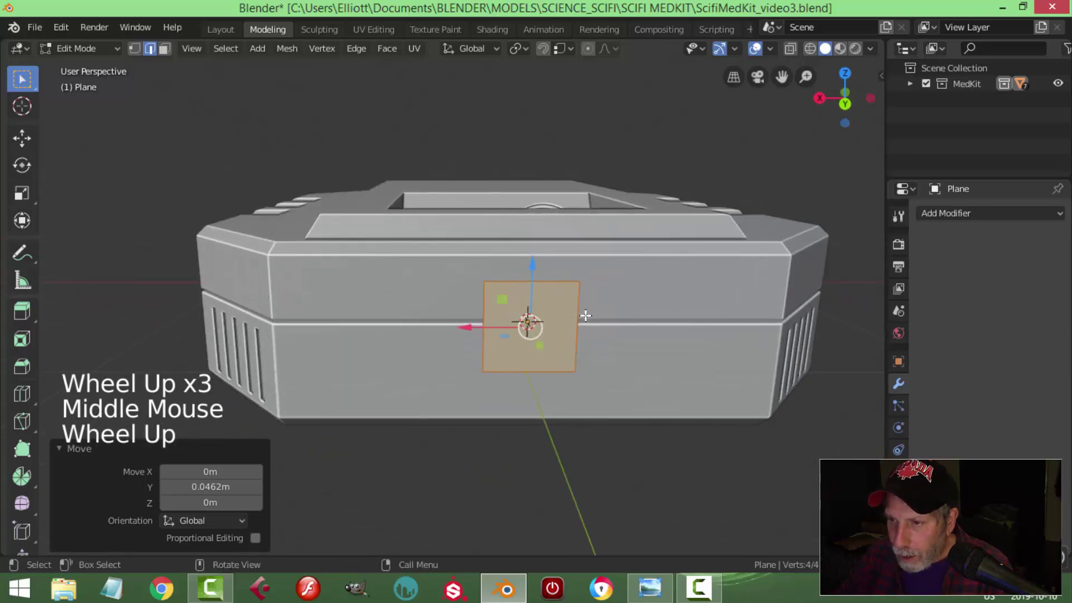
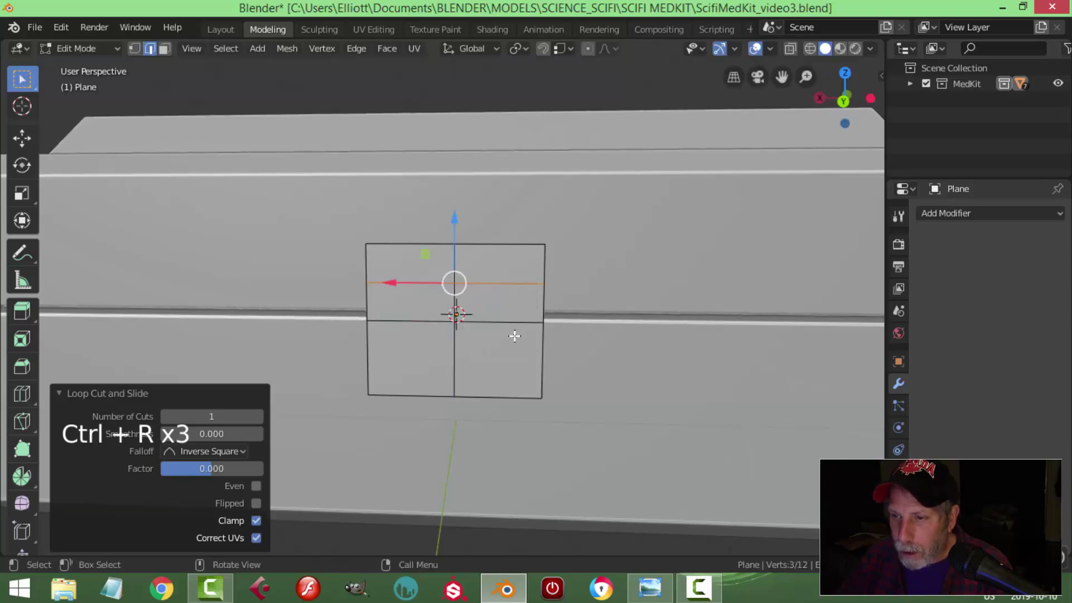
# Subdivide the upright plane into a grid with repeated loop cuts and turn on X-ray.
pyautogui.press('ctrl+r')
pyautogui.press('ctrl+r')
pyautogui.press('ctrl+r')
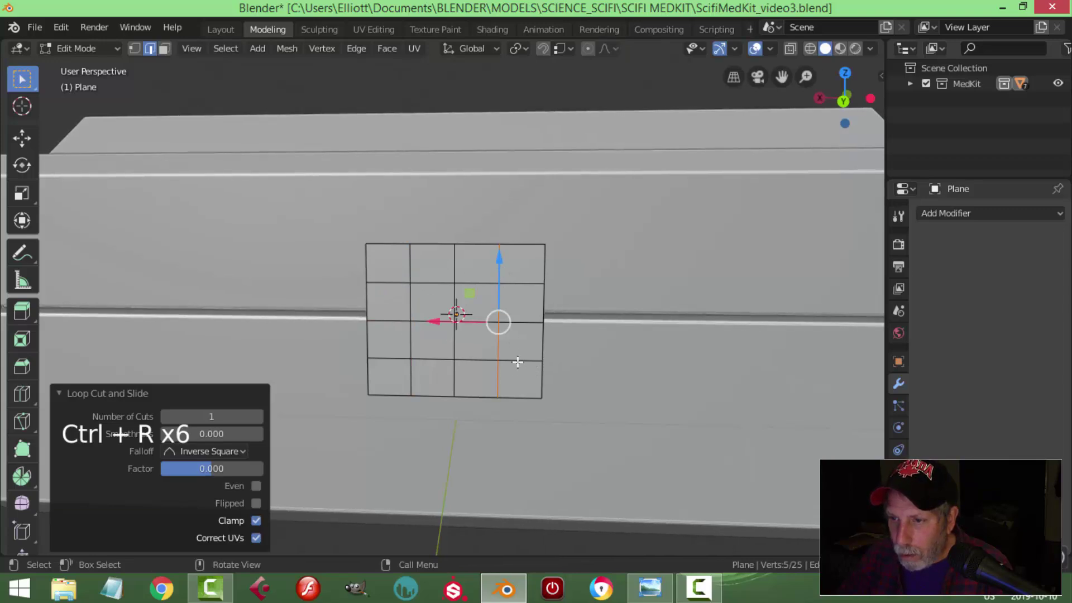
pyautogui.press('ctrl+r')
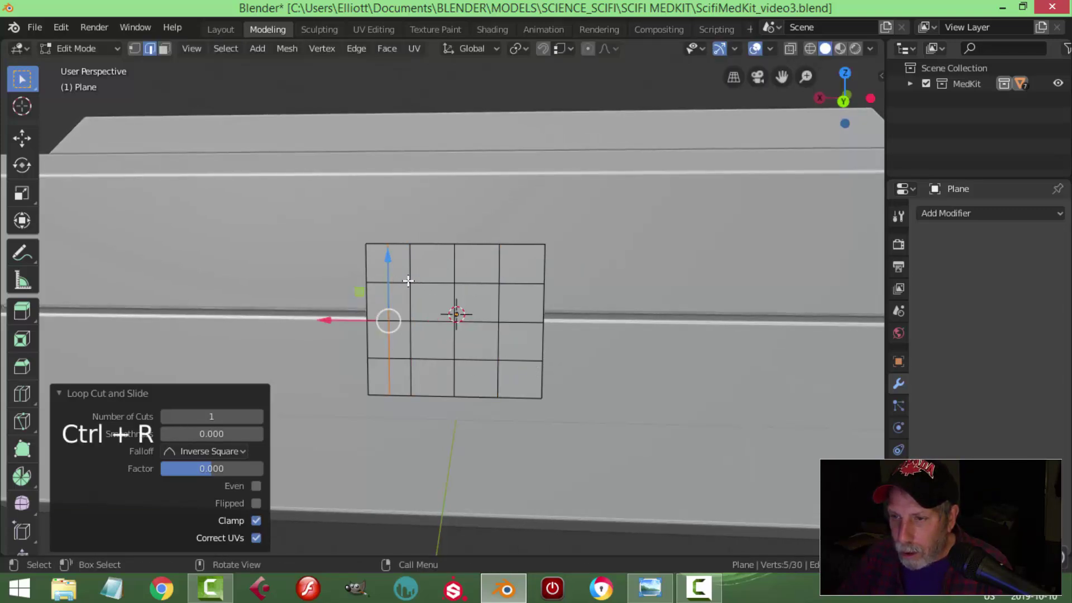
pyautogui.press('ctrl+r')
pyautogui.press('ctrl+r')
pyautogui.press('ctrl+r')
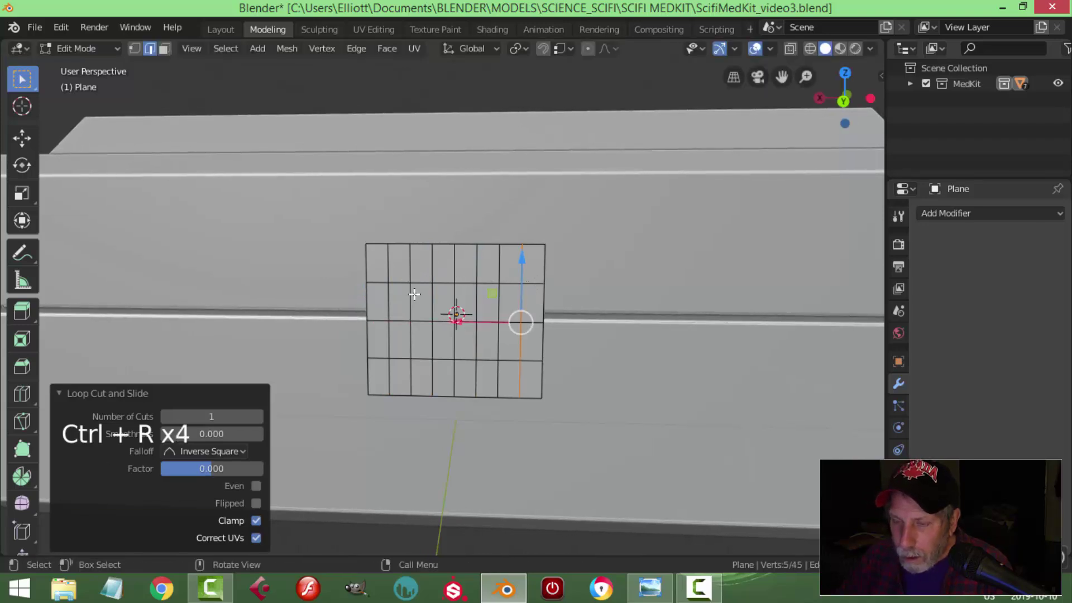
pyautogui.press('ctrl+r')
pyautogui.press('ctrl+r')
pyautogui.press('alt+a')
pyautogui.press('3')
pyautogui.press('c')
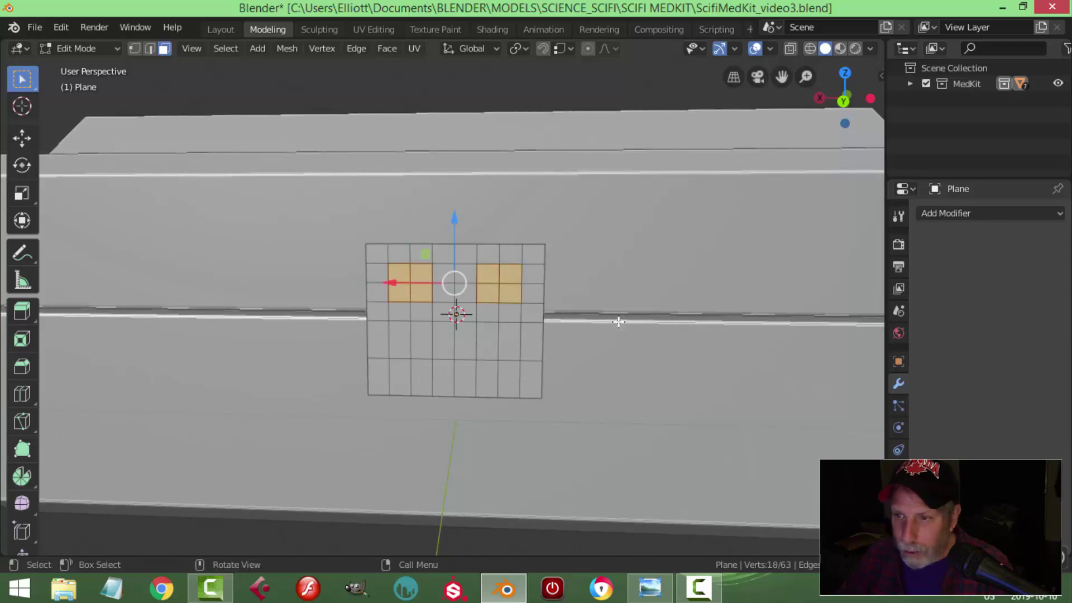
pyautogui.scroll(3)
pyautogui.press('alt+a')
pyautogui.middleClick(571, 312)
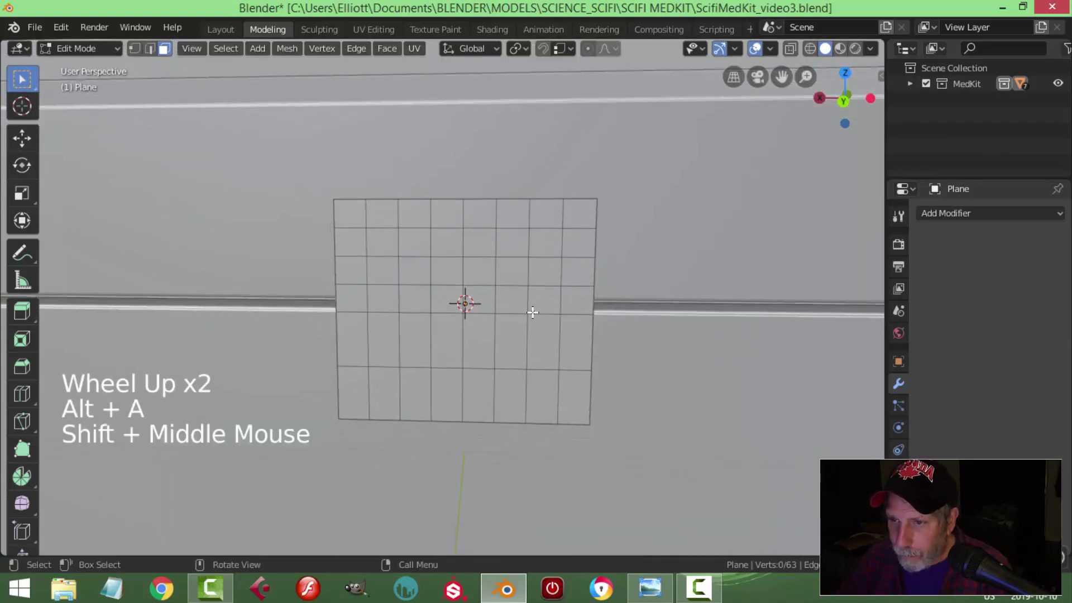
# Add several extra edge loops near the grid's right edge.
pyautogui.press('ctrl+r')
pyautogui.press('ctrl+r')
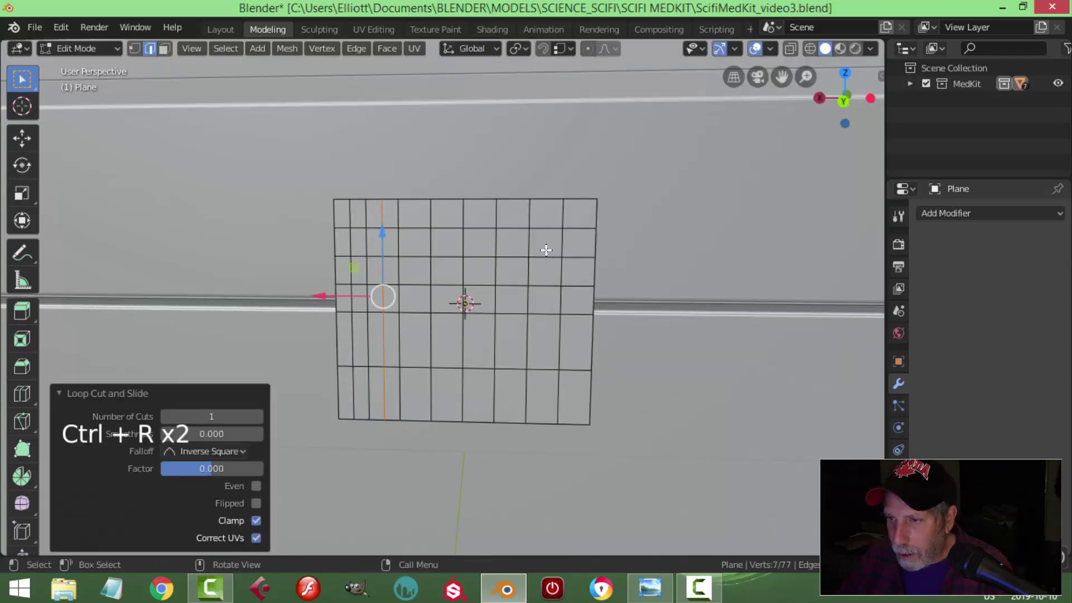
pyautogui.press('ctrl+r')
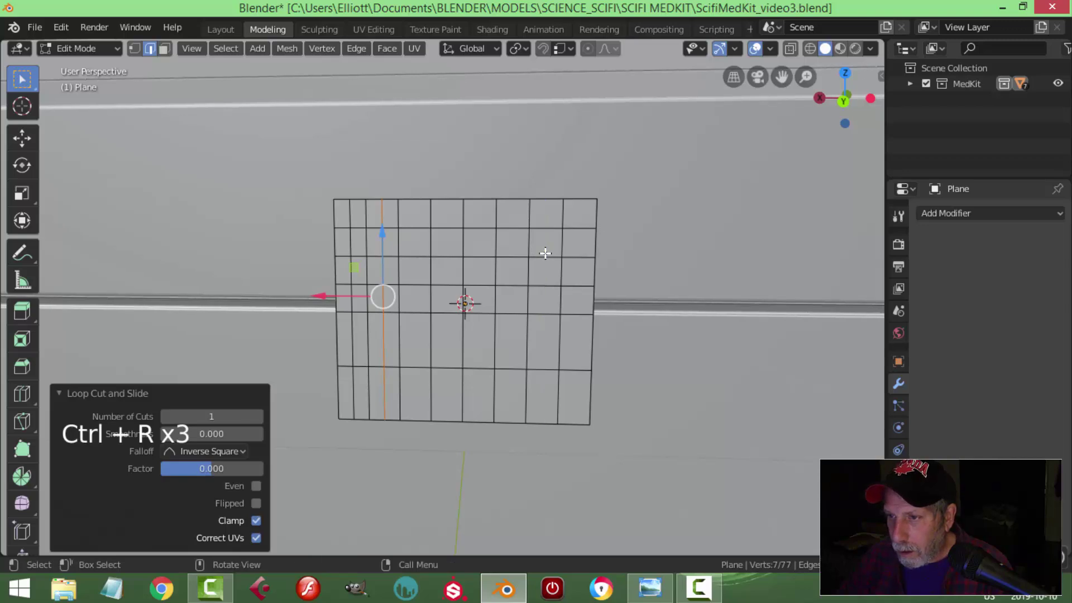
pyautogui.press('ctrl+r')
pyautogui.press('ctrl+r')
pyautogui.press('ctrl+r')
pyautogui.press('ctrl+r')
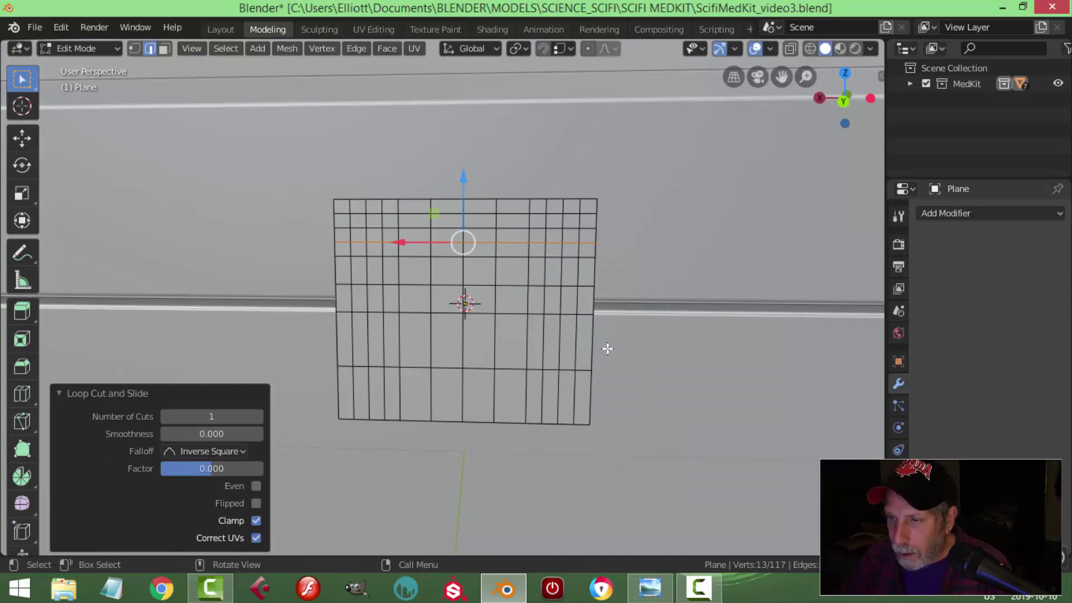
pyautogui.press('alt+a')
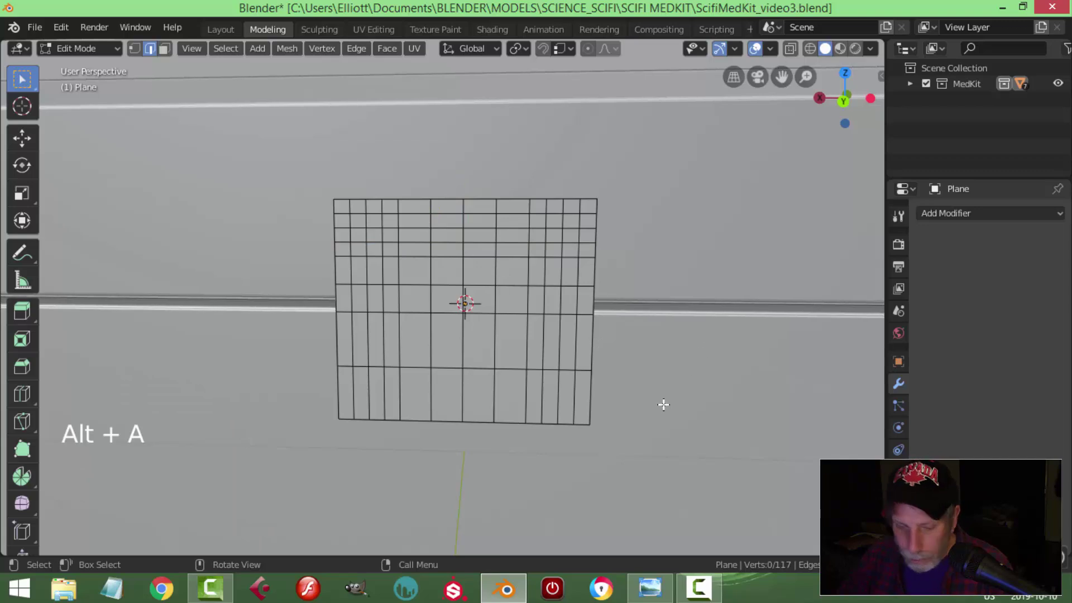
# Box-select the grid's lower vertices and delete them, leaving a band of faces.
pyautogui.press('1')
pyautogui.press('b')
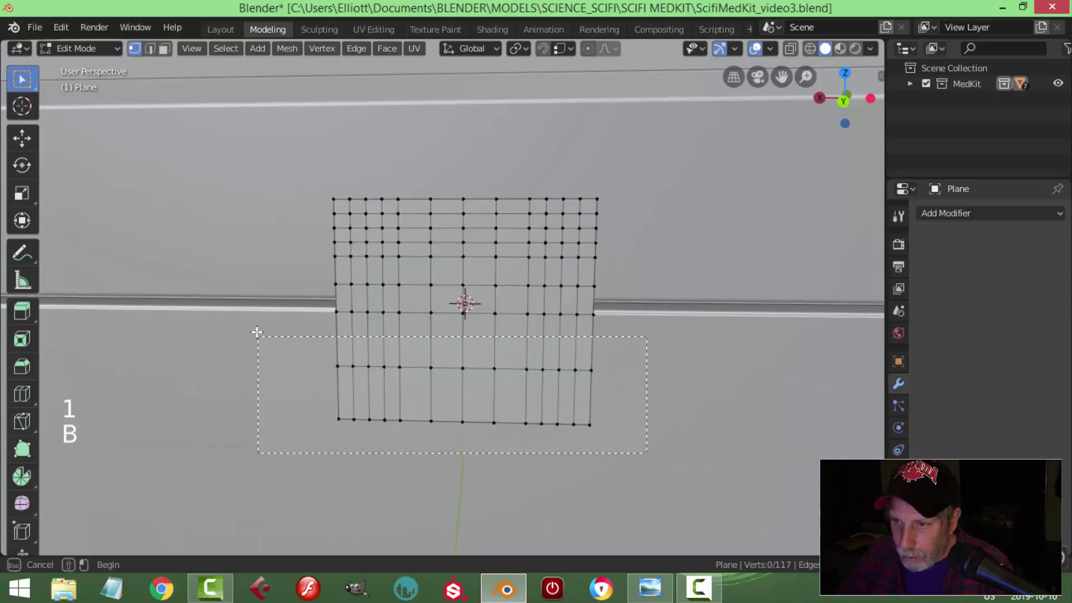
pyautogui.press('x')
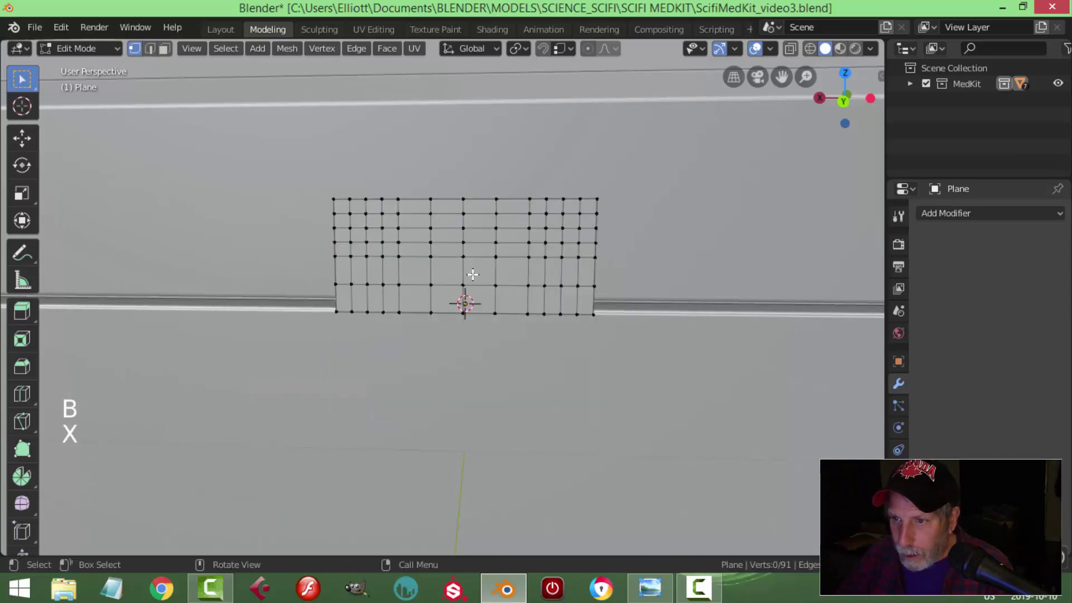
# Circle-select a group of corner faces, inset them and reshape them with a LoopTools operation.
pyautogui.press('3')
pyautogui.press('c')
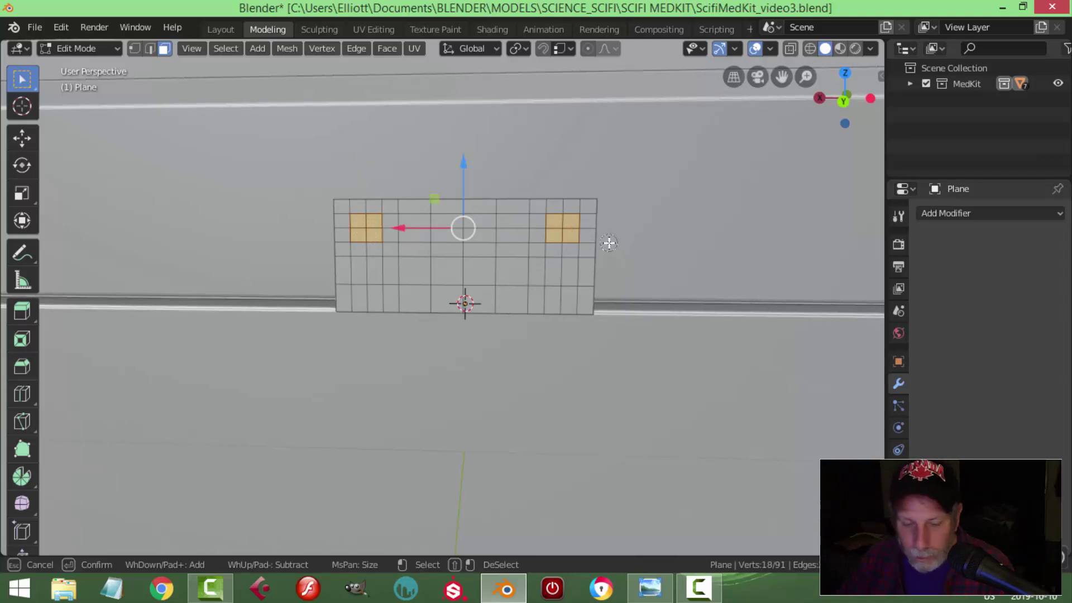
pyautogui.middleClick(596, 240)
pyautogui.scroll(3)
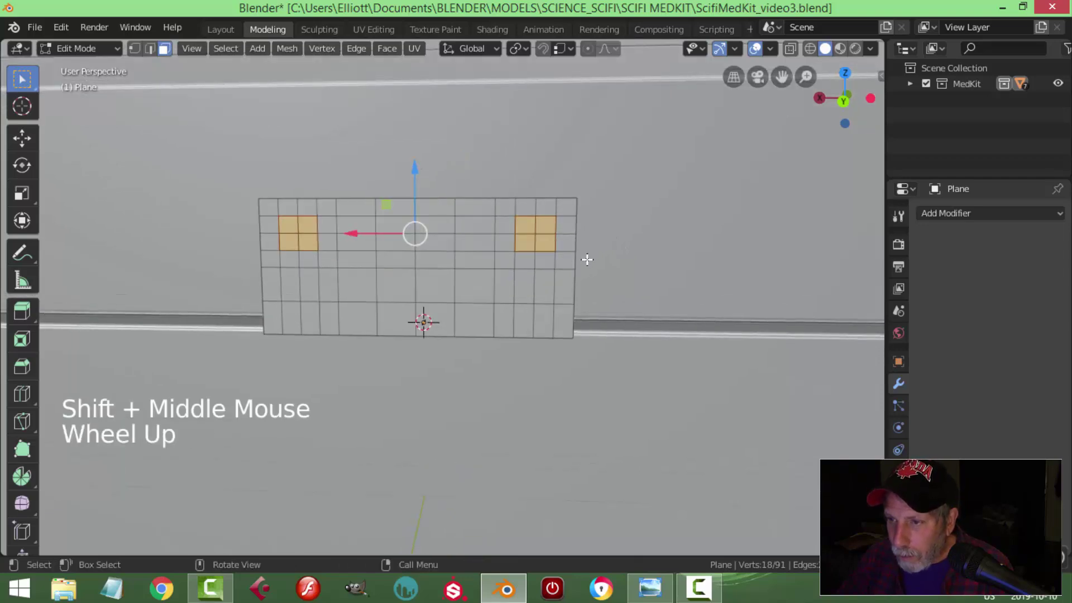
pyautogui.middleClick(616, 257)
pyautogui.press('i')
pyautogui.rightClick(544, 230)
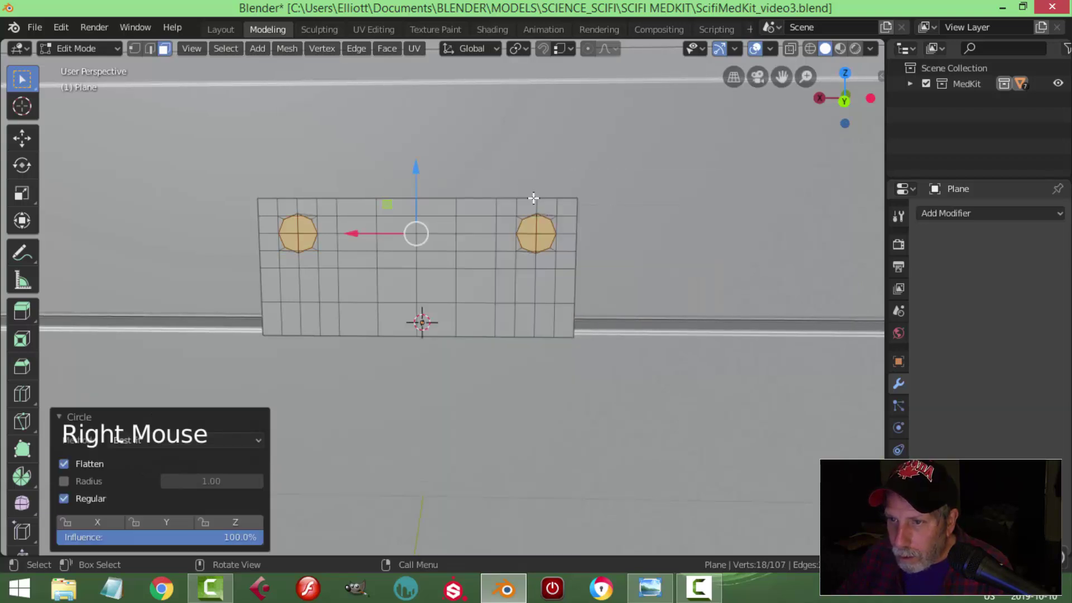
# Scale and inset the two octagon faces, then delete the inner faces to open two holes.
pyautogui.click(533, 53)
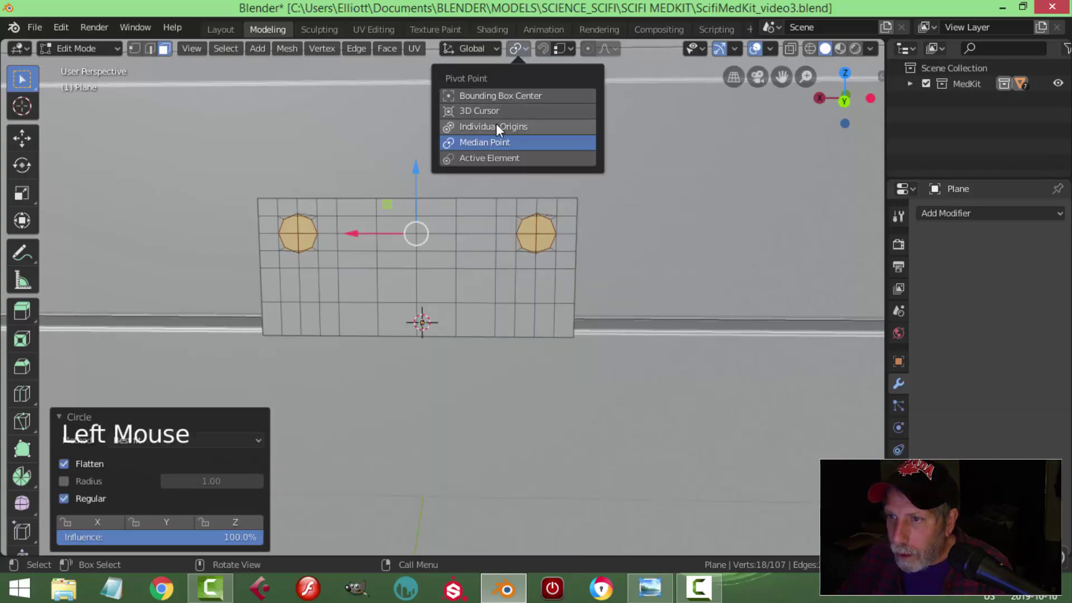
pyautogui.press('s')
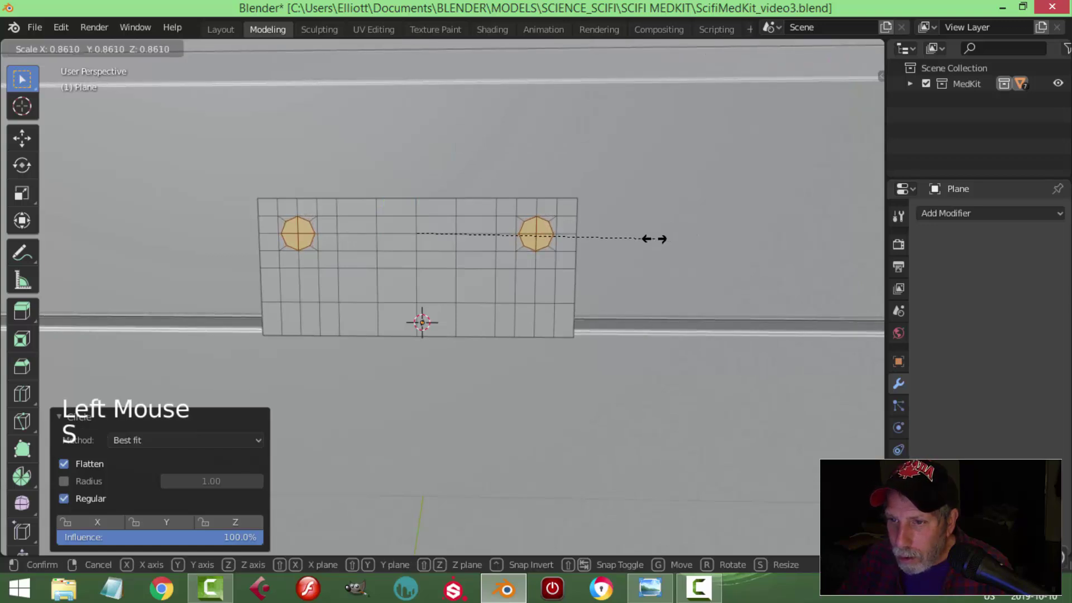
pyautogui.scroll(3)
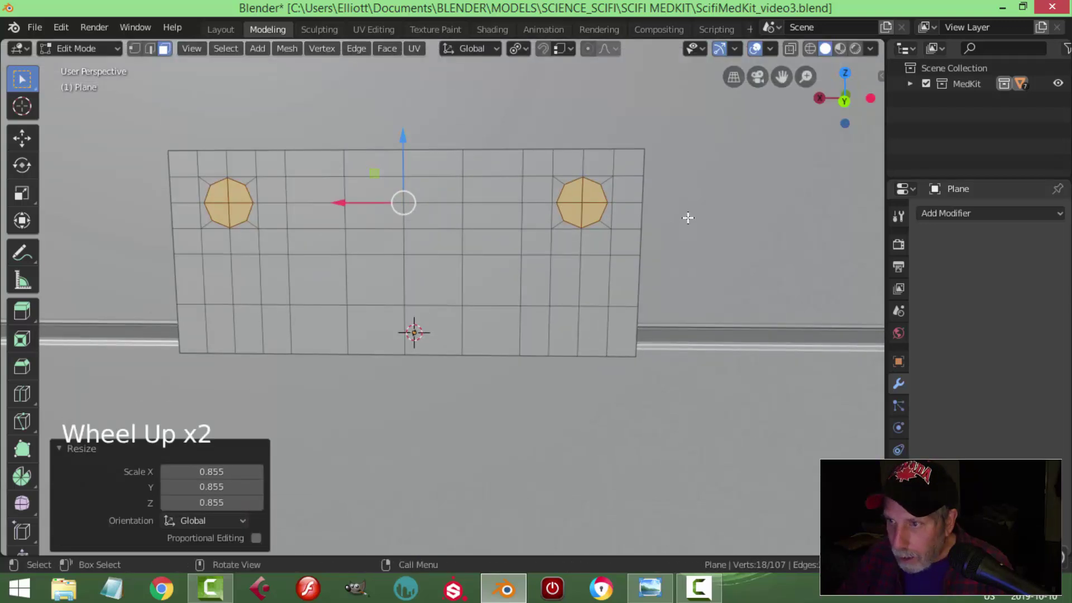
pyautogui.press('s')
pyautogui.press('i')
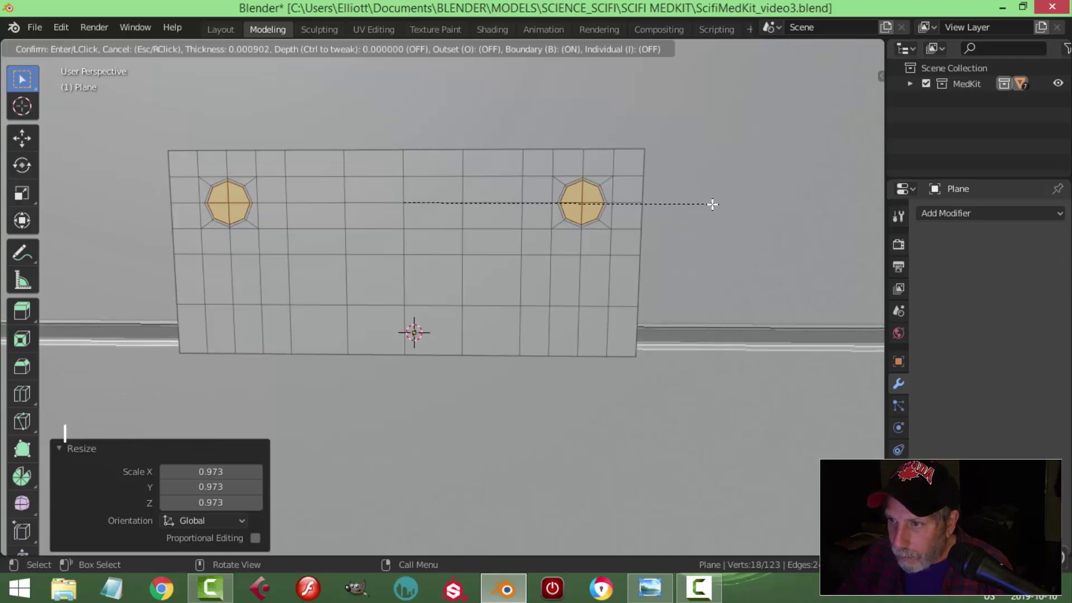
pyautogui.press('x')
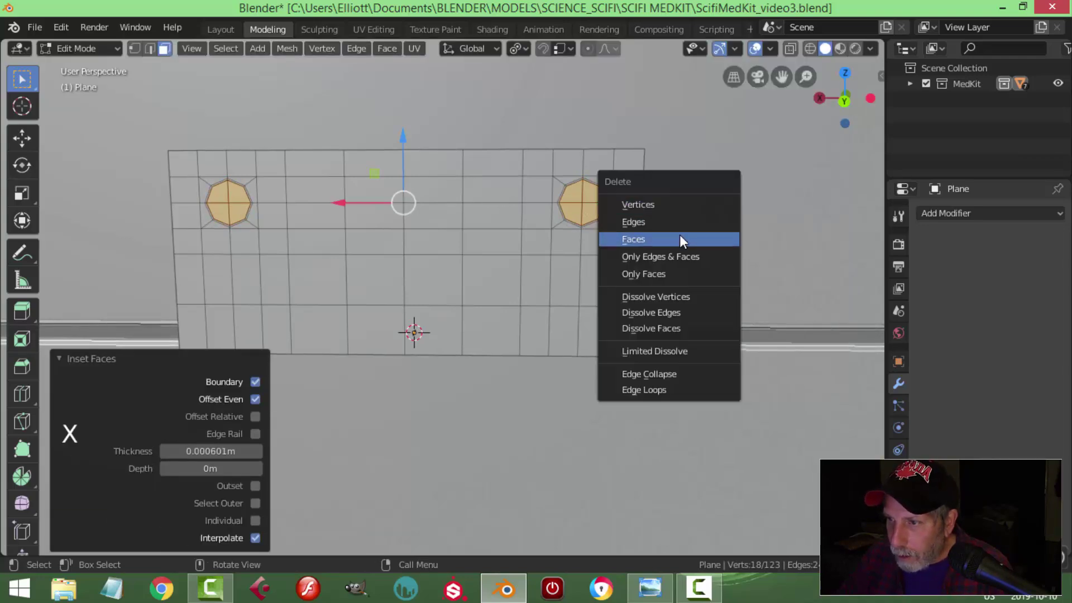
pyautogui.click(525, 58)
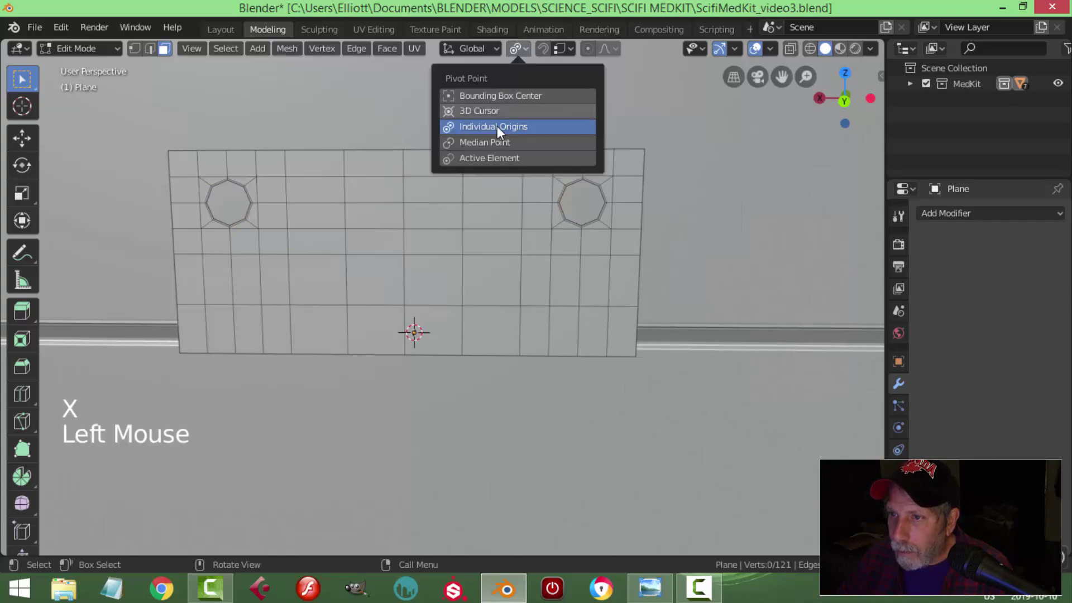
# With Individual Origins pivot, crease the hole rim edges to full strength 1.
pyautogui.scroll(3)
pyautogui.press('2')
pyautogui.click(626, 154)
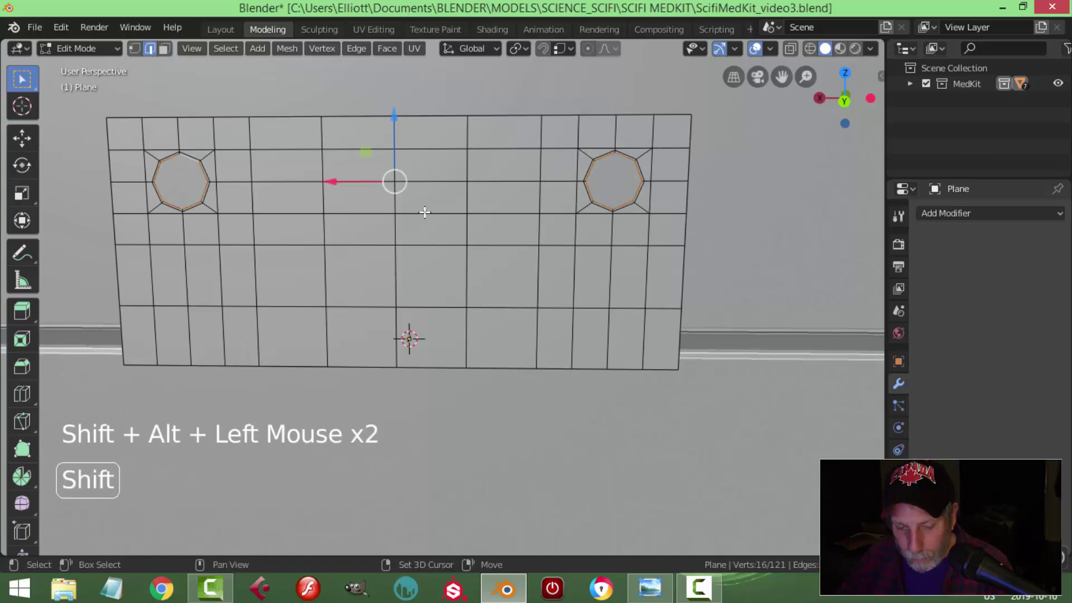
pyautogui.press('shift+e')
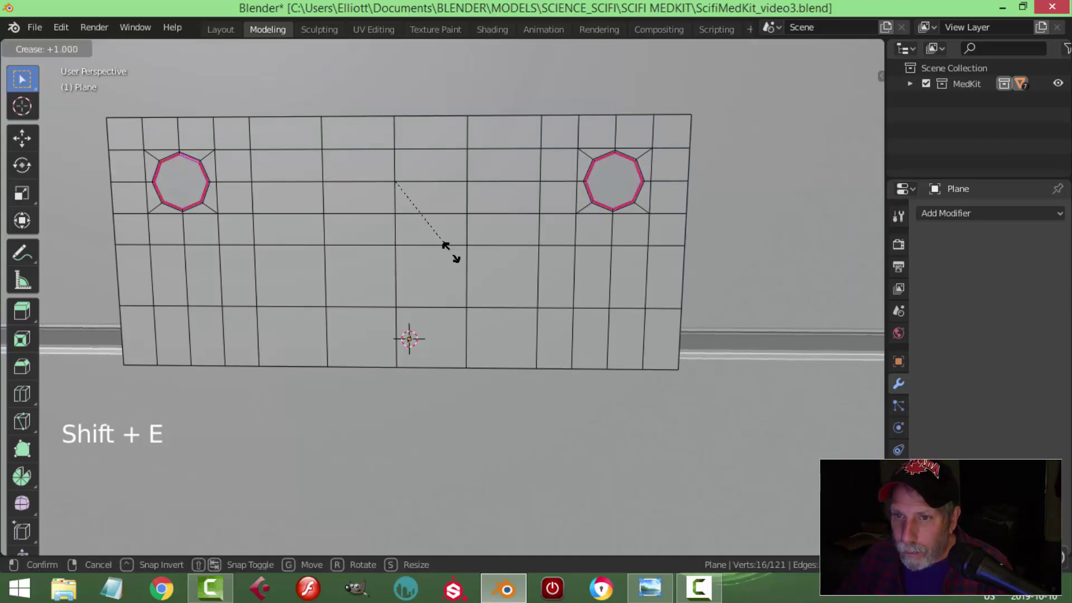
pyautogui.press('alt+a')
pyautogui.scroll(-3)
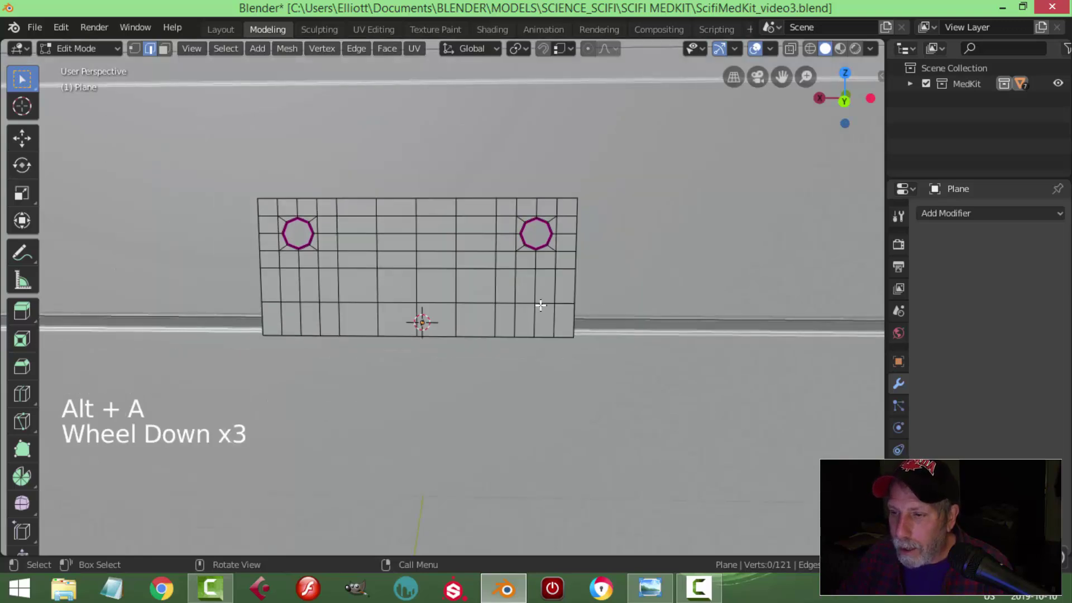
# Delete the stray leftover vertices on the hinge plate.
pyautogui.click(497, 297)
pyautogui.press('alt+a')
pyautogui.click(483, 297)
pyautogui.press('x')
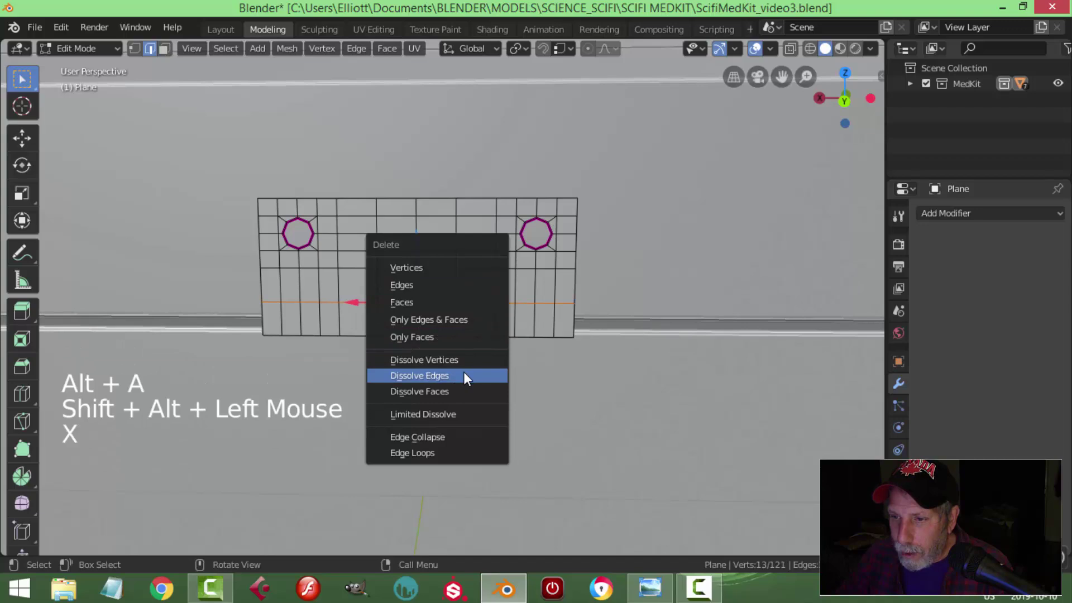
pyautogui.press('alt+a')
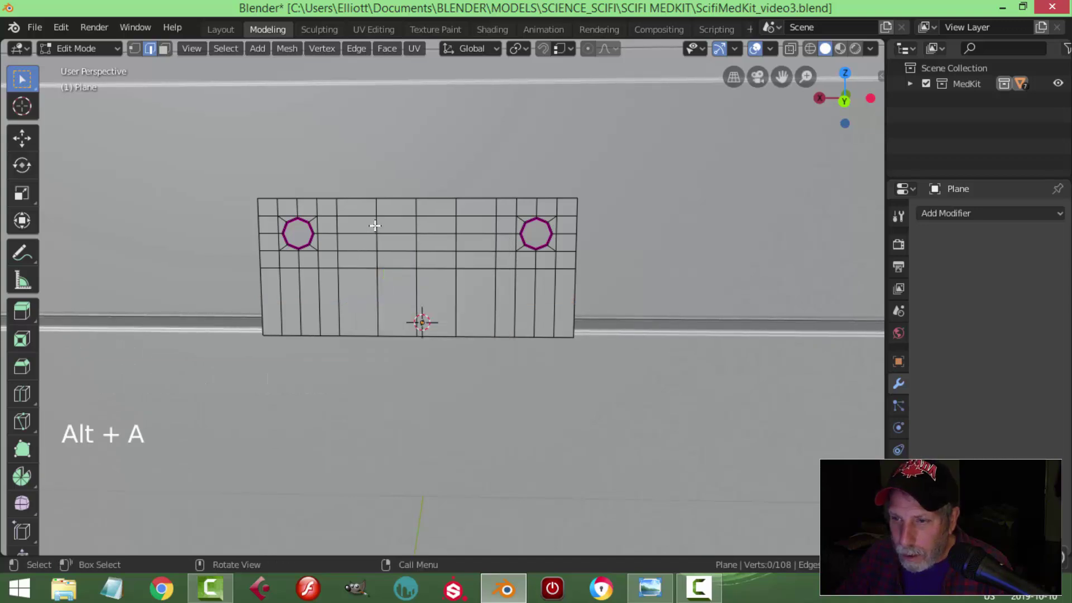
# Dissolve three unneeded edge loops across the plate and return to Object Mode.
pyautogui.click(374, 223)
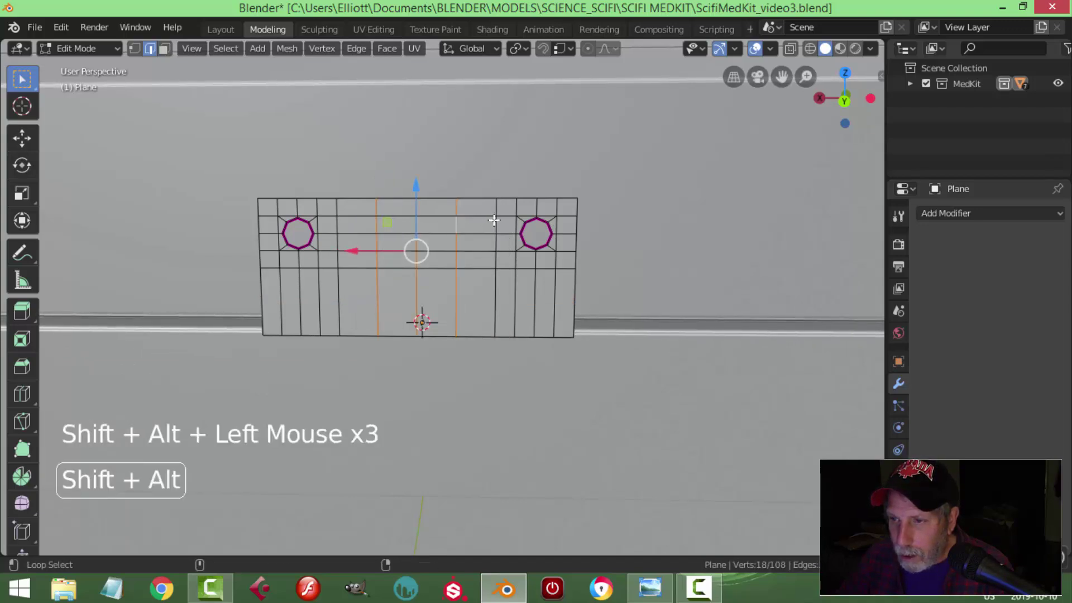
pyautogui.click(494, 217)
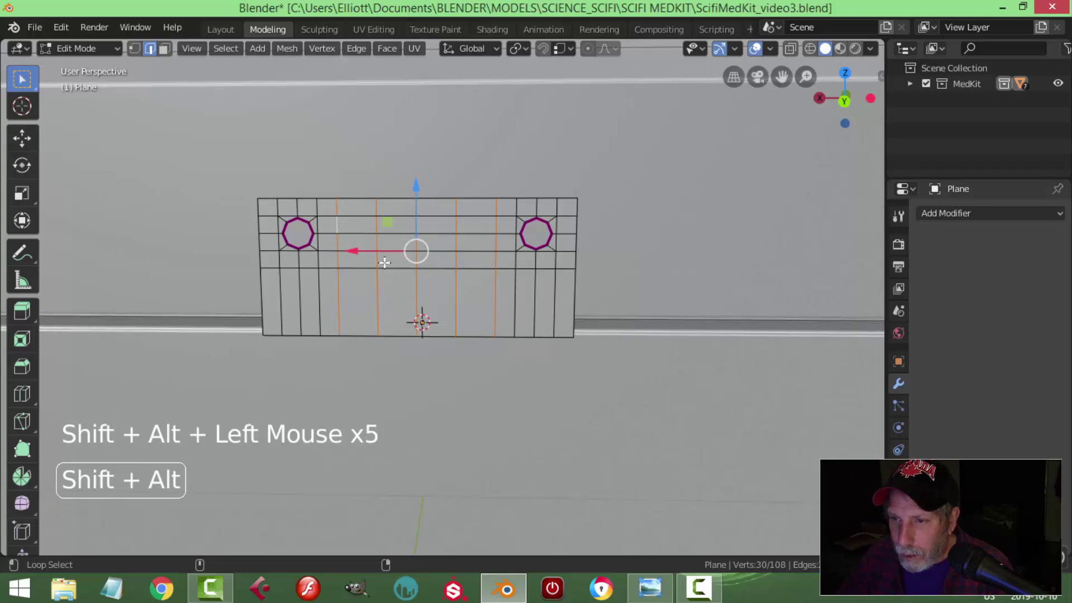
pyautogui.click(390, 265)
pyautogui.press('x')
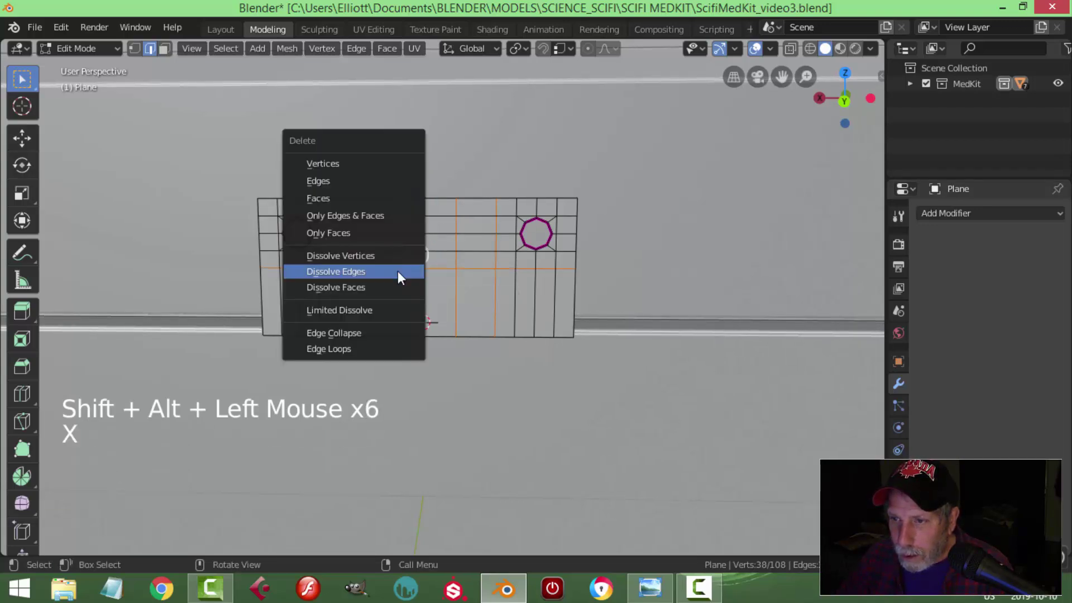
pyautogui.press('alt+a')
pyautogui.scroll(-3)
pyautogui.middleClick(627, 256)
pyautogui.scroll(-3)
pyautogui.press('Tab')
# Add a Mirror modifier to the plate on the Z axis only with Clipping enabled.
pyautogui.click(933, 219)
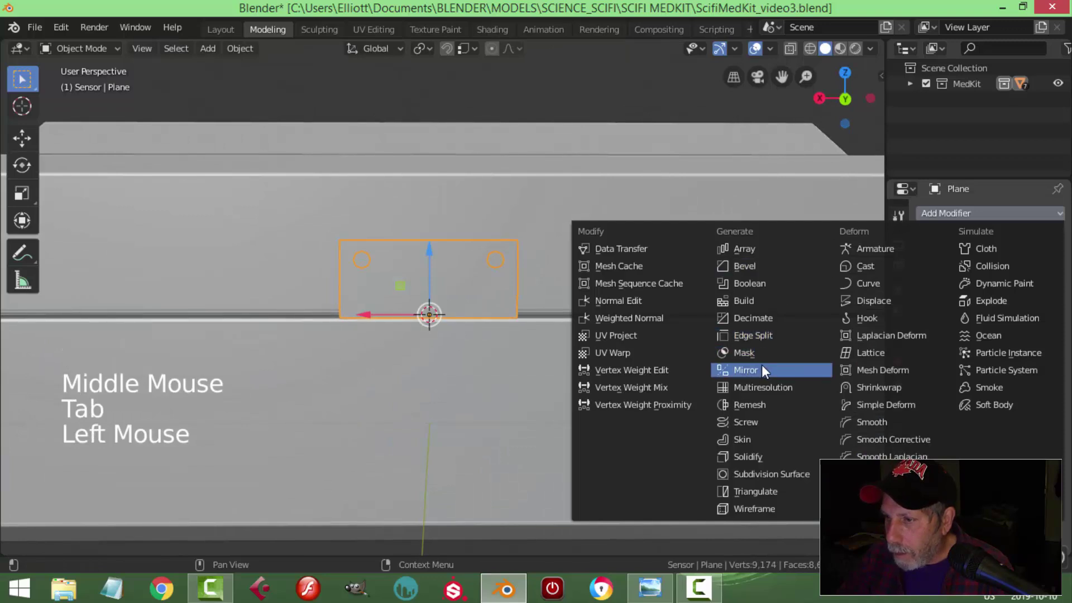
pyautogui.click(937, 341)
pyautogui.click(935, 305)
pyautogui.middleClick(590, 313)
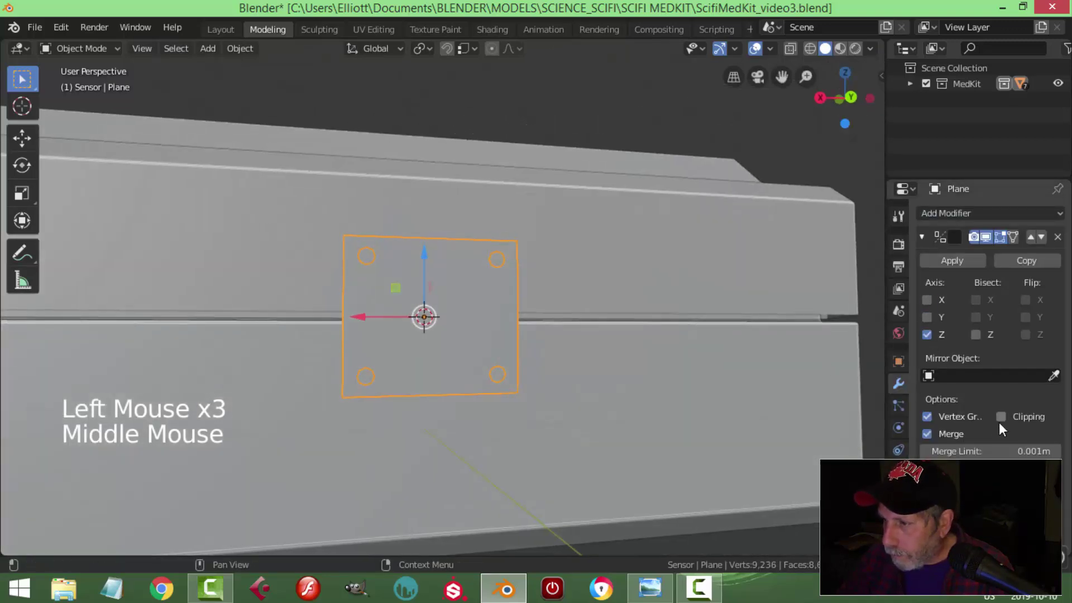
pyautogui.click(1006, 419)
pyautogui.middleClick(599, 320)
pyautogui.scroll(3)
pyautogui.middleClick(494, 332)
# Inspect the mirrored half in Edit Mode, then apply the Mirror modifier.
pyautogui.press('Tab')
pyautogui.middleClick(493, 319)
pyautogui.scroll(3)
pyautogui.middleClick(417, 281)
pyautogui.scroll(3)
pyautogui.scroll(-3)
pyautogui.middleClick(573, 321)
pyautogui.middleClick(535, 291)
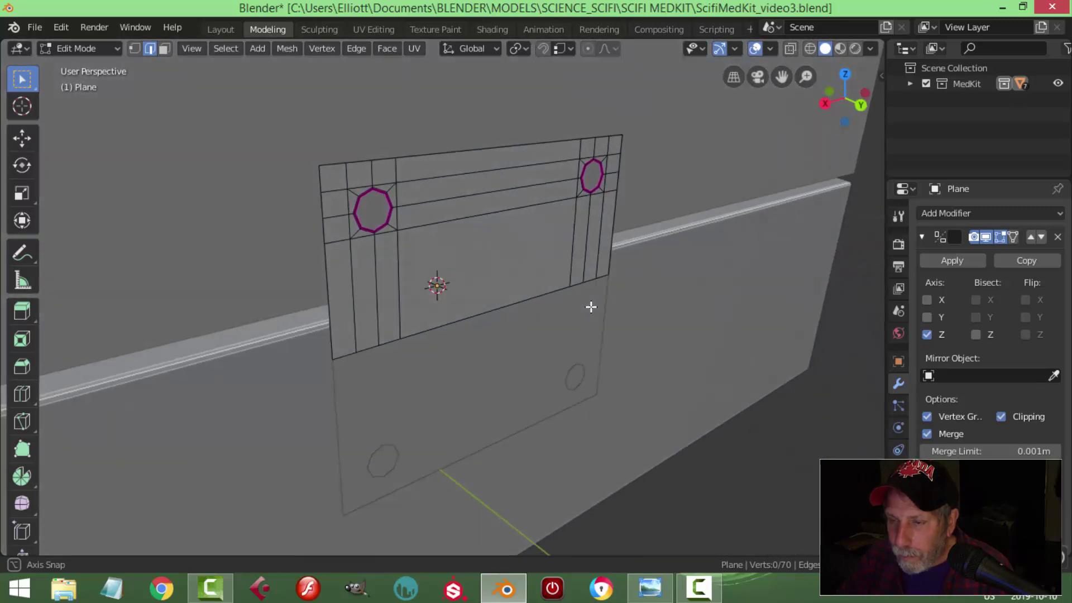
pyautogui.scroll(3)
pyautogui.middleClick(497, 276)
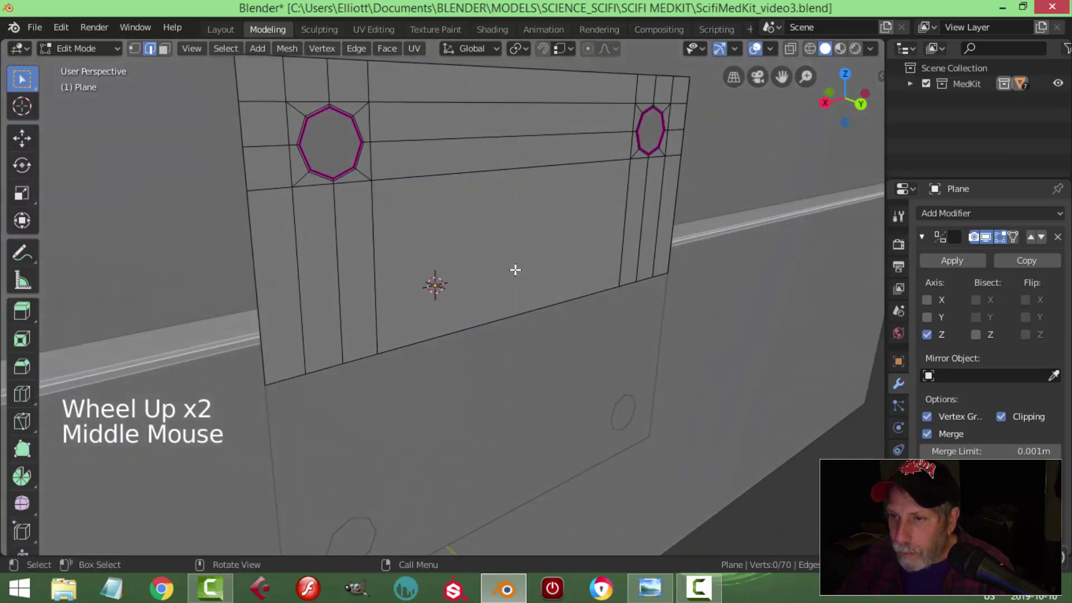
pyautogui.scroll(-3)
pyautogui.middleClick(508, 279)
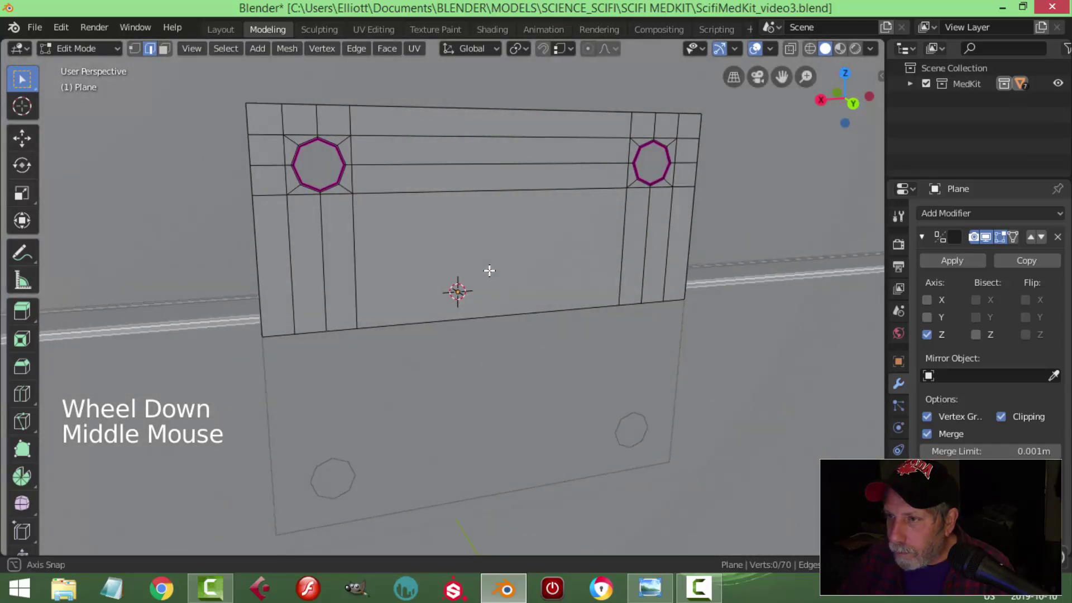
pyautogui.press('Tab')
pyautogui.click(953, 260)
pyautogui.press('Tab')
# Apply the Mirror modifier and delete the duplicate vertices left along the plate's seam.
pyautogui.press('a')
pyautogui.press('alt+a')
pyautogui.click(406, 322)
pyautogui.press('x')
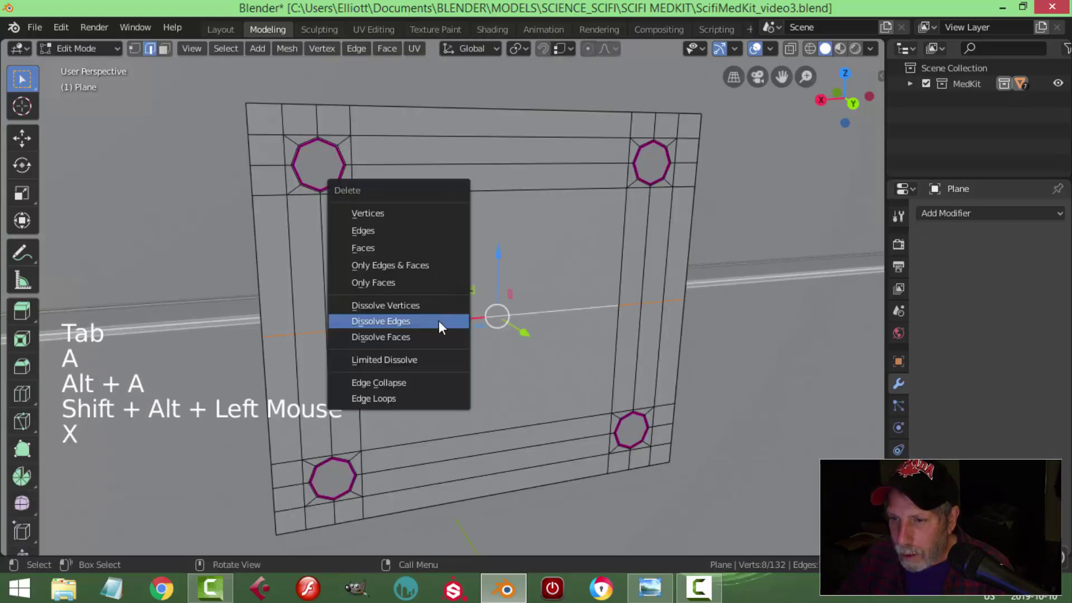
pyautogui.press('a')
pyautogui.scroll(-3)
pyautogui.middleClick(510, 305)
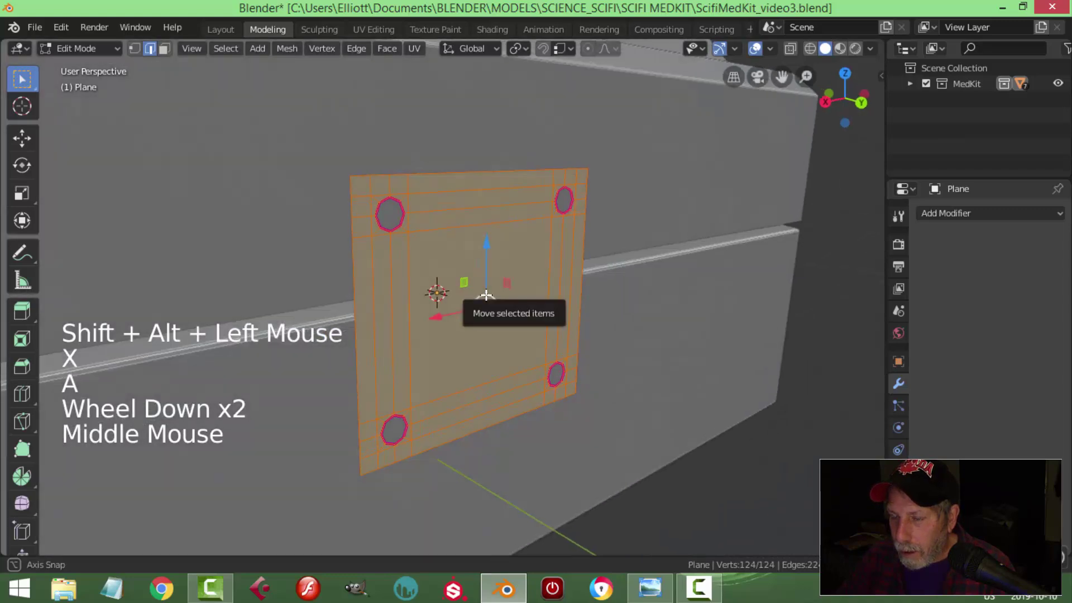
pyautogui.press('e')
pyautogui.click(540, 306)
pyautogui.press('Tab')
# Add a Catmull-Clark Subdivision Surface modifier to round the hinge plate's corners.
pyautogui.middleClick(621, 311)
pyautogui.press('ctrl+q')
pyautogui.press('ctrl+1')
pyautogui.rightClick(520, 261)
pyautogui.press('alt+a')
pyautogui.middleClick(546, 283)
pyautogui.scroll(-3)
pyautogui.click(455, 303)
pyautogui.middleClick(531, 315)
pyautogui.scroll(3)
pyautogui.press('Tab')
pyautogui.middleClick(469, 301)
pyautogui.scroll(3)
pyautogui.press('ctrl+r')
pyautogui.press('Tab')
pyautogui.scroll(-3)
pyautogui.press('alt+a')
# Inspect the smoothed plate with its four octagonal holes from several angles in Edit Mode.
pyautogui.middleClick(435, 309)
pyautogui.scroll(-3)
pyautogui.middleClick(579, 306)
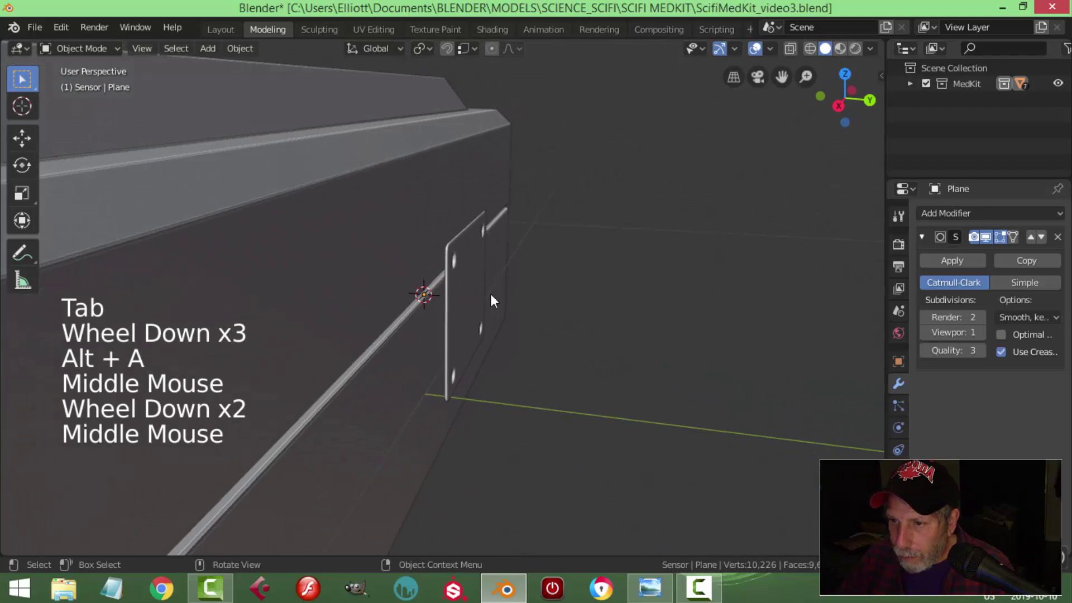
pyautogui.click(481, 295)
pyautogui.middleClick(542, 310)
pyautogui.click(483, 292)
pyautogui.middleClick(521, 304)
pyautogui.click(460, 295)
pyautogui.press('alt+a')
pyautogui.middleClick(508, 298)
pyautogui.scroll(-3)
pyautogui.middleClick(492, 295)
pyautogui.scroll(3)
pyautogui.middleClick(524, 304)
pyautogui.middleClick(520, 330)
pyautogui.scroll(3)
pyautogui.middleClick(504, 268)
pyautogui.middleClick(469, 296)
pyautogui.click(420, 252)
pyautogui.press('Tab')
pyautogui.press('alt+a')
pyautogui.middleClick(412, 257)
pyautogui.scroll(3)
pyautogui.middleClick(467, 255)
pyautogui.middleClick(478, 269)
pyautogui.scroll(3)
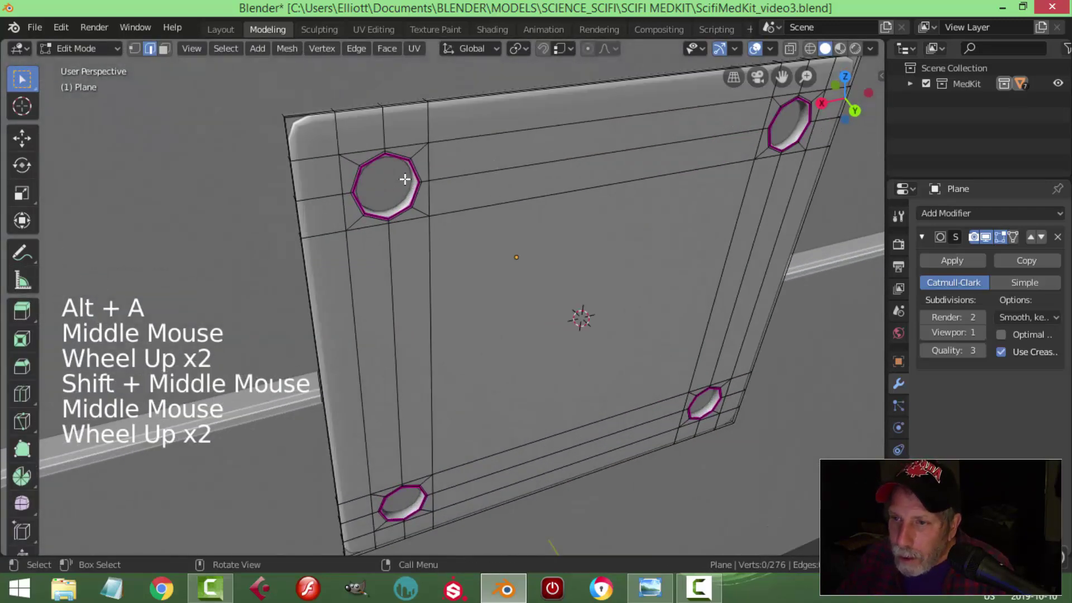
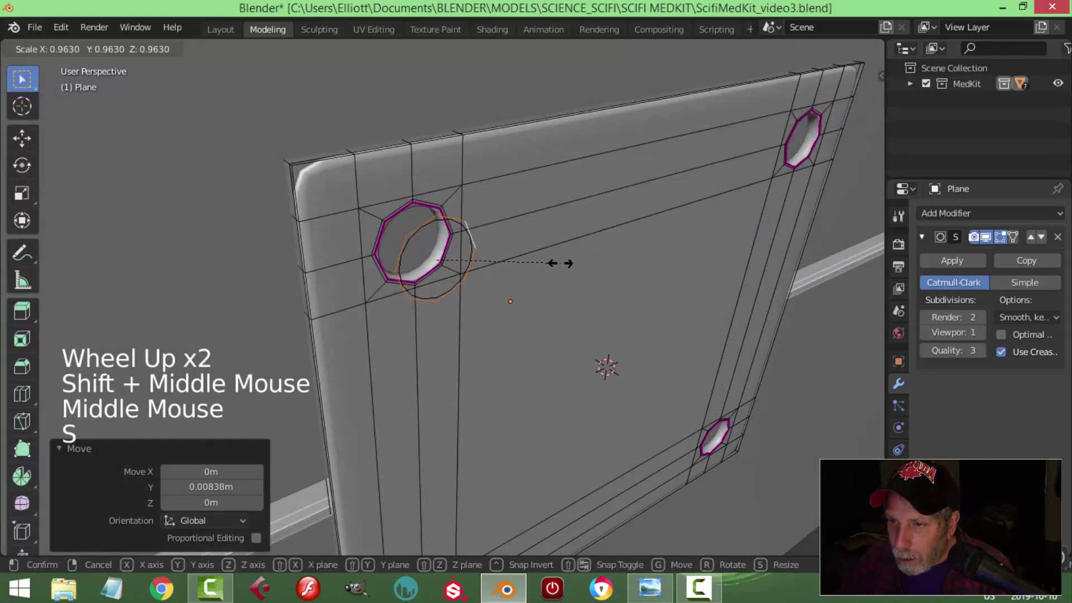
# Try an extrude on the plate, undo it, and adjust a setting from the viewport header menu.
pyautogui.middleClick(546, 269)
pyautogui.press('e')
pyautogui.click(515, 257)
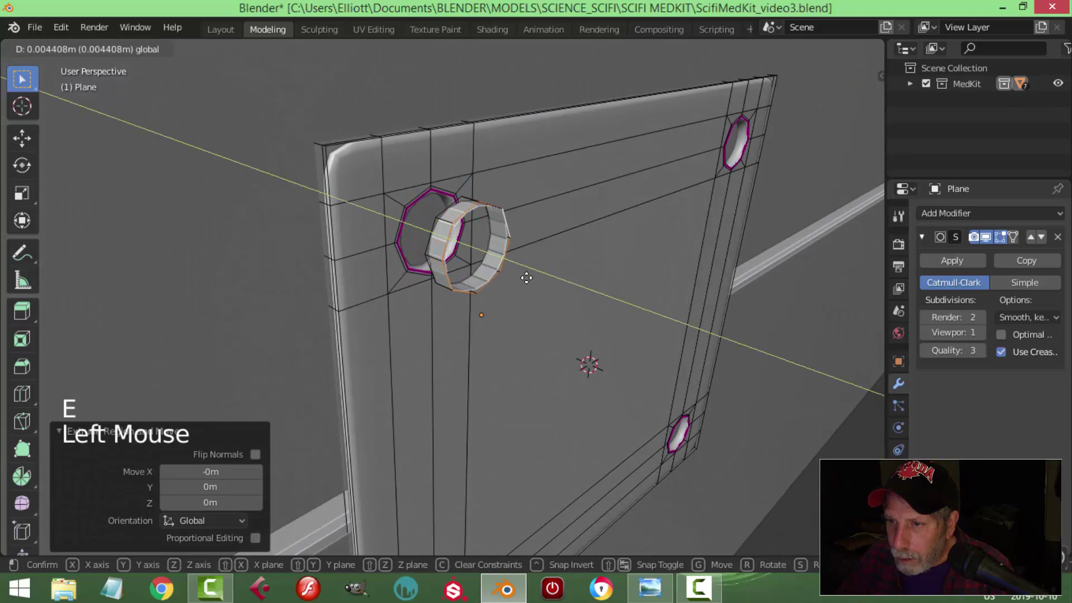
pyautogui.click(393, 58)
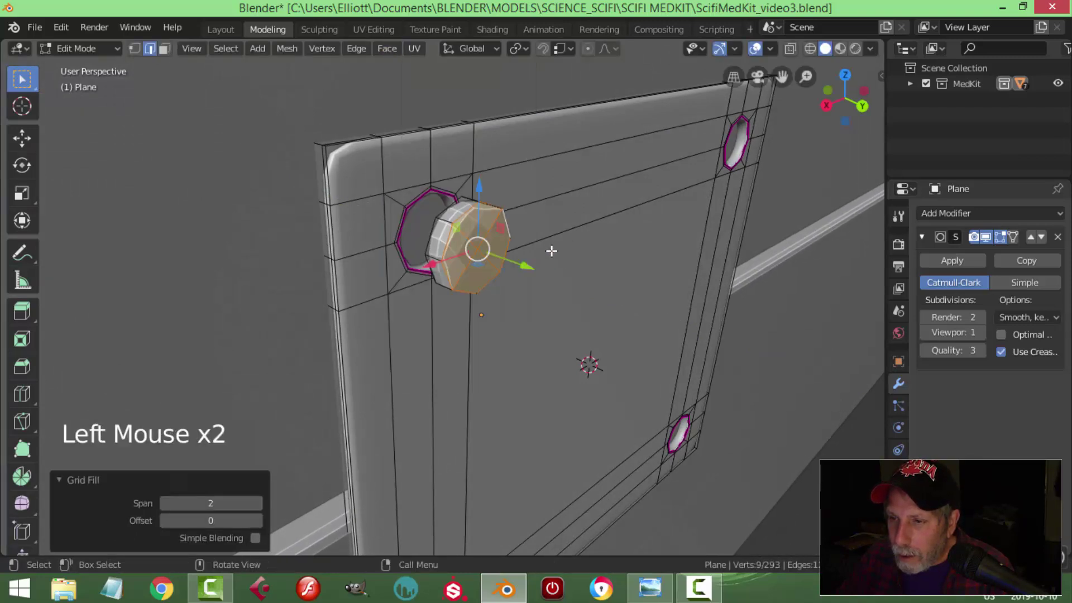
pyautogui.press('alt+a')
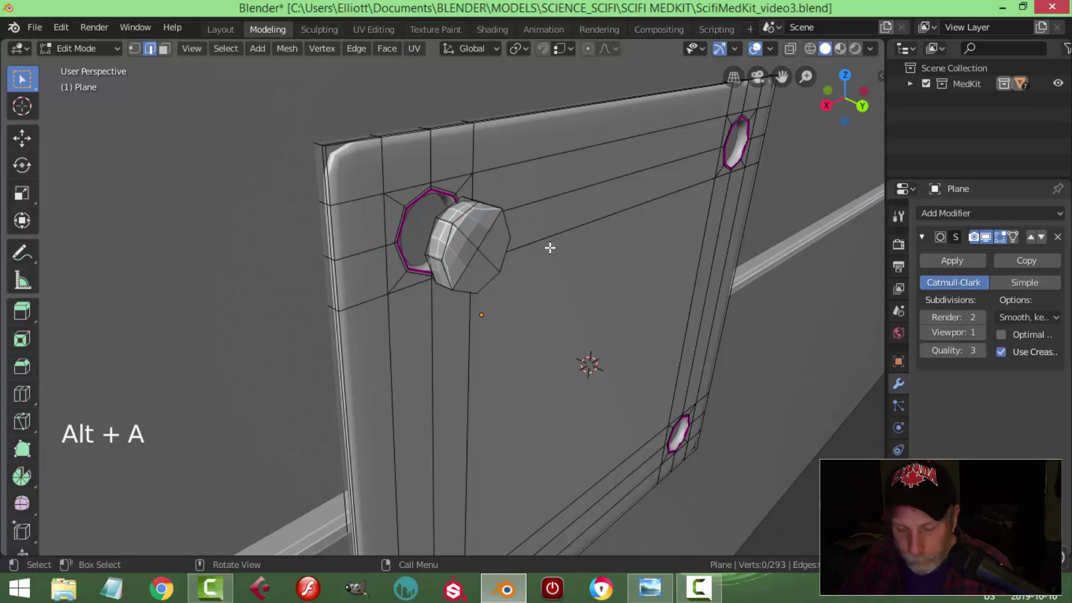
pyautogui.press('ctrl+z')
pyautogui.press('ctrl+z')
pyautogui.press('e')
pyautogui.press('s')
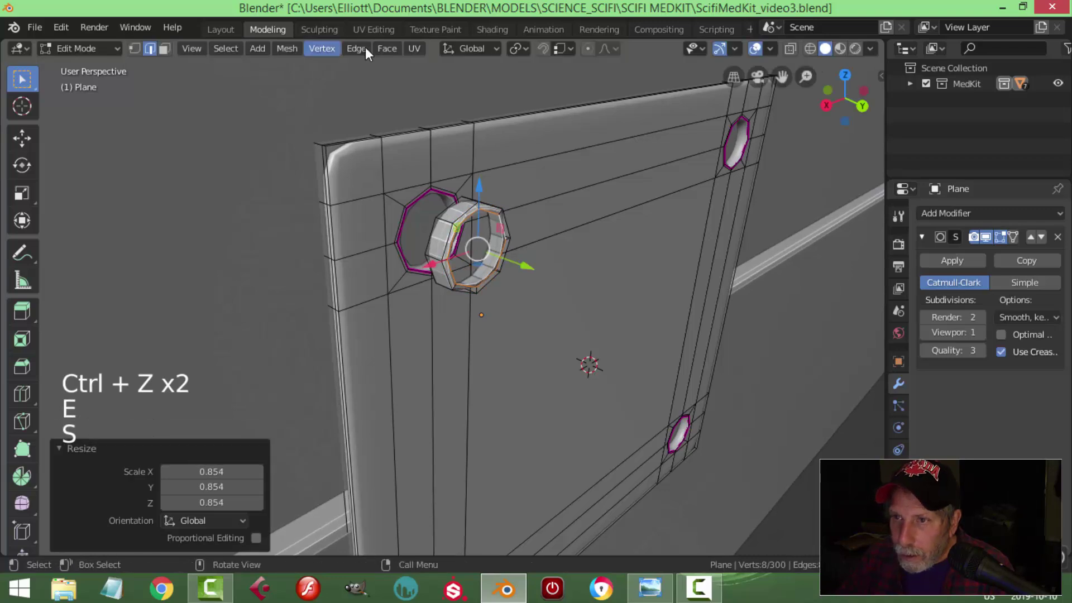
pyautogui.click(401, 55)
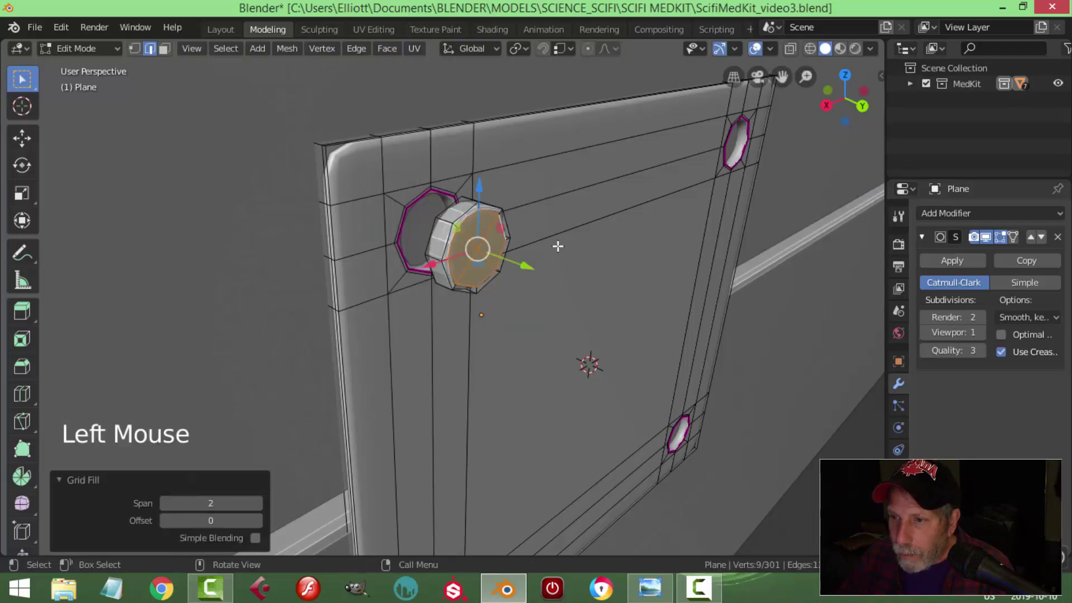
pyautogui.press('alt+a')
# Select the bolt ring, then the whole plate mesh, and recalculate all normals to face outward.
pyautogui.middleClick(548, 238)
pyautogui.press('3')
pyautogui.scroll(3)
pyautogui.click(446, 174)
pyautogui.click(489, 198)
pyautogui.doubleClick(416, 209)
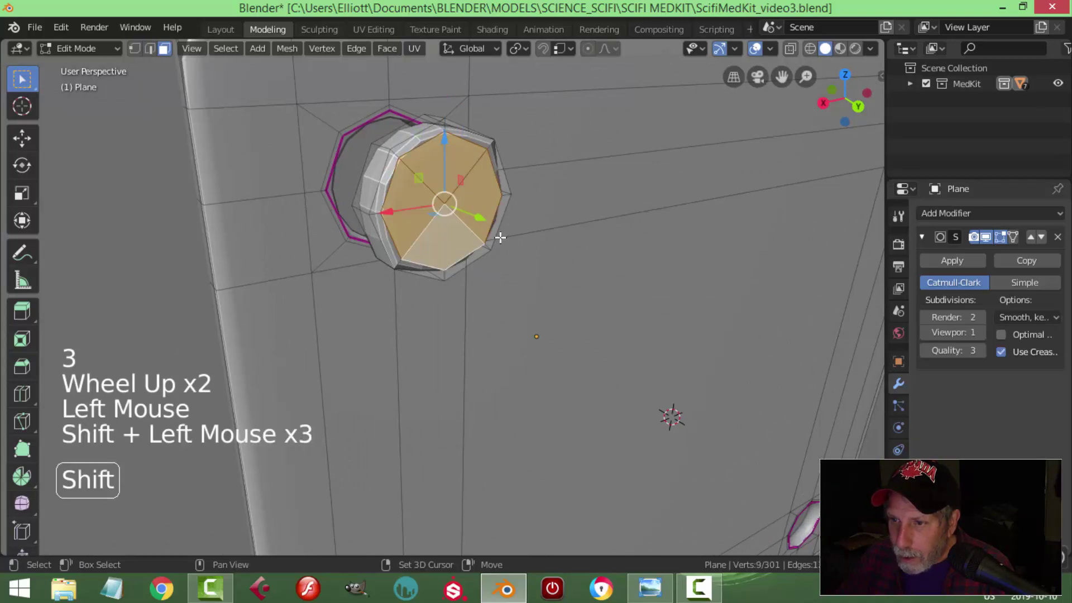
pyautogui.middleClick(631, 222)
pyautogui.press('e')
pyautogui.press('a')
pyautogui.press('alt+n')
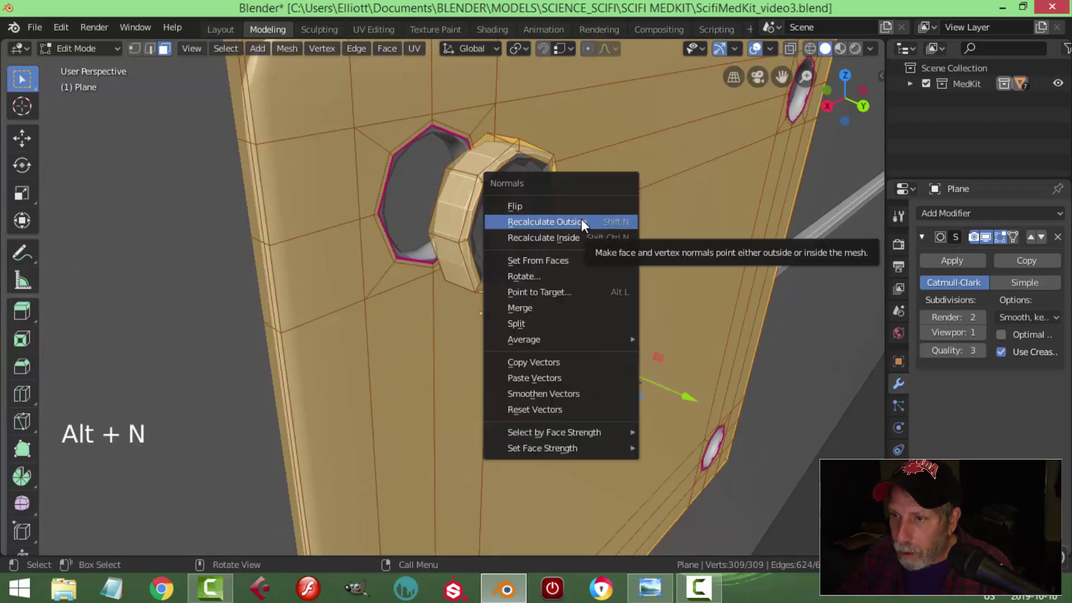
pyautogui.press('alt+a')
pyautogui.middleClick(579, 229)
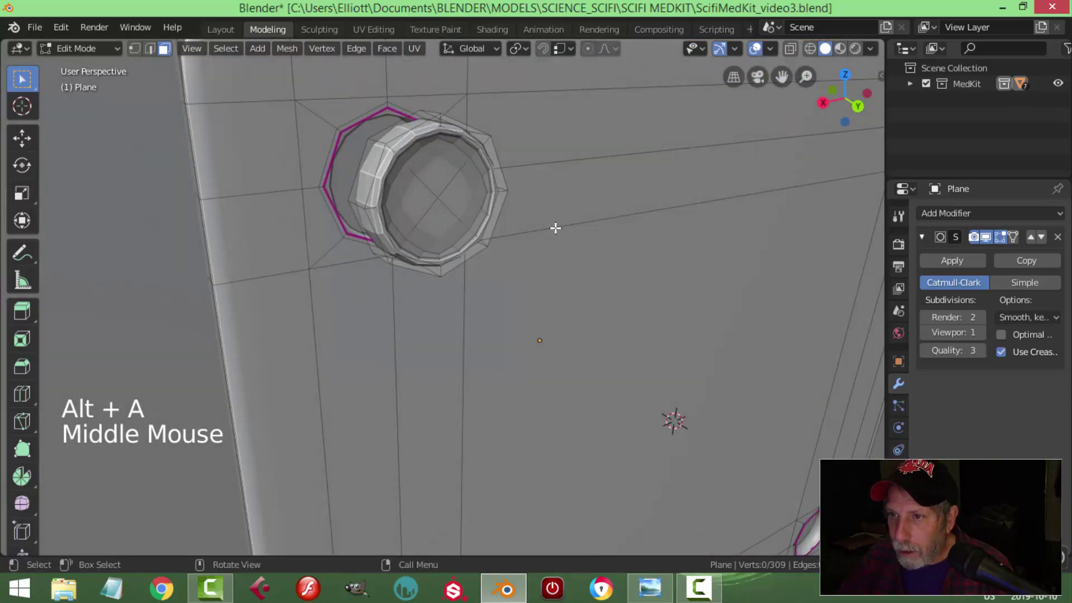
# Cut new edge loops with Ctrl+R across the plate beside the octagonal bolt holes.
pyautogui.press('Tab')
pyautogui.press('alt+a')
pyautogui.middleClick(555, 230)
pyautogui.click(474, 218)
pyautogui.press('Tab')
pyautogui.middleClick(561, 240)
pyautogui.scroll(3)
pyautogui.middleClick(595, 217)
pyautogui.scroll(3)
pyautogui.press('ctrl+r')
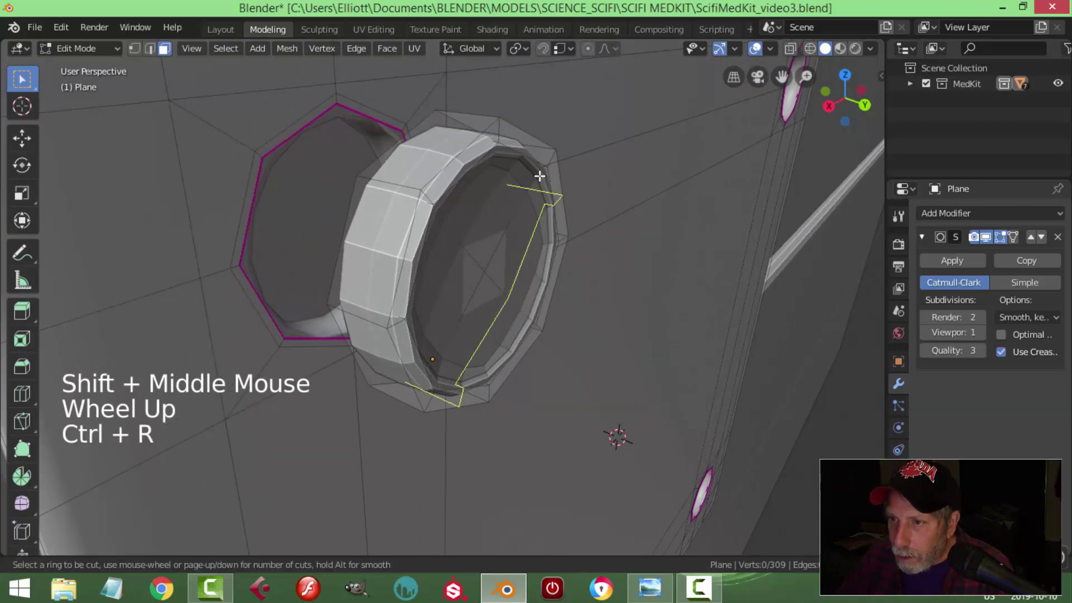
pyautogui.middleClick(576, 217)
pyautogui.press('ctrl+r')
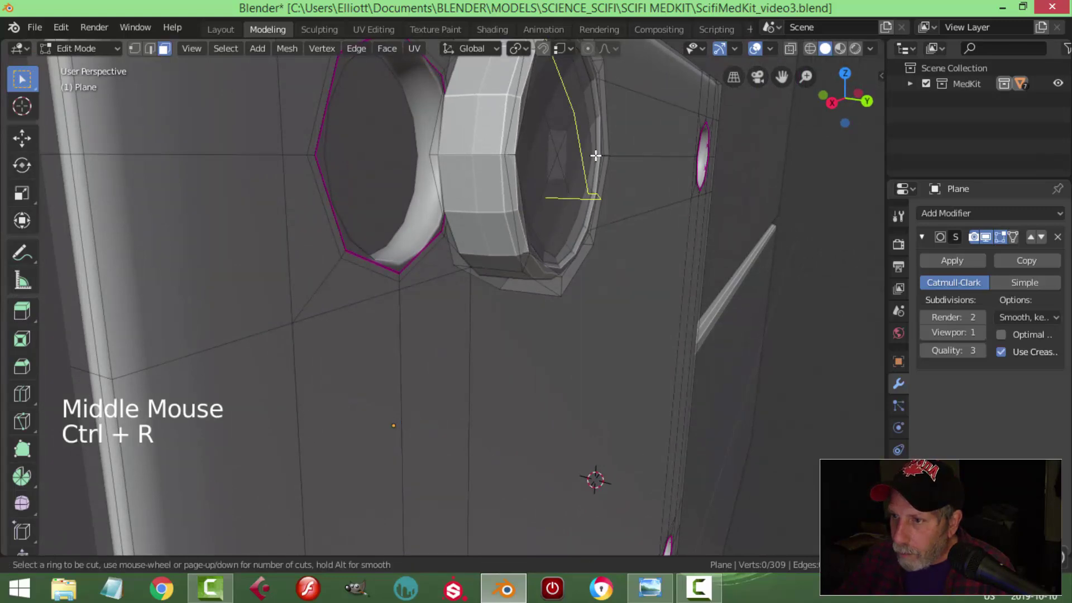
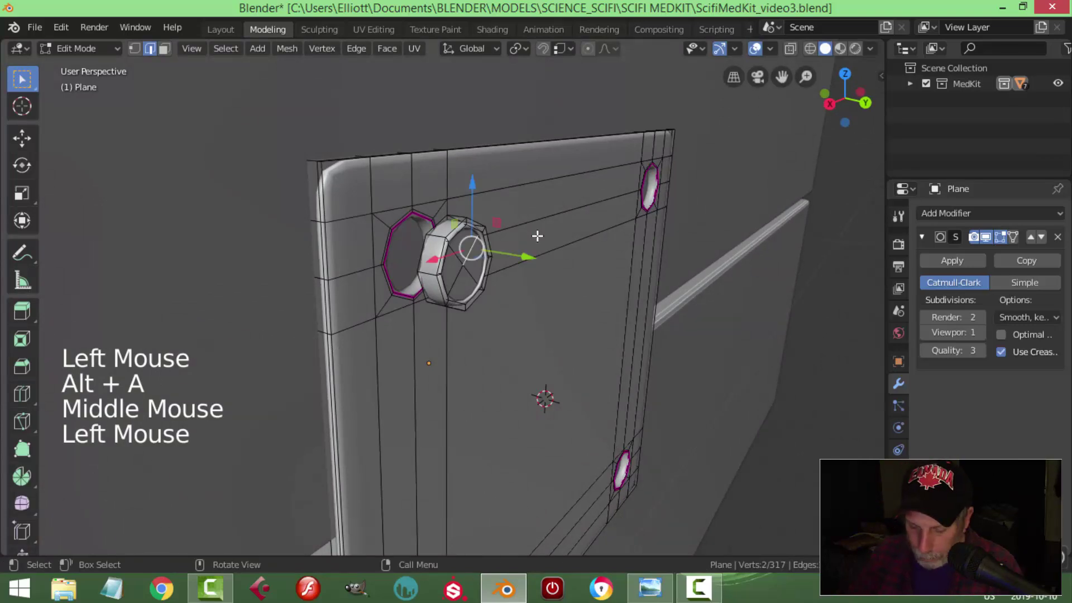
# Select edges on the plate and move them with G to refine the hole surroundings.
pyautogui.press('ctrl+l')
pyautogui.click(511, 273)
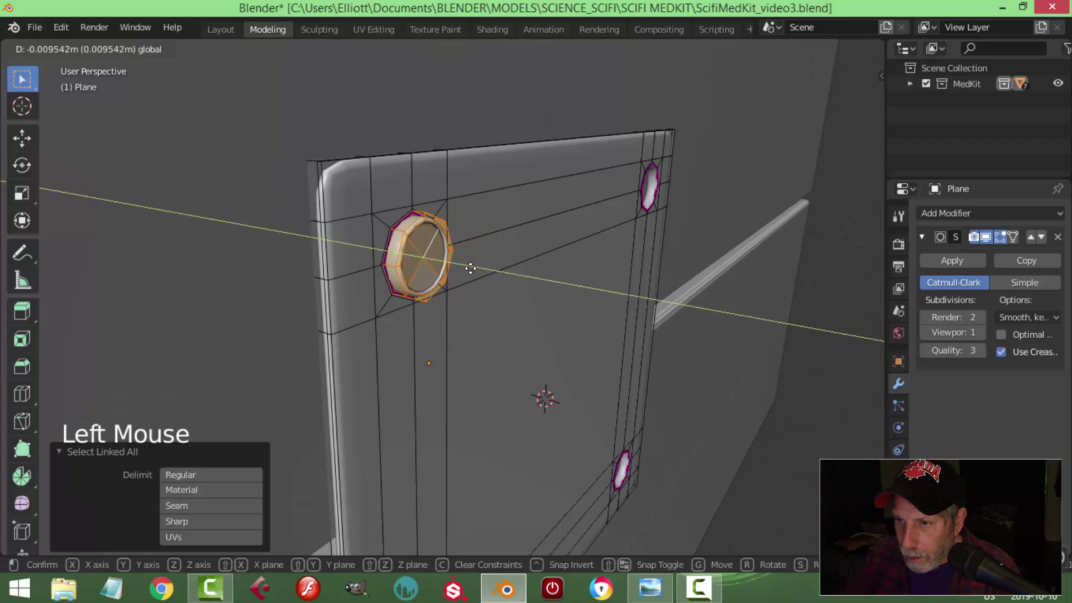
pyautogui.press('Tab')
pyautogui.scroll(-3)
pyautogui.press('alt+a')
pyautogui.middleClick(508, 282)
pyautogui.scroll(-3)
pyautogui.middleClick(464, 281)
pyautogui.scroll(3)
pyautogui.middleClick(460, 278)
pyautogui.middleClick(472, 267)
# Raise the Subdivision Surface viewport level to 2 for finer smoothing of the plate.
pyautogui.click(386, 190)
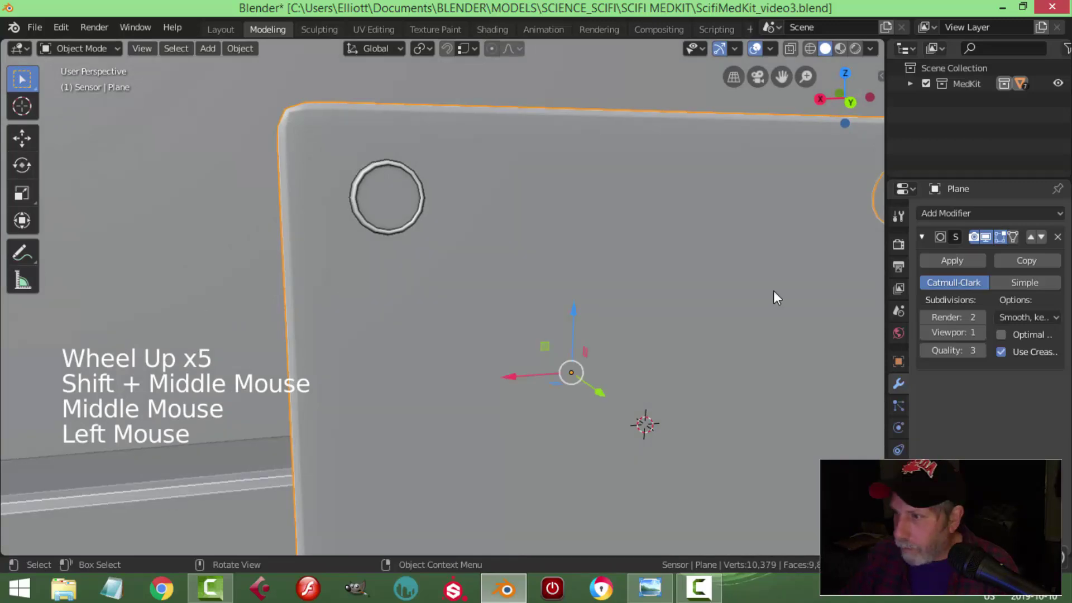
pyautogui.click(984, 336)
pyautogui.scroll(-3)
pyautogui.press('alt+a')
pyautogui.middleClick(534, 247)
pyautogui.scroll(3)
pyautogui.middleClick(468, 307)
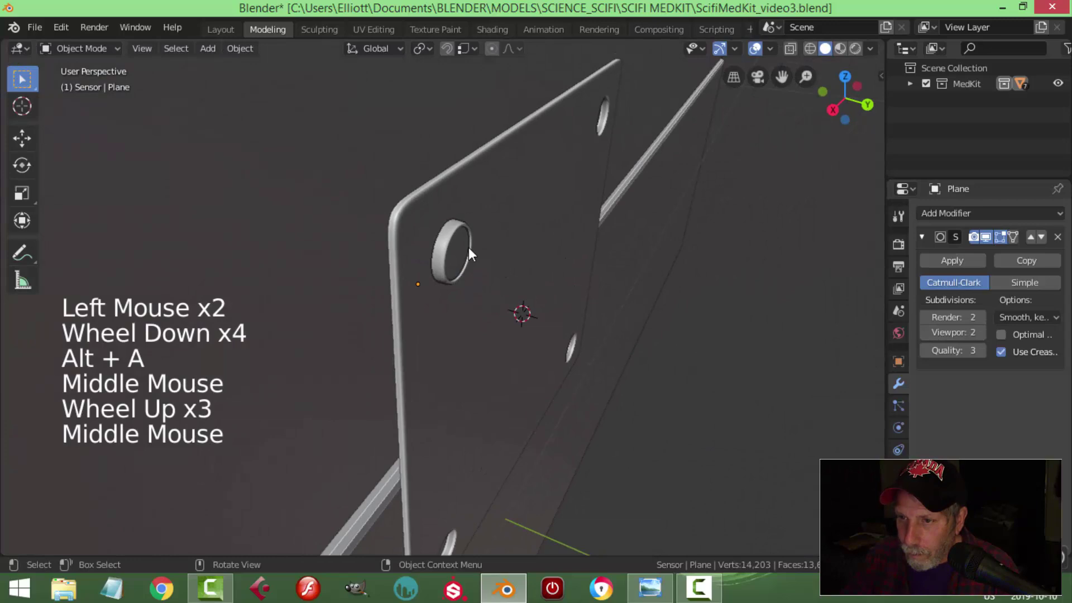
# In Edit Mode, edge-slide the ring loop inside a bolt hole closer to its rim.
pyautogui.click(461, 244)
pyautogui.middleClick(551, 278)
pyautogui.press('Tab')
pyautogui.scroll(3)
pyautogui.press('alt+a')
pyautogui.middleClick(421, 200)
pyautogui.middleClick(410, 194)
pyautogui.scroll(3)
pyautogui.press('ctrl+r')
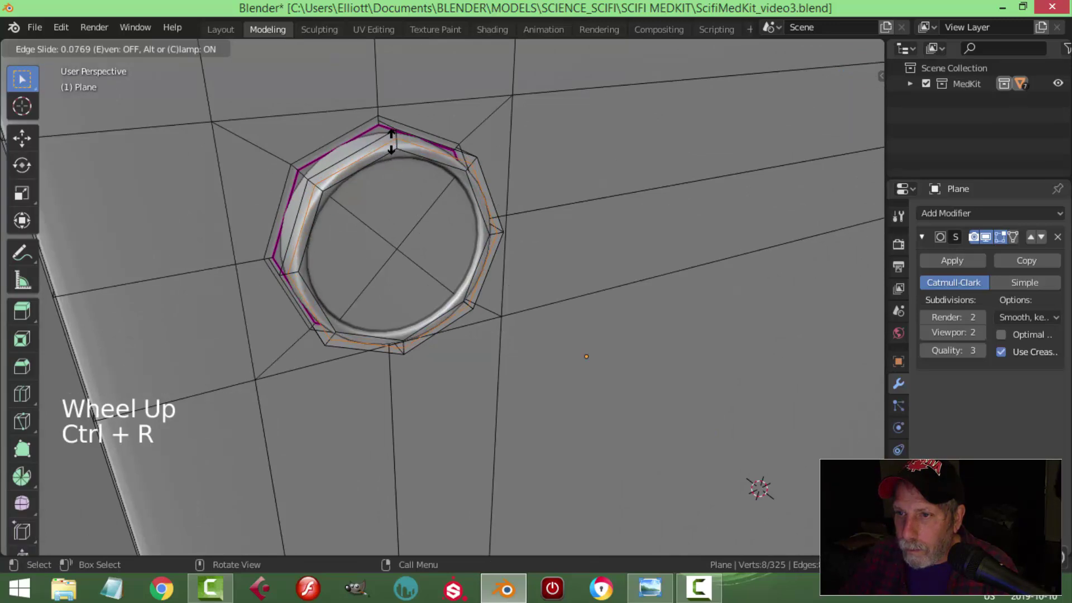
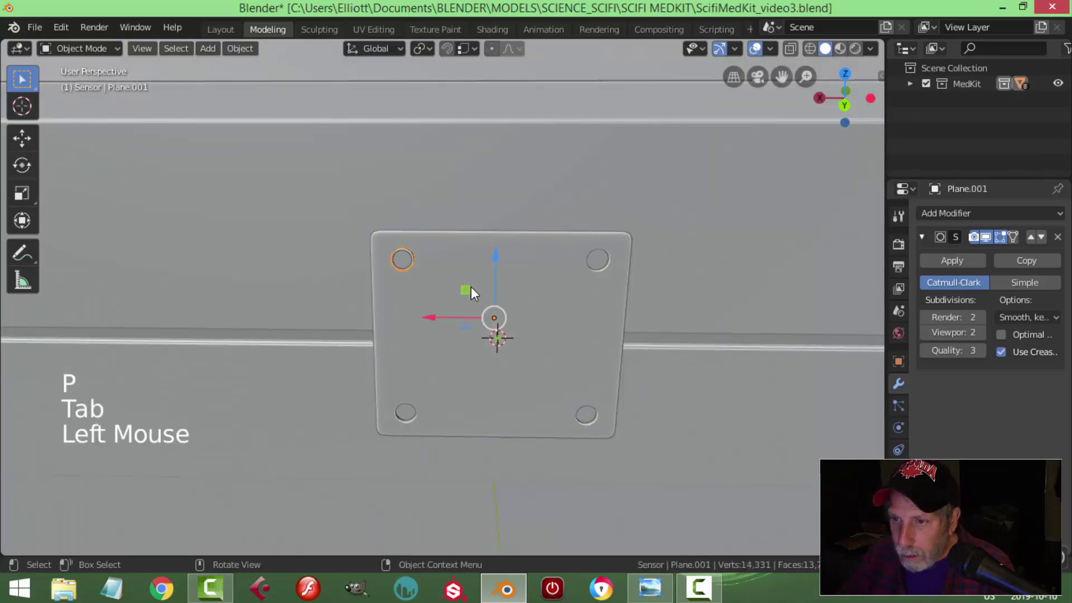
# Give the bolts a Mirror modifier across X and Z so they land on all four plate corners.
pyautogui.middleClick(531, 307)
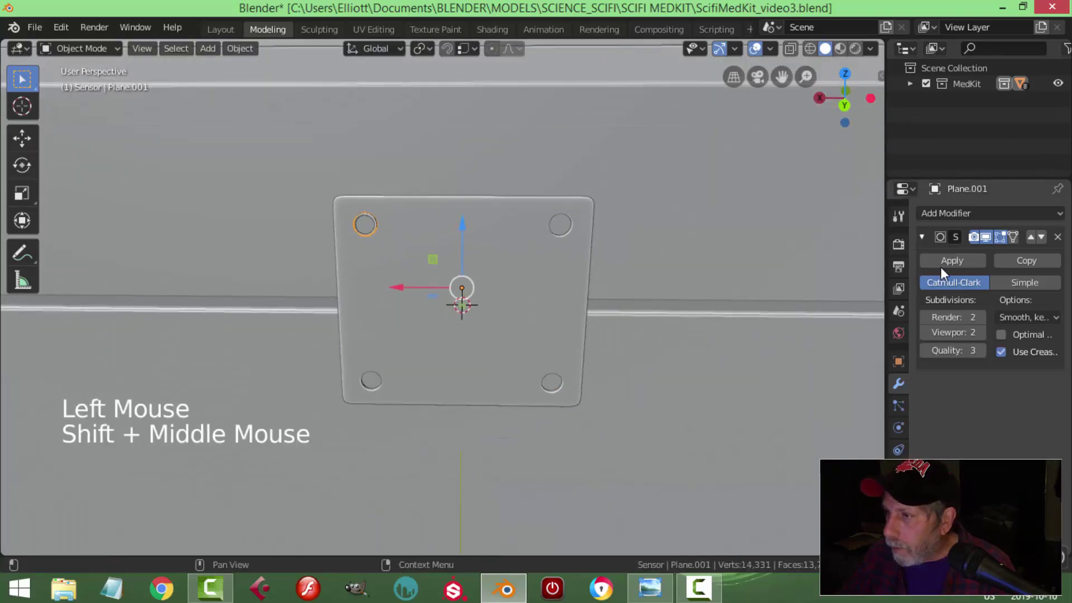
pyautogui.click(932, 240)
pyautogui.click(923, 239)
pyautogui.click(928, 239)
pyautogui.click(937, 216)
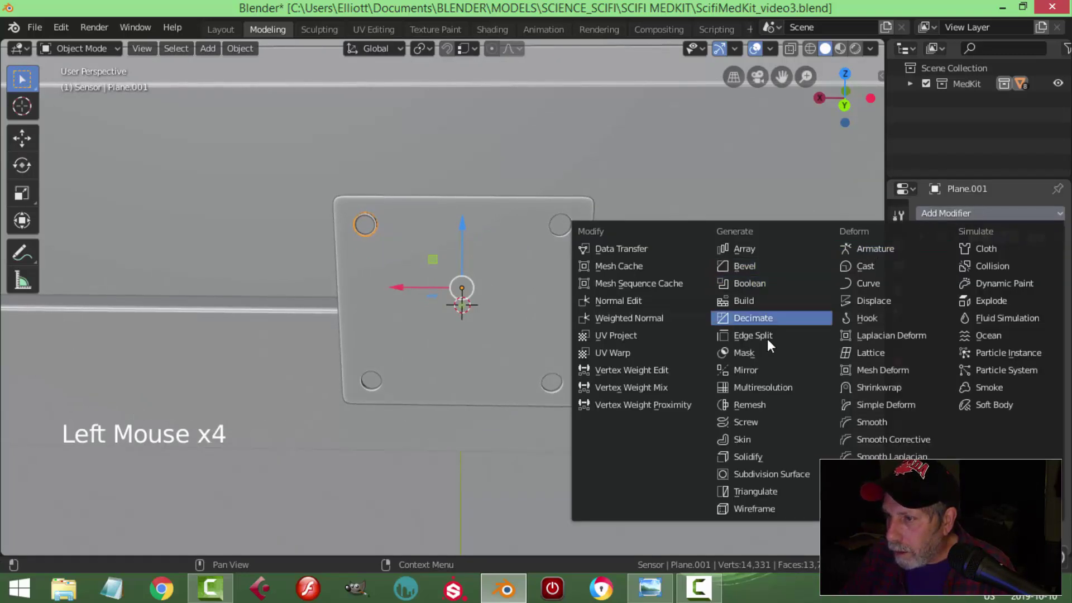
pyautogui.middleClick(655, 298)
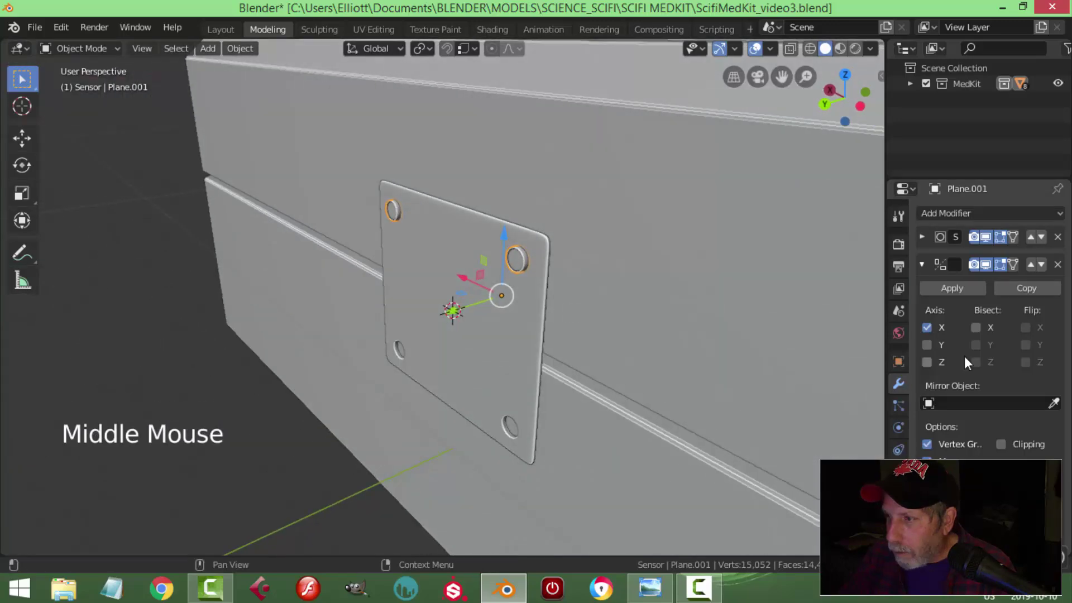
pyautogui.click(935, 365)
pyautogui.middleClick(575, 353)
pyautogui.press('alt+a')
pyautogui.scroll(-3)
pyautogui.middleClick(501, 282)
pyautogui.scroll(3)
pyautogui.middleClick(460, 290)
pyautogui.click(325, 210)
pyautogui.middleClick(427, 227)
pyautogui.click(430, 56)
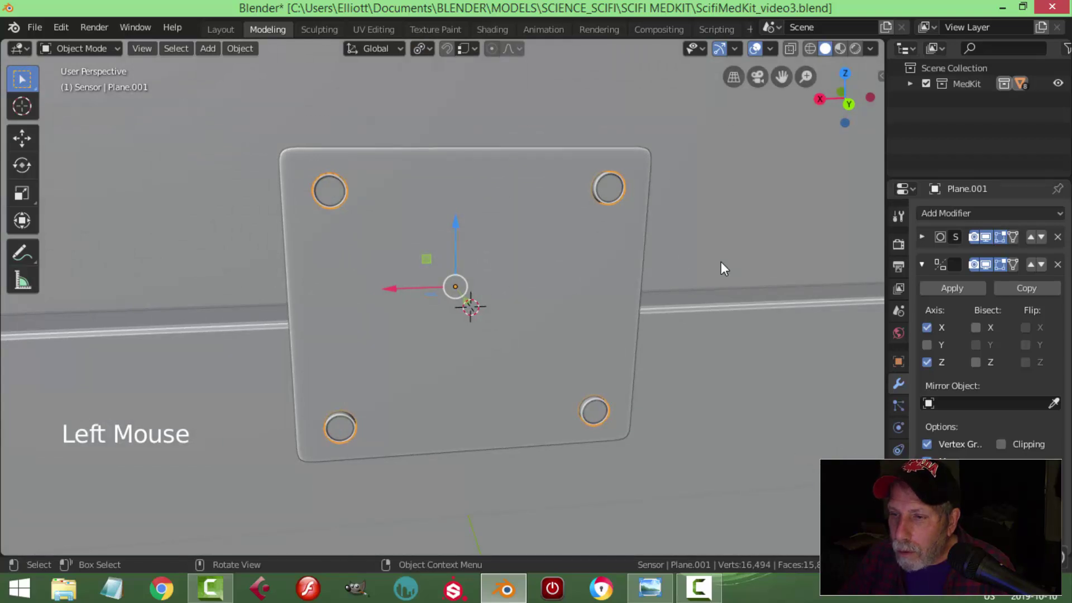
pyautogui.middleClick(684, 267)
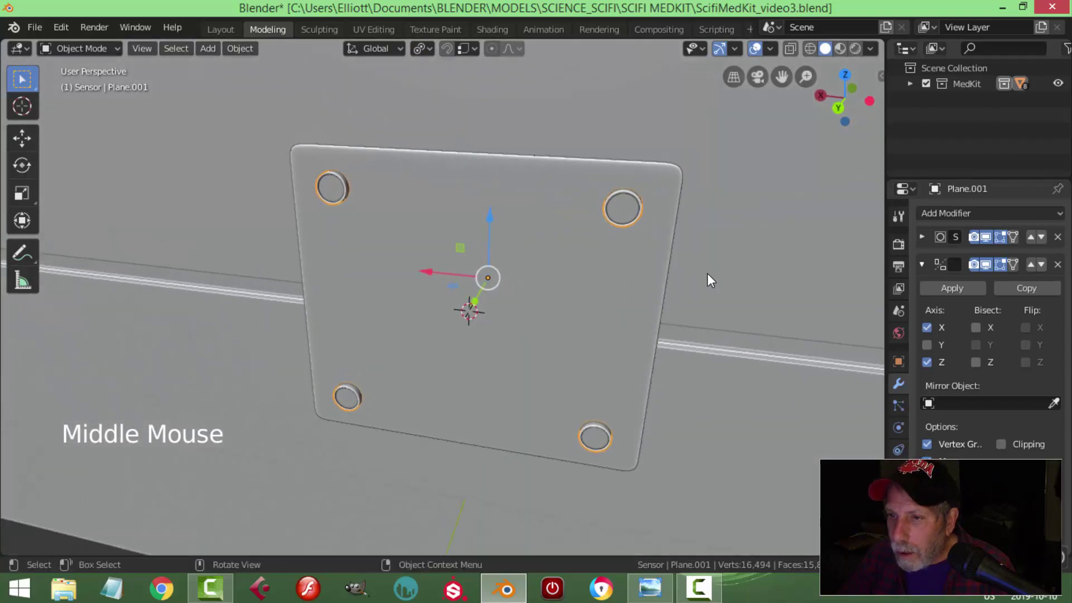
# Scale the top-left bolt ring down slightly in Edit Mode.
pyautogui.press('s')
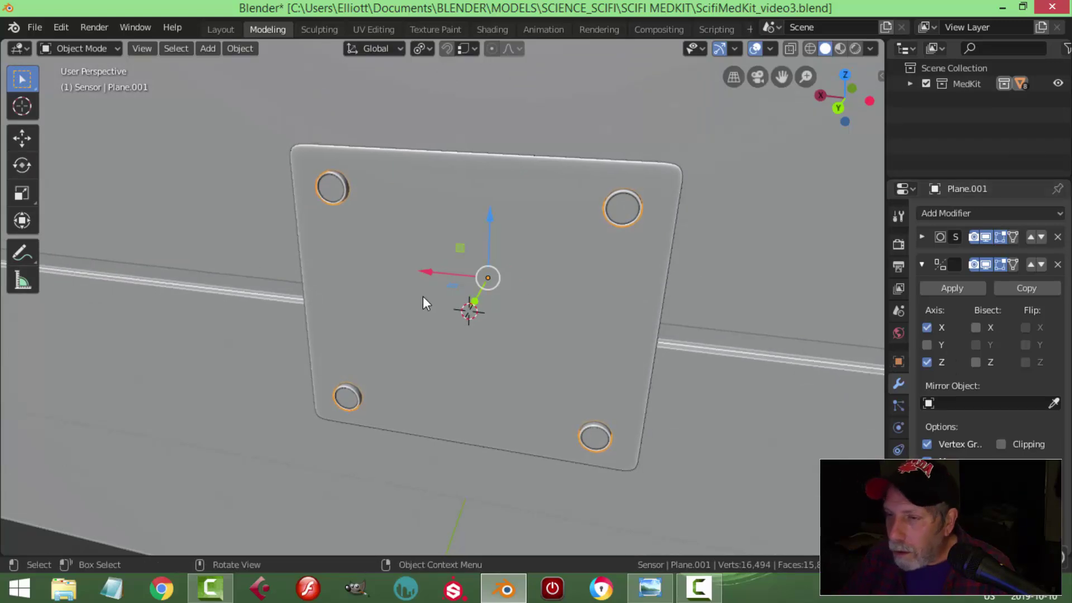
pyautogui.press('Tab')
pyautogui.press('a')
pyautogui.press('s')
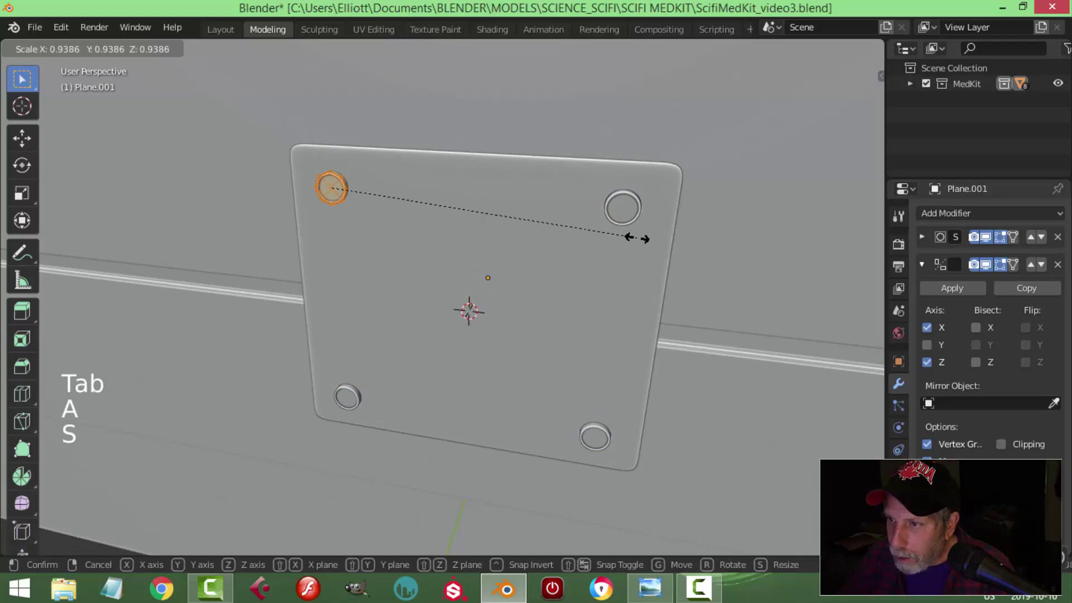
pyautogui.scroll(3)
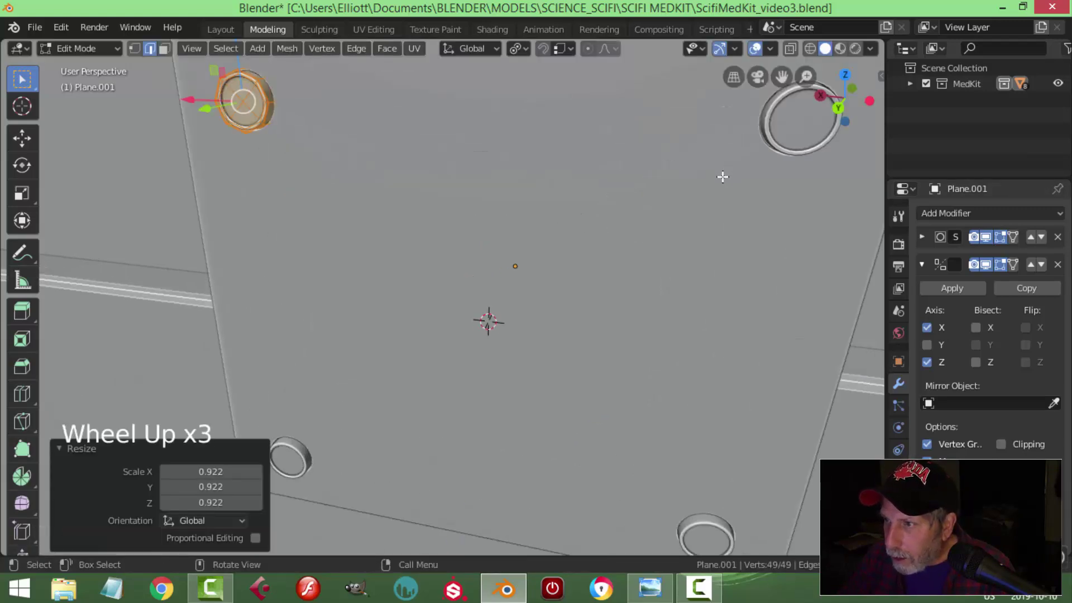
pyautogui.scroll(-3)
pyautogui.press('Tab')
pyautogui.scroll(-3)
pyautogui.press('alt+a')
pyautogui.middleClick(638, 225)
pyautogui.scroll(-3)
pyautogui.middleClick(511, 225)
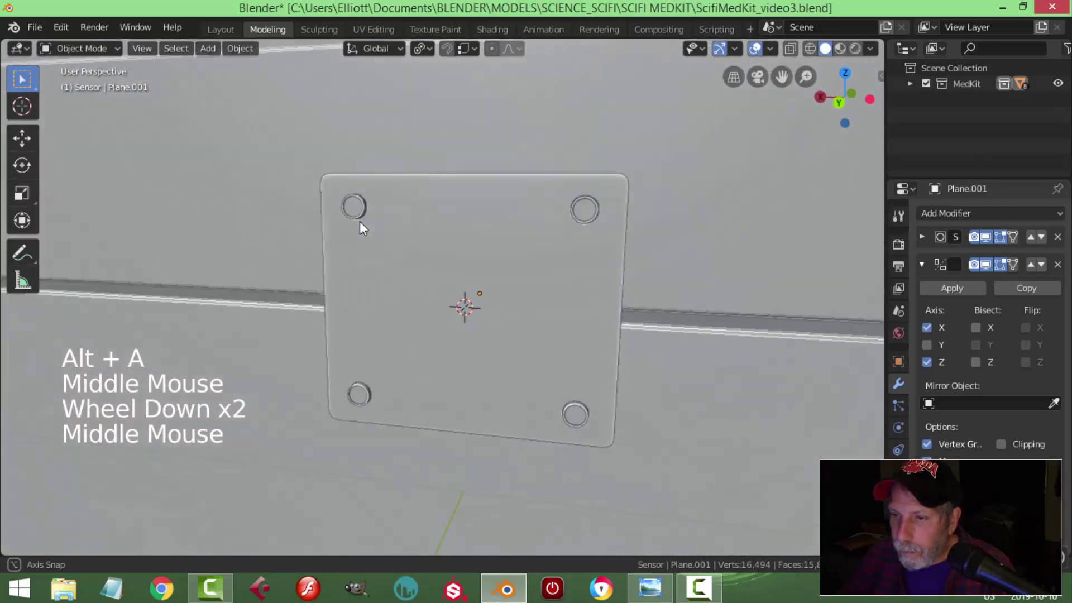
pyautogui.scroll(3)
pyautogui.scroll(-3)
# Select the hinge plate and enter its mesh for editing.
pyautogui.click(448, 269)
pyautogui.press('Tab')
pyautogui.scroll(3)
pyautogui.middleClick(370, 250)
pyautogui.scroll(3)
pyautogui.click(350, 163)
pyautogui.press('alt+a')
pyautogui.middleClick(343, 208)
pyautogui.scroll(3)
pyautogui.scroll(-3)
pyautogui.middleClick(490, 264)
# Cut two edge loops on the plate and slide them toward its outer border.
pyautogui.scroll(-3)
pyautogui.press('ctrl+r')
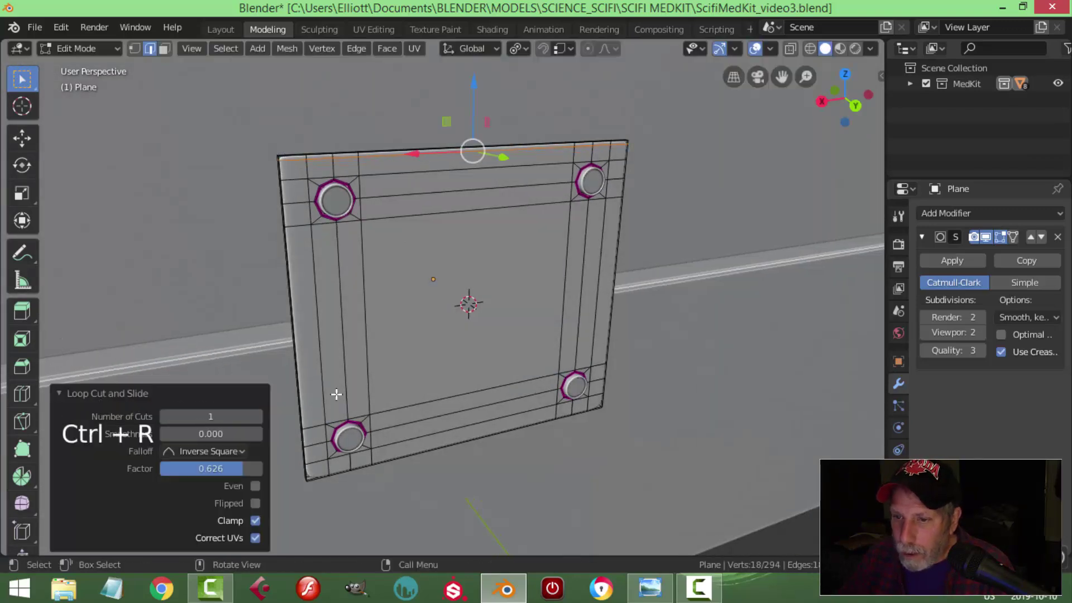
pyautogui.press('ctrl+r')
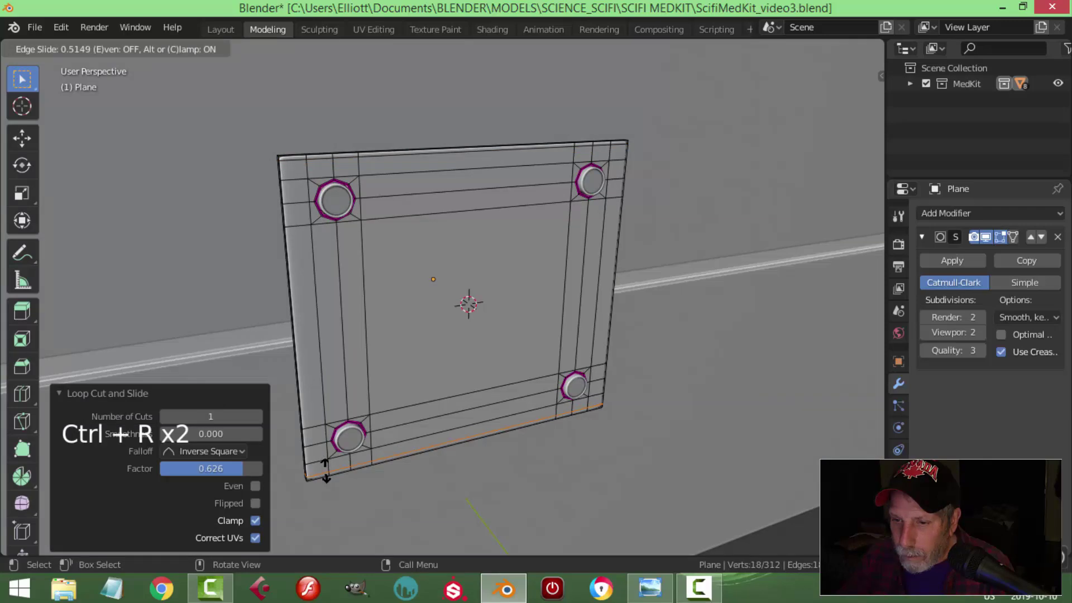
pyautogui.press('Tab')
pyautogui.scroll(-3)
pyautogui.press('alt+a')
pyautogui.middleClick(603, 335)
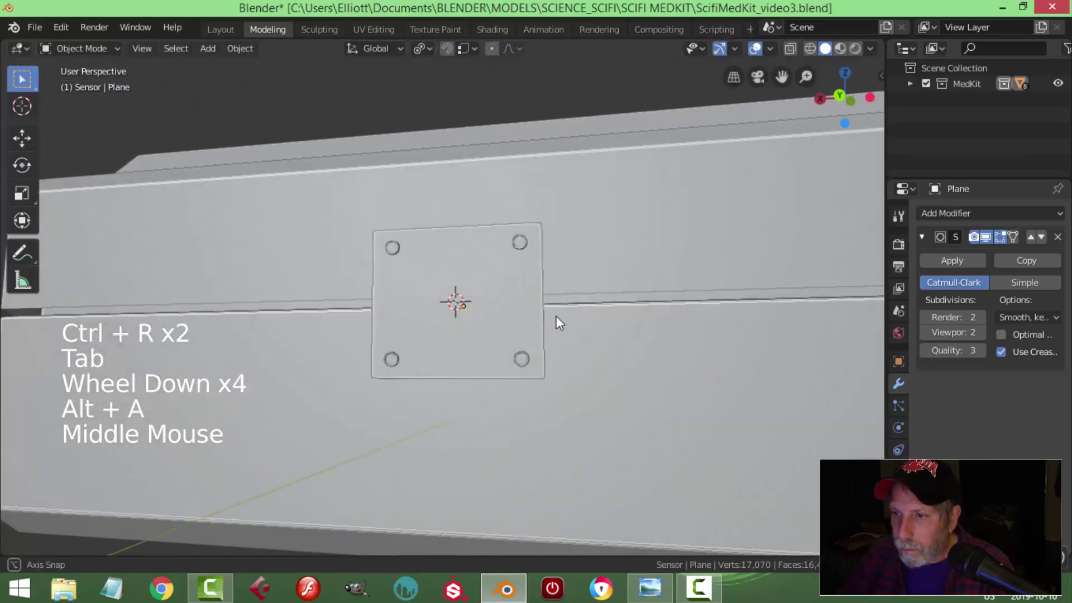
# Undo the misplaced loops, leave Edit Mode and add a new Mesh > Cylinder for the hinge.
pyautogui.press('ctrl+z')
pyautogui.press('ctrl+z')
pyautogui.press('ctrl+z')
pyautogui.press('ctrl+z')
pyautogui.press('Tab')
pyautogui.press('alt+a')
pyautogui.scroll(-3)
pyautogui.middleClick(500, 297)
pyautogui.middleClick(546, 307)
pyautogui.middleClick(526, 326)
pyautogui.scroll(3)
pyautogui.middleClick(613, 313)
pyautogui.middleClick(596, 287)
pyautogui.press('shift+a')
pyautogui.scroll(-3)
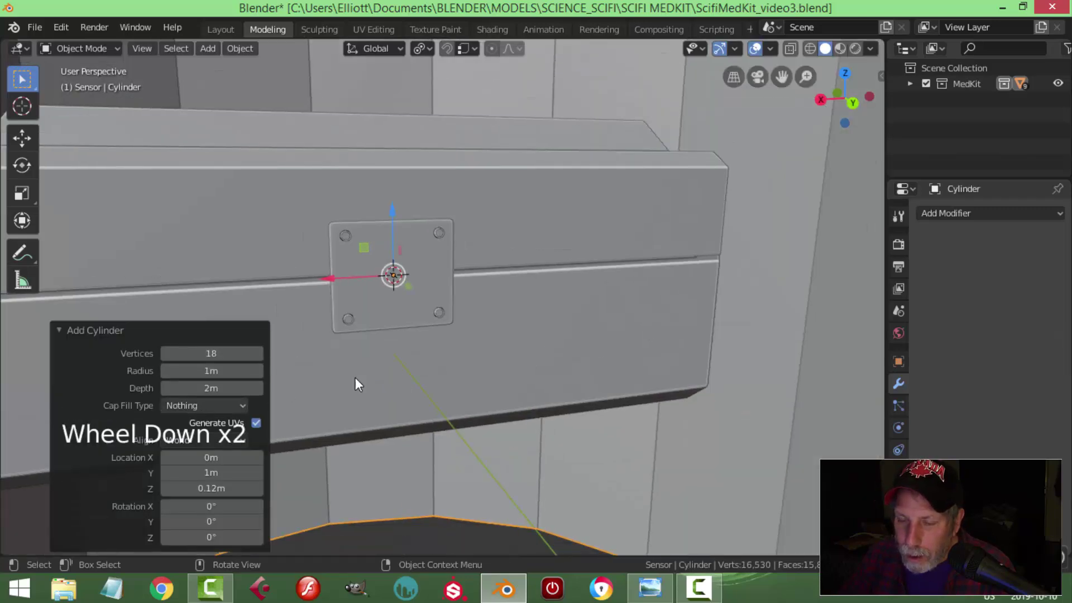
# Shrink the cylinder to hinge size and rotate it around Y to lie along the plate.
pyautogui.scroll(-3)
pyautogui.press('Tab')
pyautogui.scroll(-3)
pyautogui.press('s')
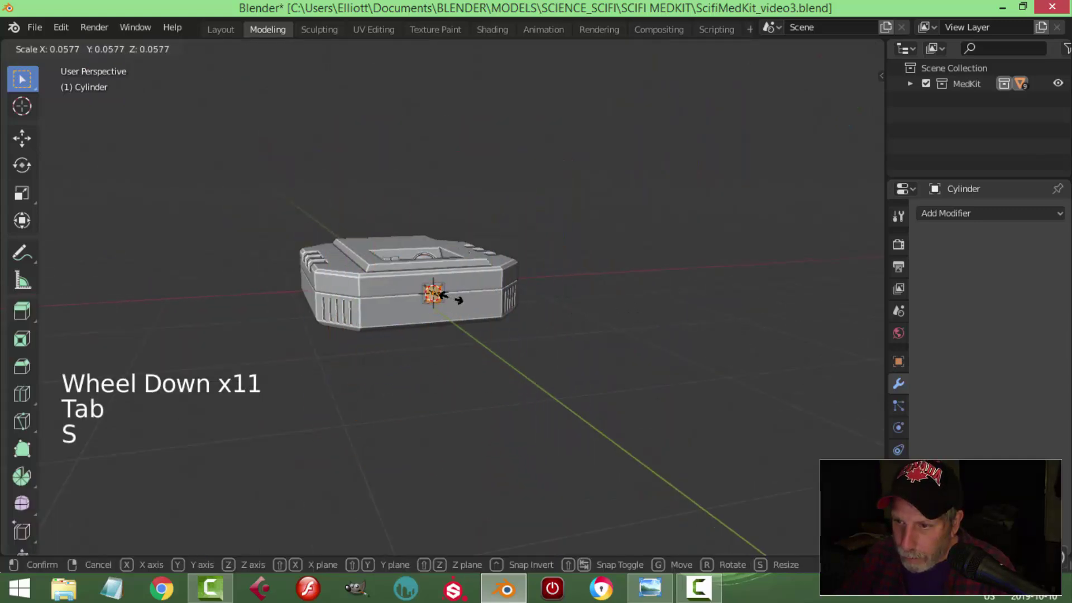
pyautogui.press('KP_Decimal')
pyautogui.scroll(-3)
pyautogui.press('s')
pyautogui.middleClick(546, 320)
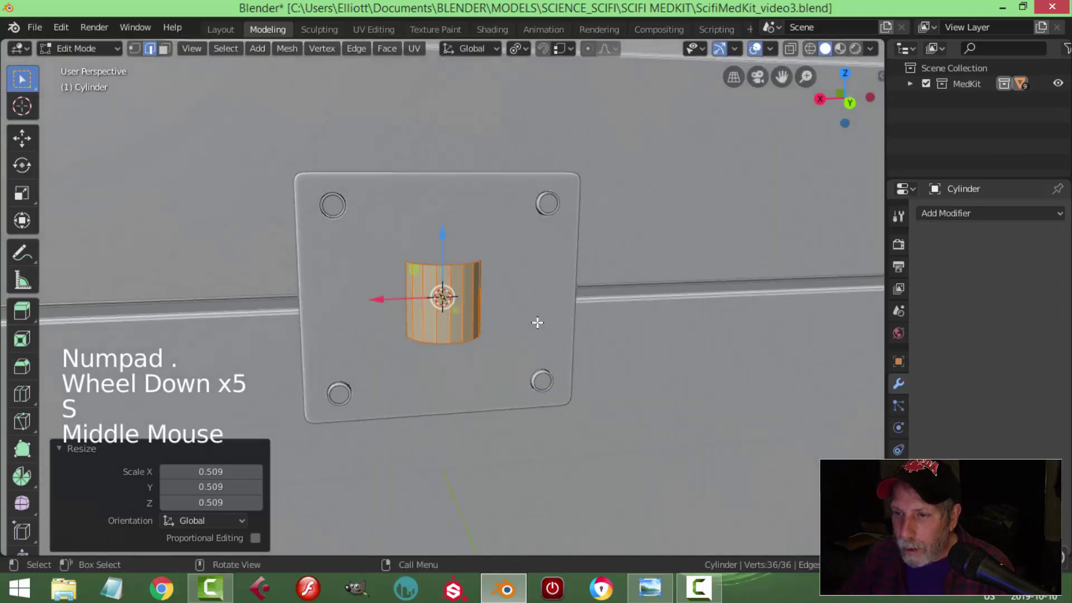
pyautogui.press('r')
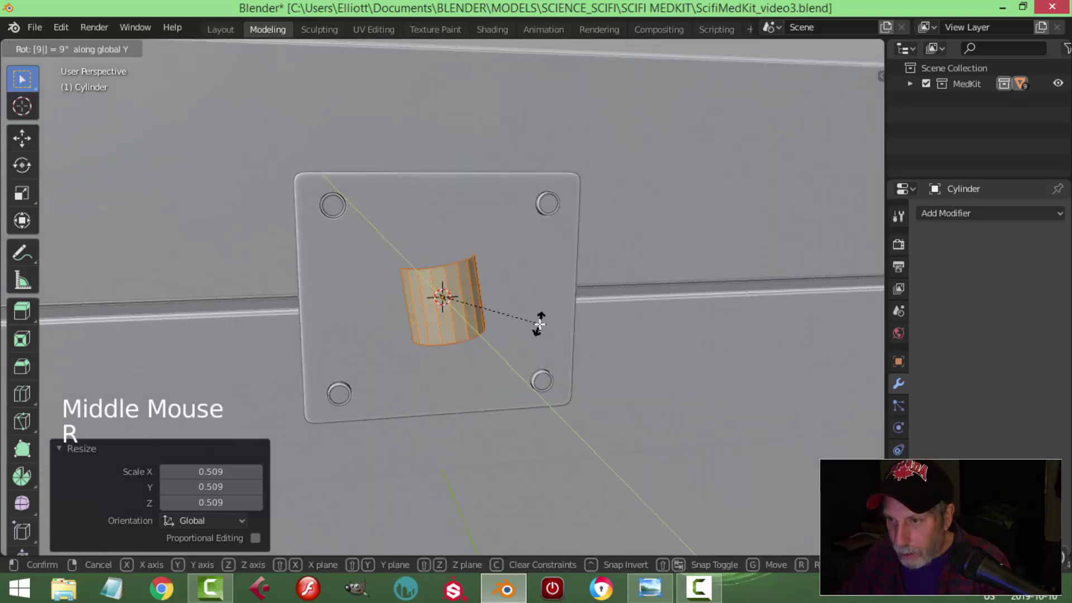
pyautogui.press('s')
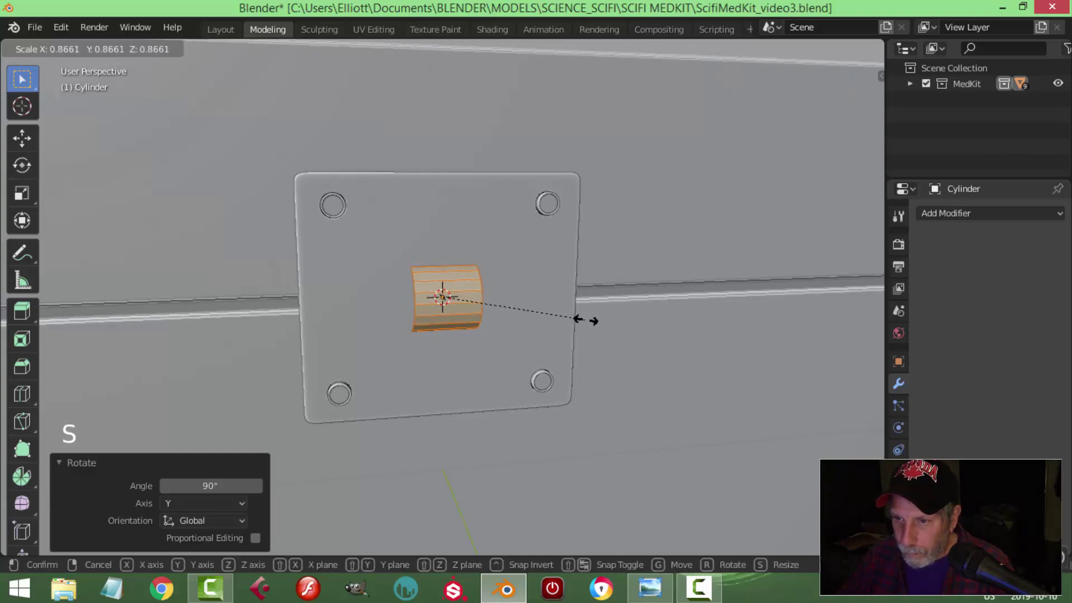
# Stretch the cylinder along X into a long thin rod beside the hinge plate.
pyautogui.middleClick(641, 322)
pyautogui.press('s')
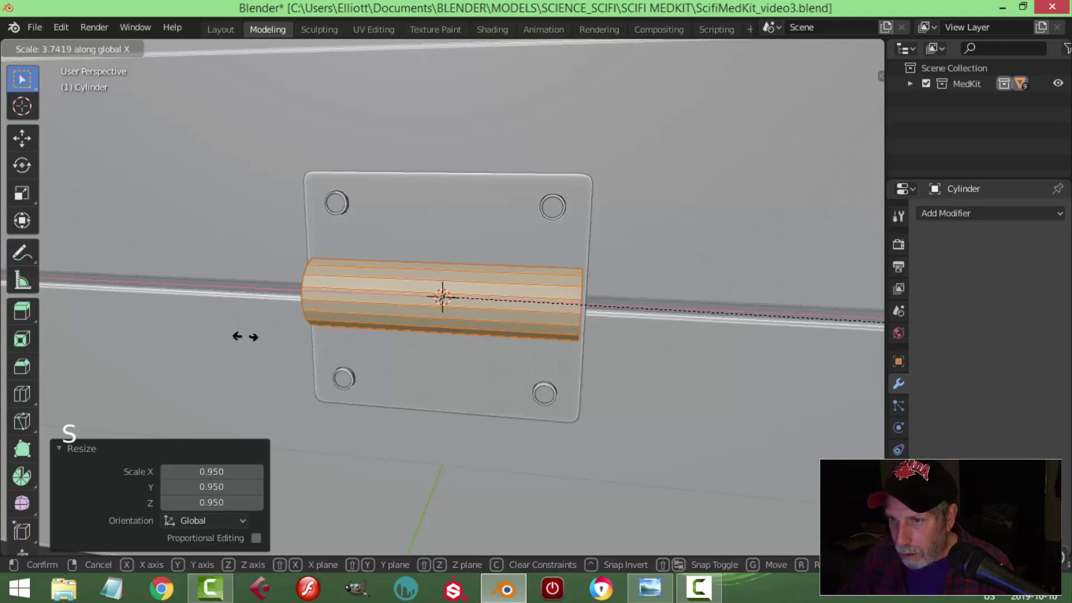
pyautogui.middleClick(312, 317)
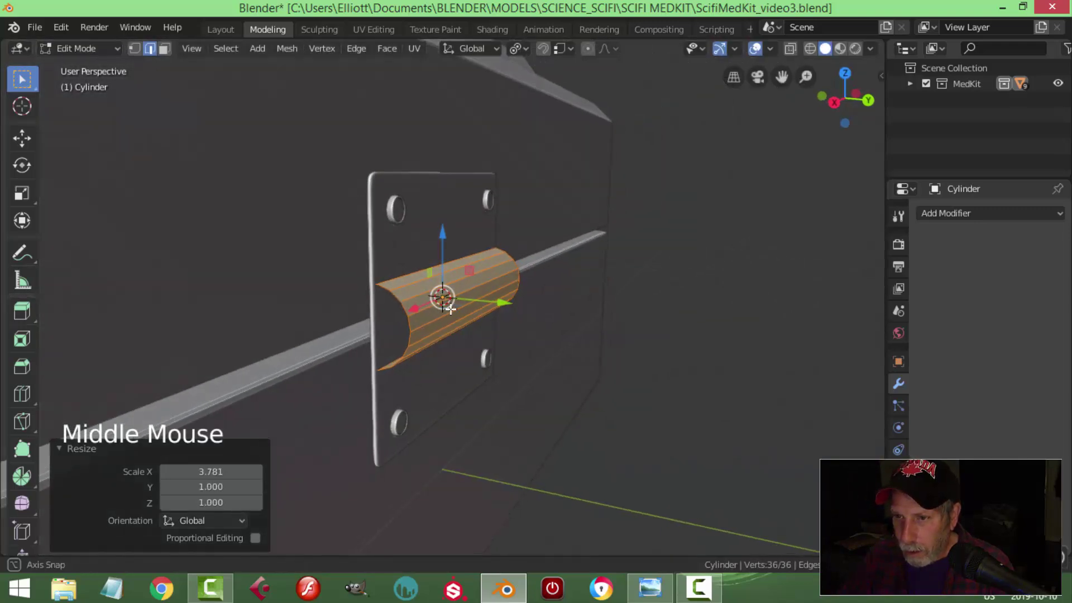
pyautogui.press('alt+a')
pyautogui.middleClick(502, 312)
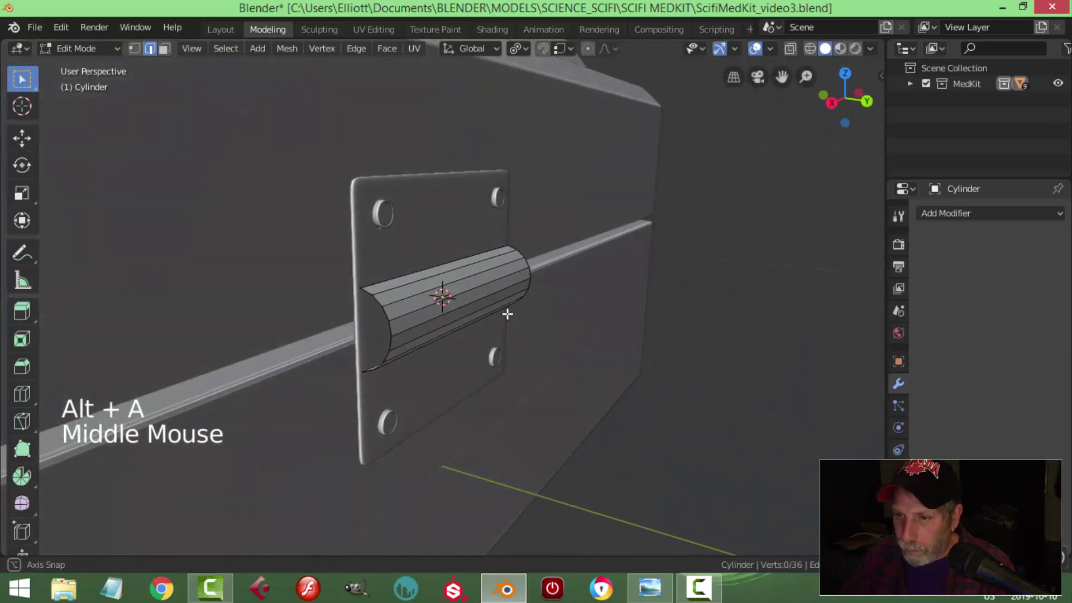
pyautogui.scroll(-3)
pyautogui.press('a')
pyautogui.middleClick(470, 328)
pyautogui.click(517, 298)
pyautogui.middleClick(554, 327)
pyautogui.middleClick(561, 321)
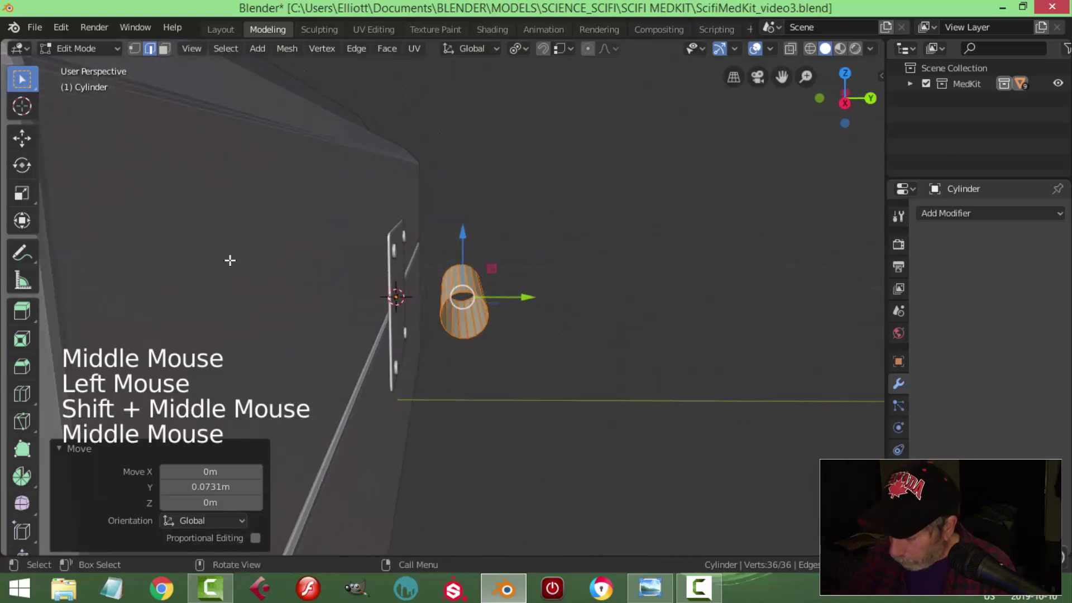
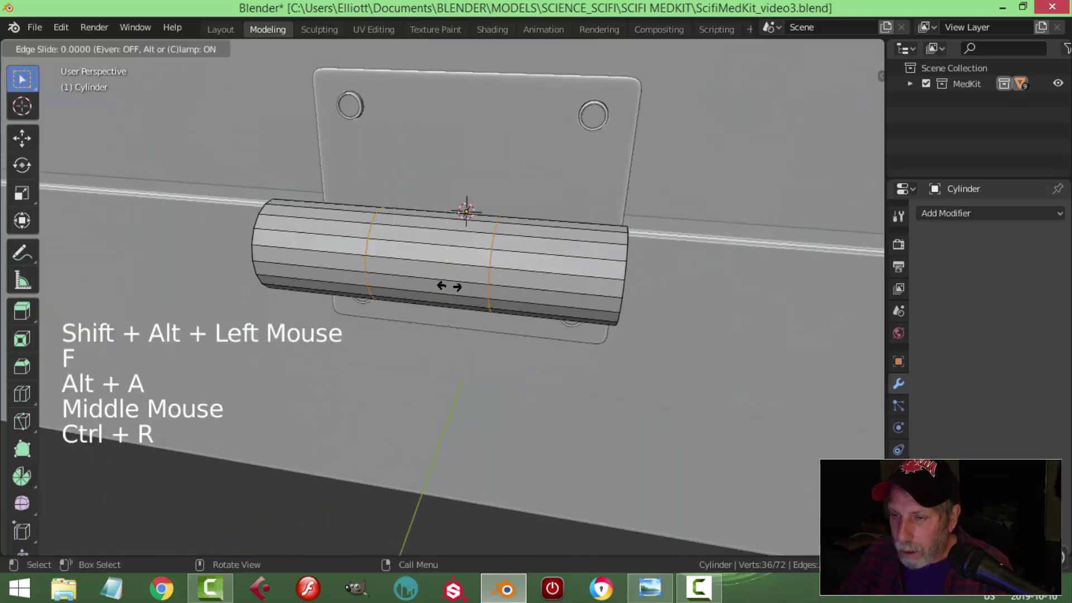
# Bevel the middle edge loop and scale the ring inward to form a groove.
pyautogui.middleClick(494, 331)
pyautogui.press('ctrl+b')
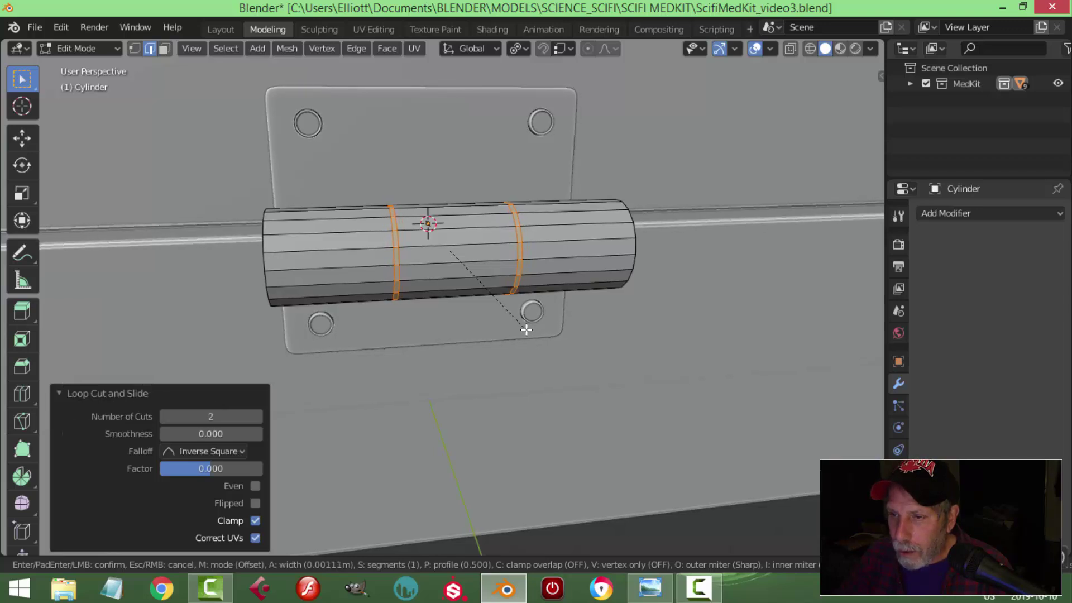
pyautogui.middleClick(493, 346)
pyautogui.press('e')
pyautogui.click(521, 54)
pyautogui.press('Escape')
pyautogui.press('s')
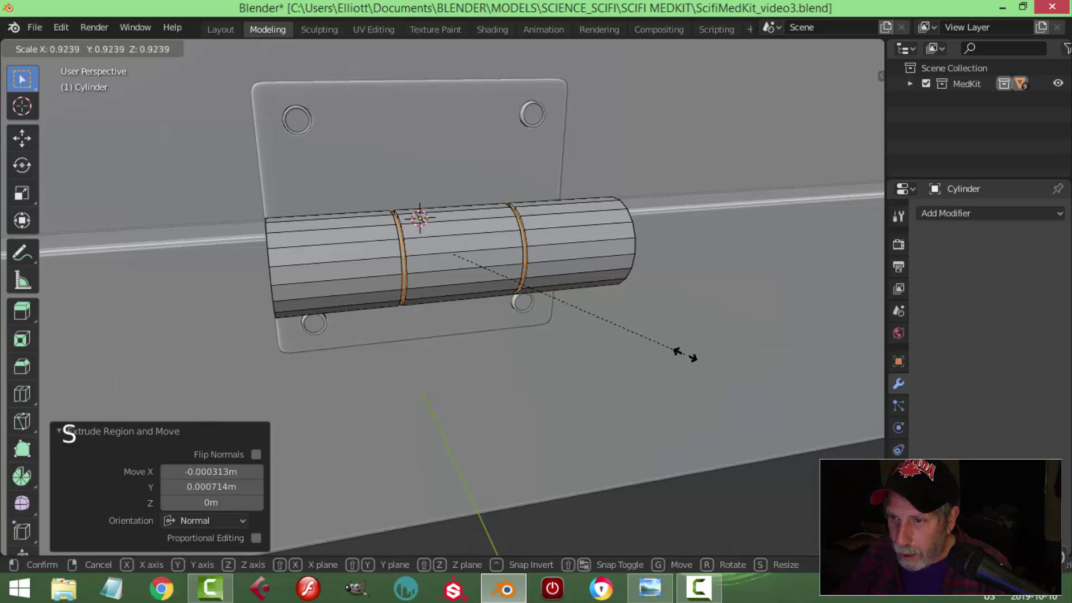
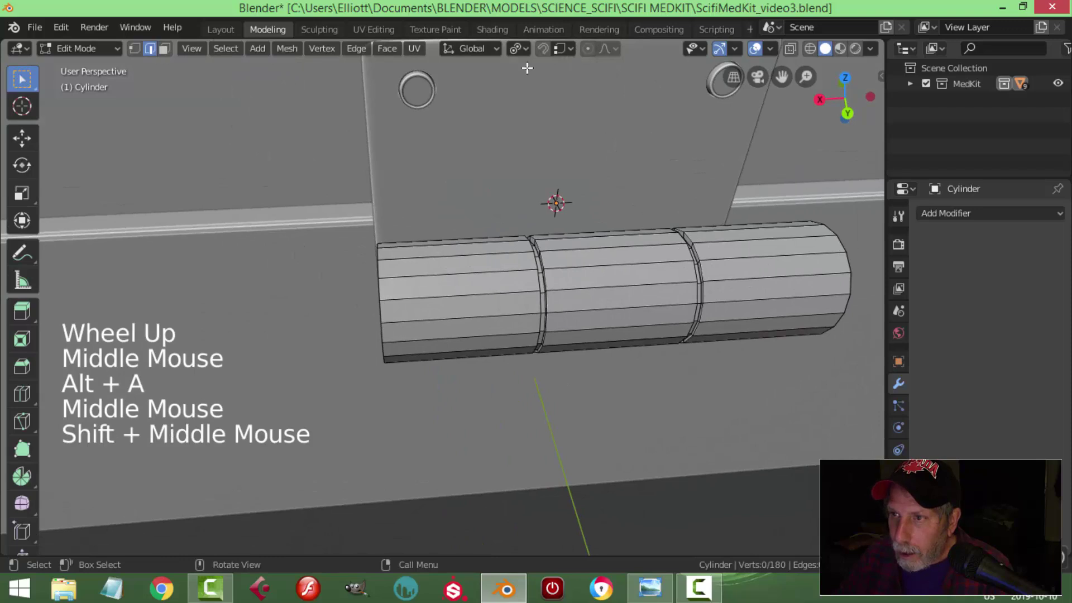
pyautogui.click(526, 57)
# Select both groove edge loops, bevel them and return to Object Mode.
pyautogui.middleClick(639, 256)
pyautogui.scroll(3)
pyautogui.click(474, 292)
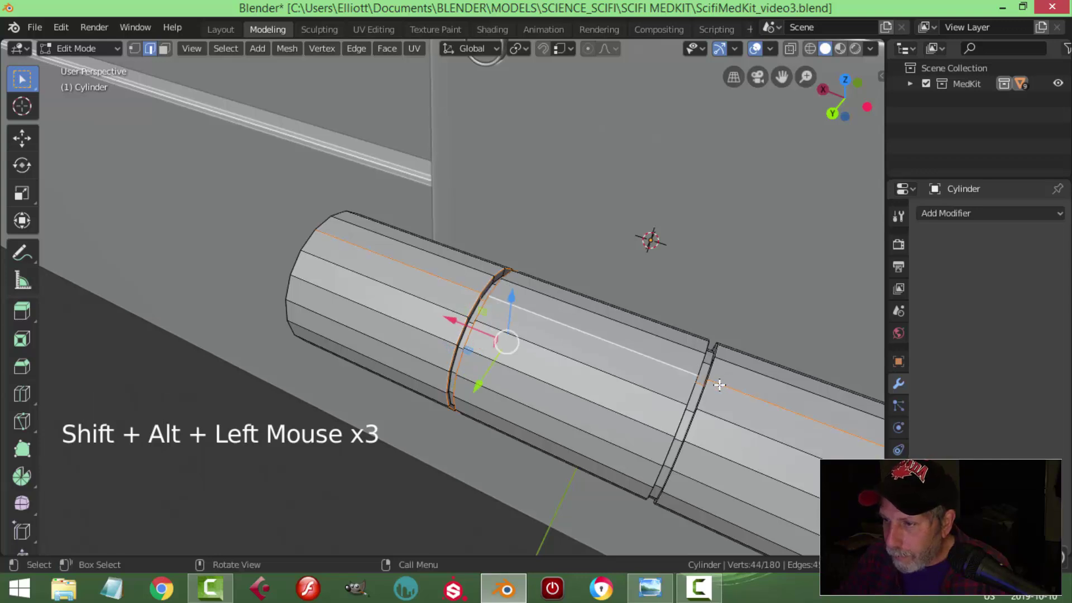
pyautogui.press('ctrl+z')
pyautogui.click(697, 353)
pyautogui.press('ctrl+z')
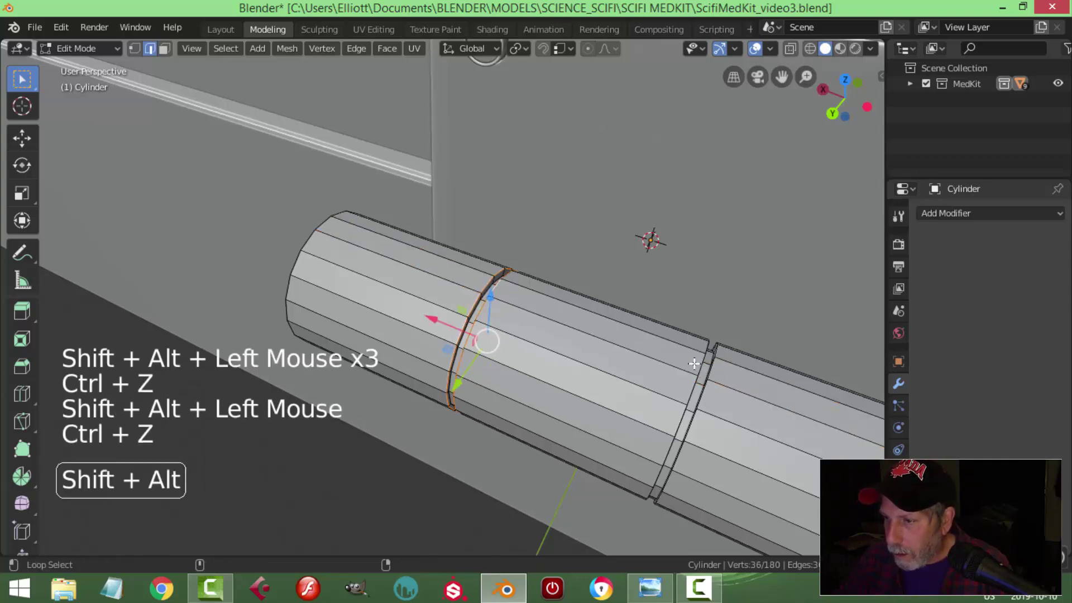
pyautogui.click(695, 359)
pyautogui.press('ctrl+z')
pyautogui.click(718, 365)
pyautogui.middleClick(743, 380)
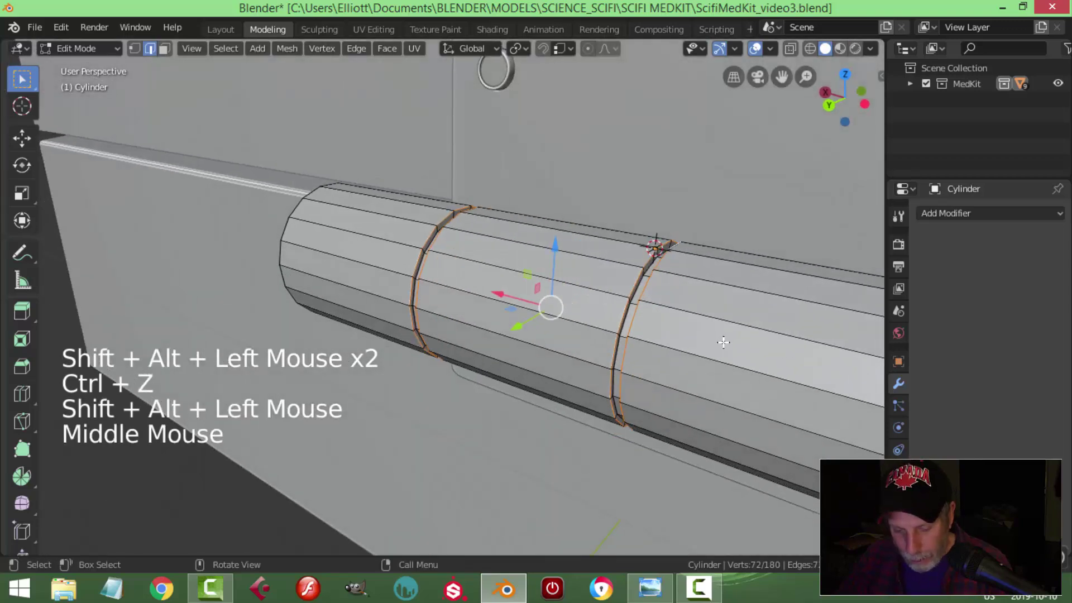
pyautogui.press('ctrl+b')
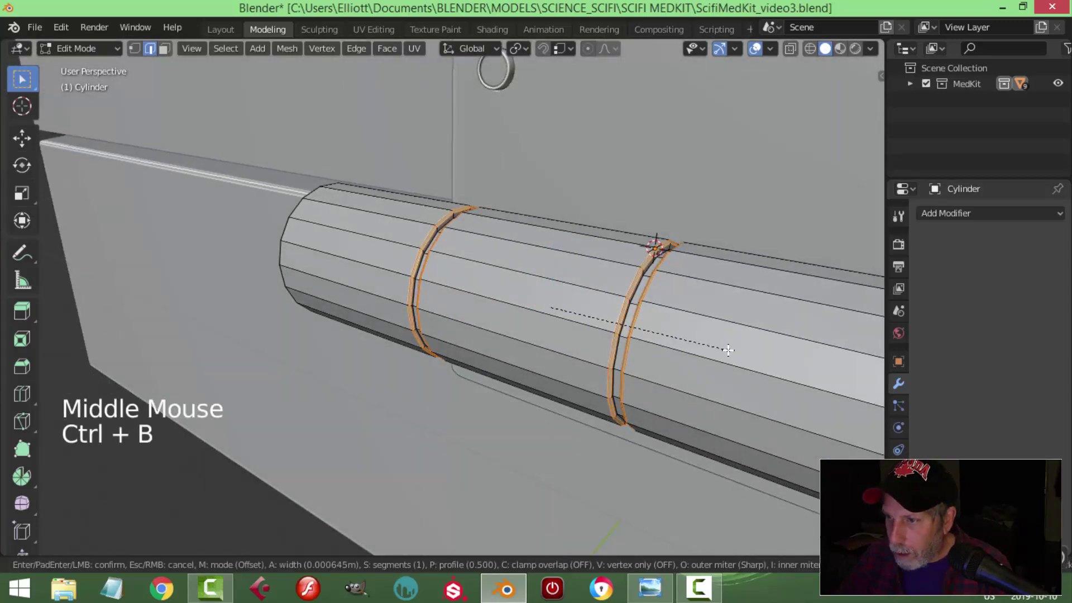
pyautogui.press('Tab')
pyautogui.scroll(-3)
pyautogui.middleClick(571, 323)
pyautogui.press('alt+a')
pyautogui.middleClick(536, 317)
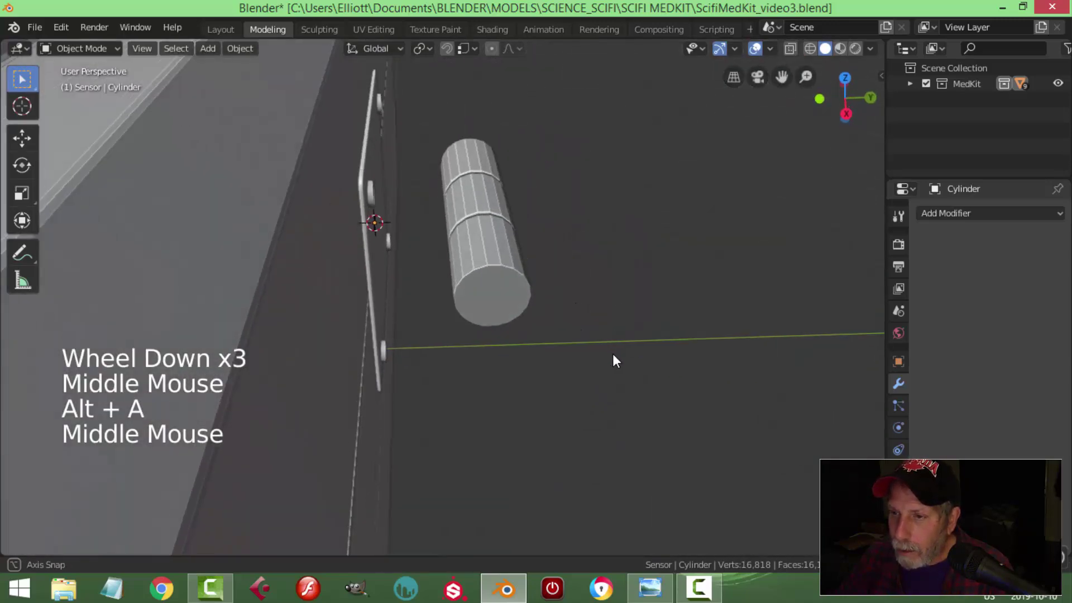
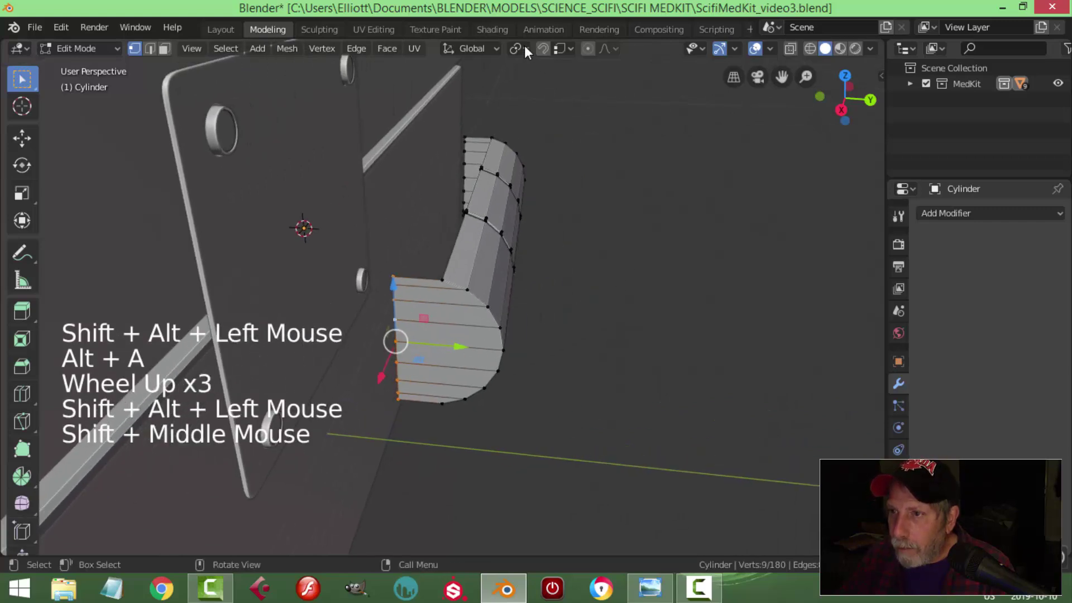
# Set the snapping target to Vertex in the header Snap dropdown.
pyautogui.click(556, 49)
pyautogui.click(561, 54)
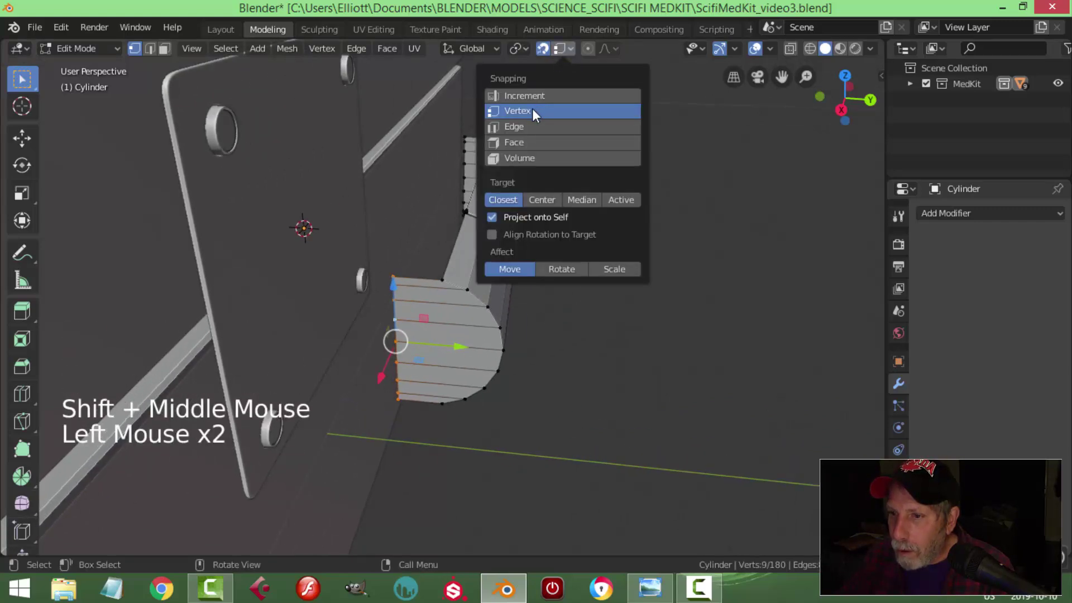
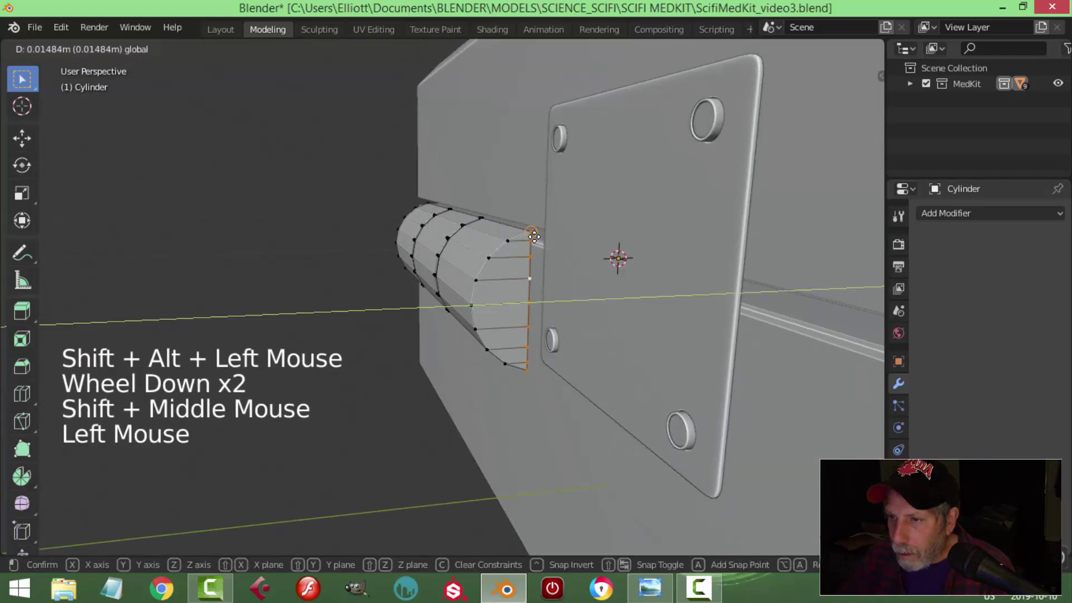
# Add a Subdivision Surface modifier (Ctrl+1) to the hinge cylinder.
pyautogui.press('alt+a')
pyautogui.middleClick(603, 319)
pyautogui.press('Tab')
pyautogui.middleClick(629, 329)
pyautogui.press('ctrl+1')
pyautogui.middleClick(536, 243)
pyautogui.press('Tab')
pyautogui.middleClick(441, 272)
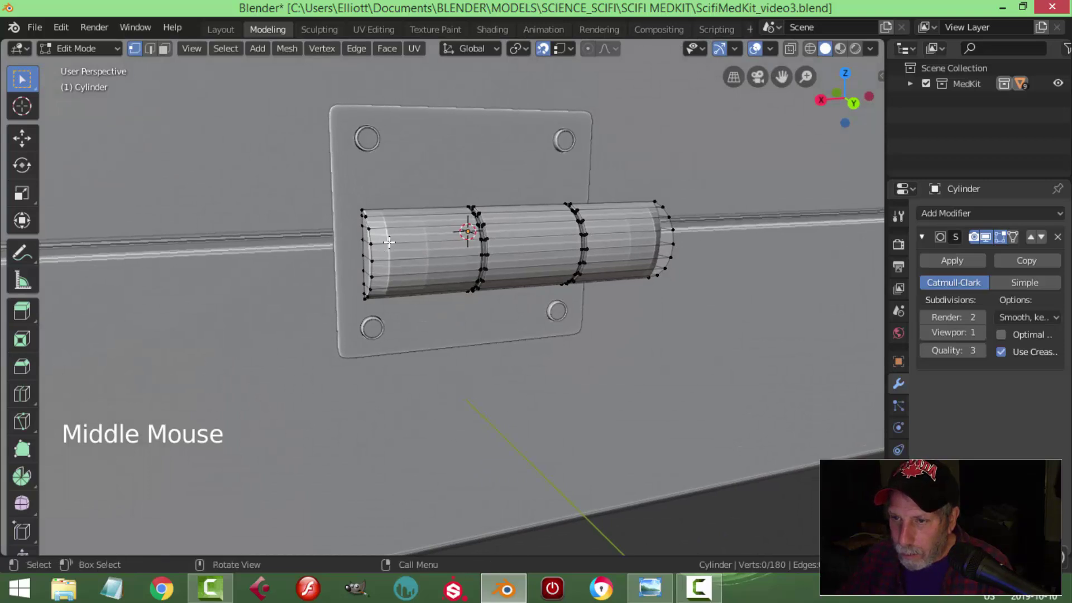
# Cut supporting loops near both cylinder ends to keep them crisp, then return to Object Mode.
pyautogui.press('ctrl+r')
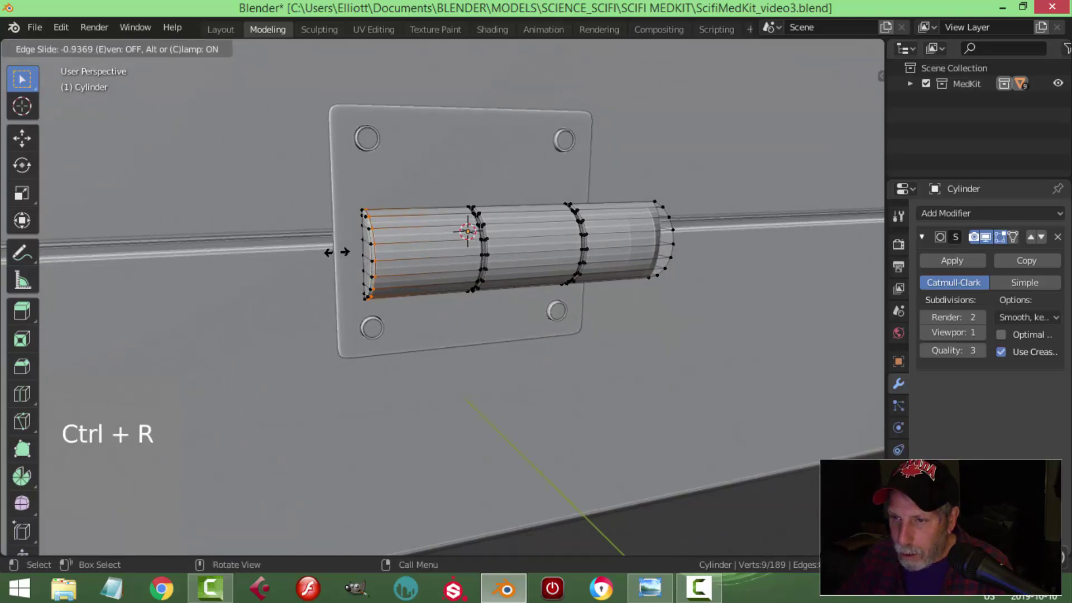
pyautogui.press('ctrl+r')
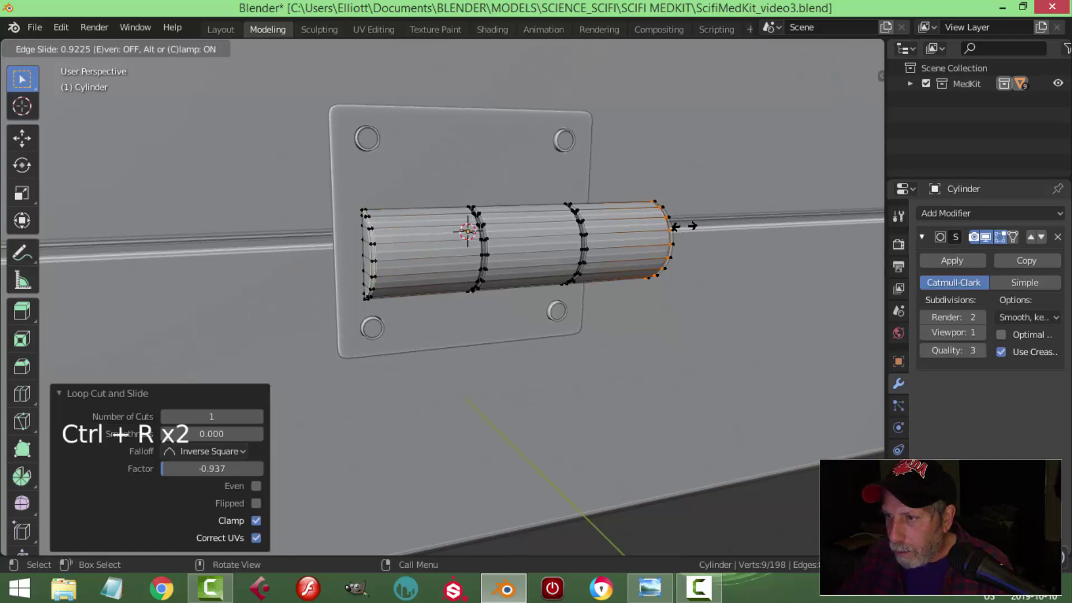
pyautogui.press('ctrl+r')
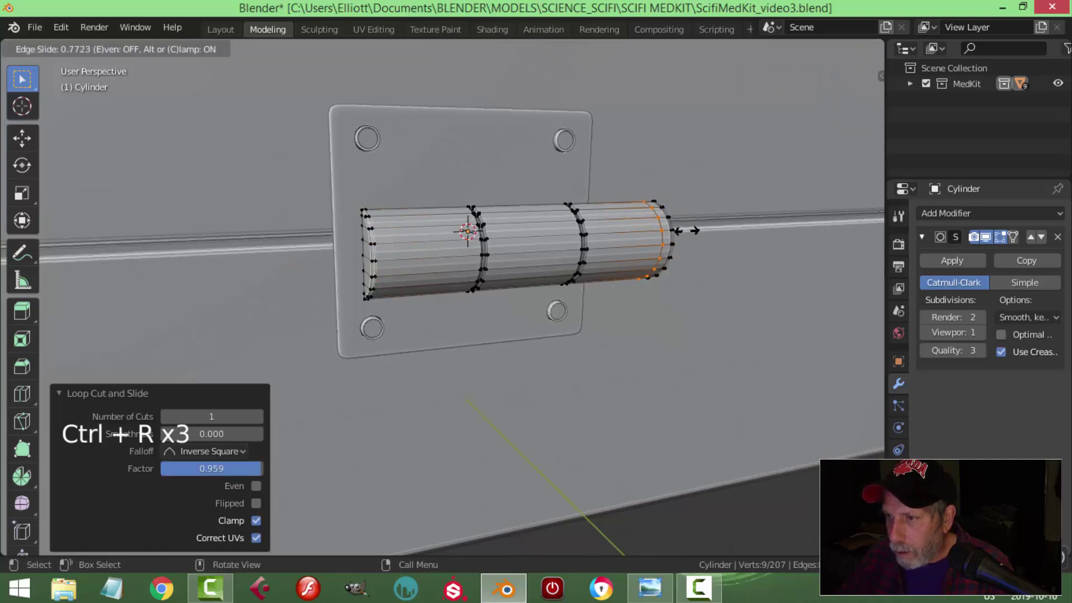
pyautogui.press('ctrl+r')
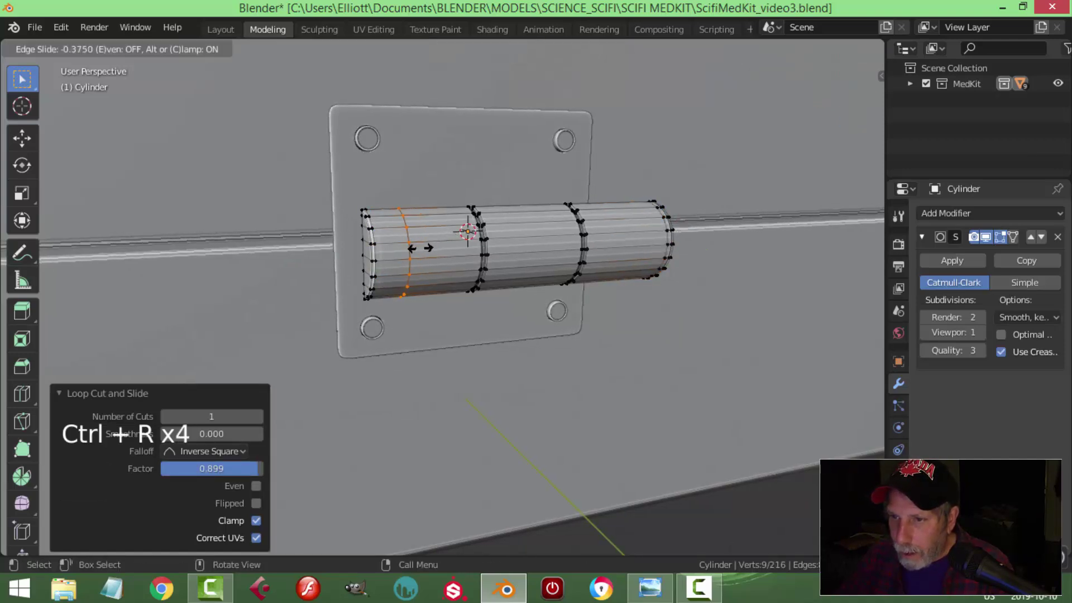
pyautogui.press('Tab')
pyautogui.rightClick(529, 249)
pyautogui.press('alt+a')
pyautogui.middleClick(612, 292)
pyautogui.click(512, 244)
pyautogui.middleClick(564, 277)
pyautogui.middleClick(546, 283)
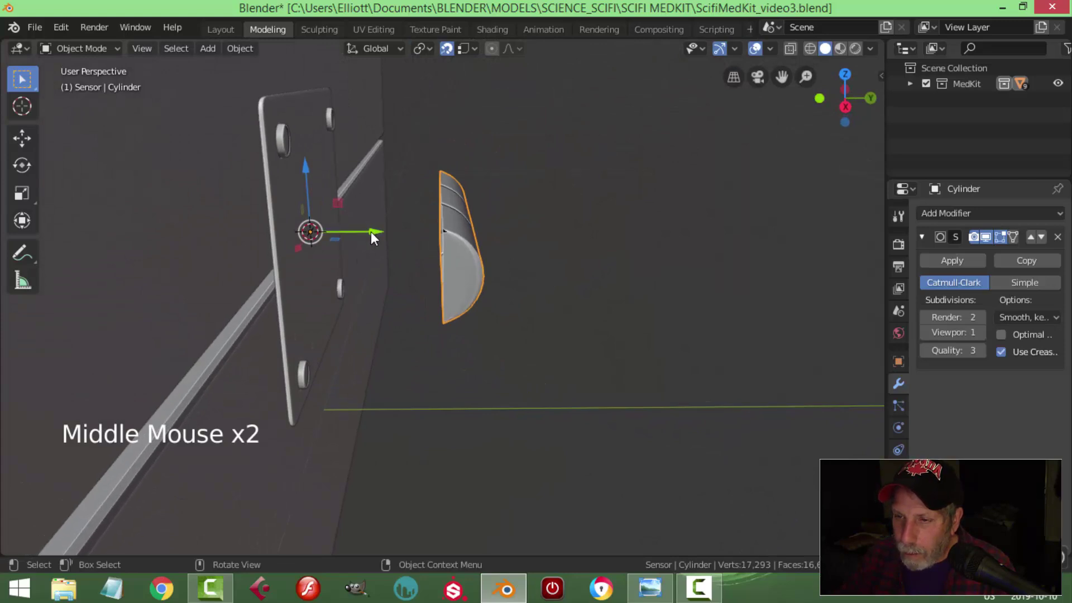
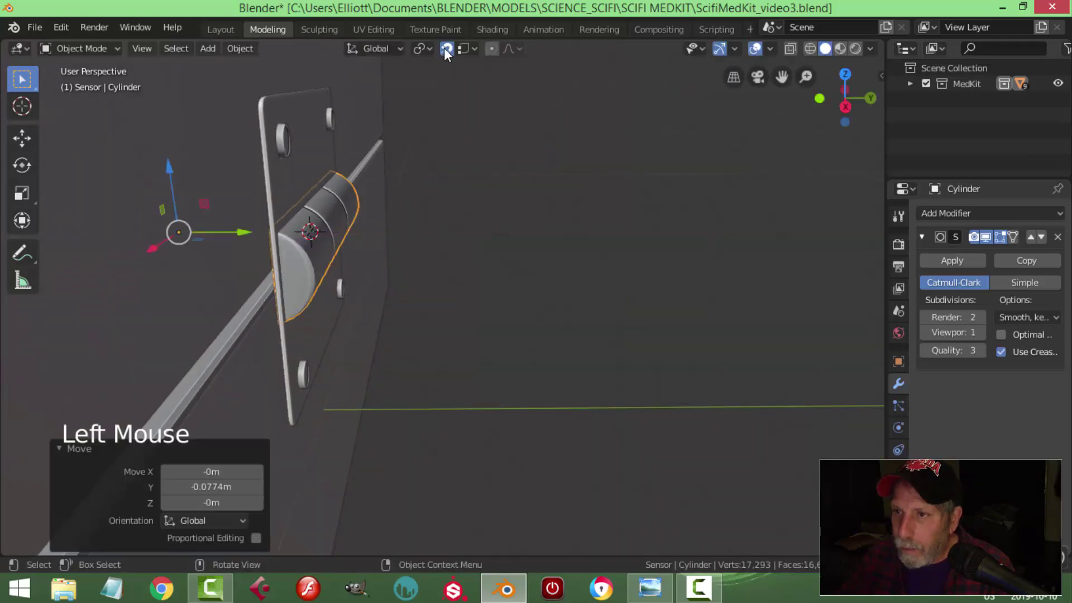
# Turn snapping off and orbit around the case to frame the mirrored hinge plate.
pyautogui.click(451, 49)
pyautogui.press('alt+a')
pyautogui.middleClick(461, 250)
pyautogui.middleClick(455, 257)
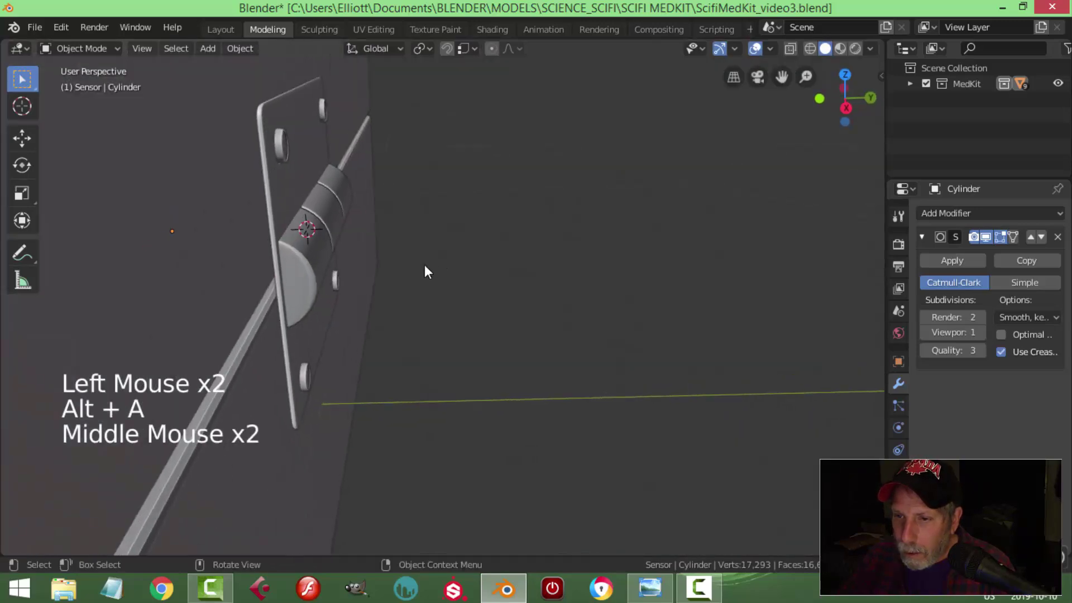
pyautogui.scroll(-3)
pyautogui.middleClick(477, 269)
pyautogui.scroll(-3)
pyautogui.middleClick(558, 279)
pyautogui.scroll(-3)
pyautogui.middleClick(575, 259)
pyautogui.scroll(3)
pyautogui.middleClick(511, 281)
pyautogui.scroll(3)
pyautogui.middleClick(496, 293)
pyautogui.middleClick(534, 304)
pyautogui.scroll(-3)
pyautogui.middleClick(533, 319)
pyautogui.scroll(3)
# Edit the hinge plate's mesh and select a vertex on one bolt hole ring.
pyautogui.click(457, 217)
pyautogui.press('Tab')
pyautogui.scroll(3)
pyautogui.middleClick(546, 277)
pyautogui.press('alt+a')
pyautogui.scroll(3)
pyautogui.middleClick(574, 307)
pyautogui.click(498, 210)
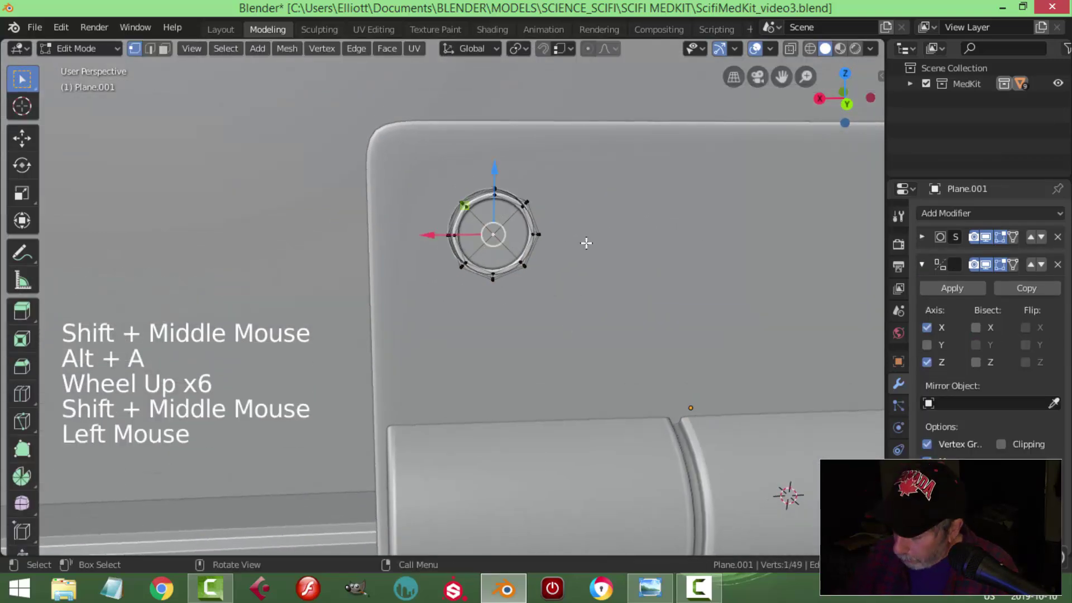
# Frame the bolt hole and select its inner loop plus the neighbouring ring loop.
pyautogui.press('KP_Decimal')
pyautogui.scroll(-3)
pyautogui.scroll(-3)
pyautogui.middleClick(586, 278)
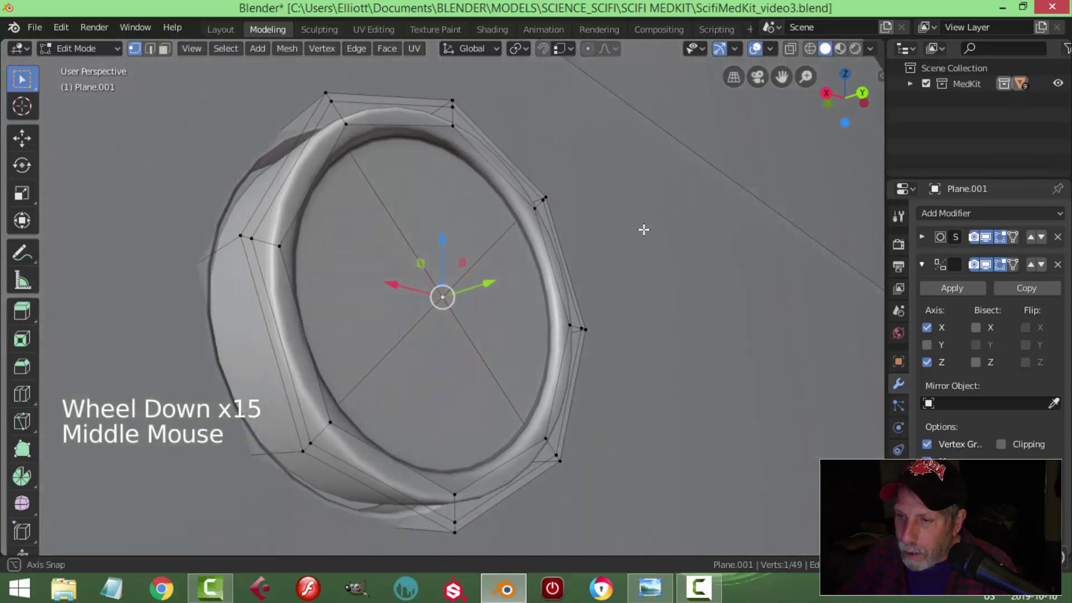
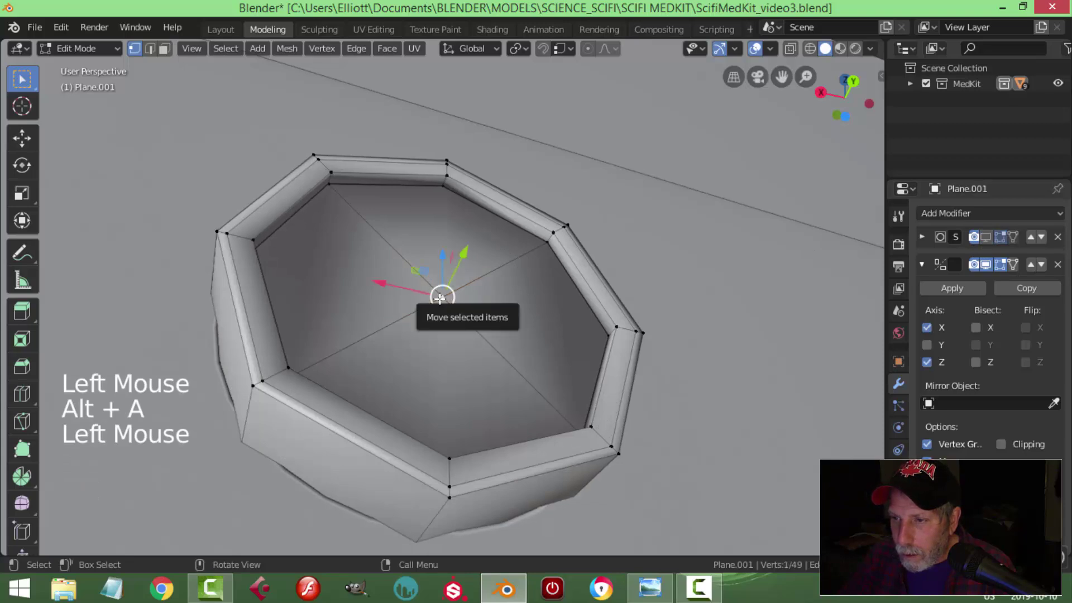
pyautogui.press('alt+a')
pyautogui.press('3')
pyautogui.click(546, 234)
pyautogui.press('alt+a')
pyautogui.click(552, 236)
pyautogui.scroll(-3)
pyautogui.middleClick(631, 270)
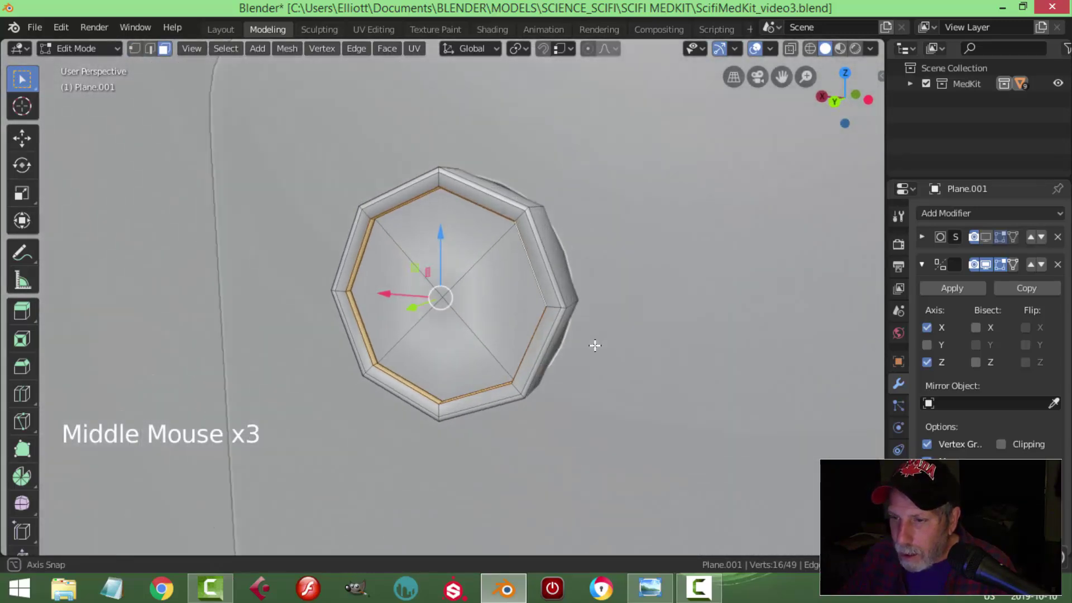
# Scale the selected ring along Y to narrow the plate and confirm the resize.
pyautogui.press('s')
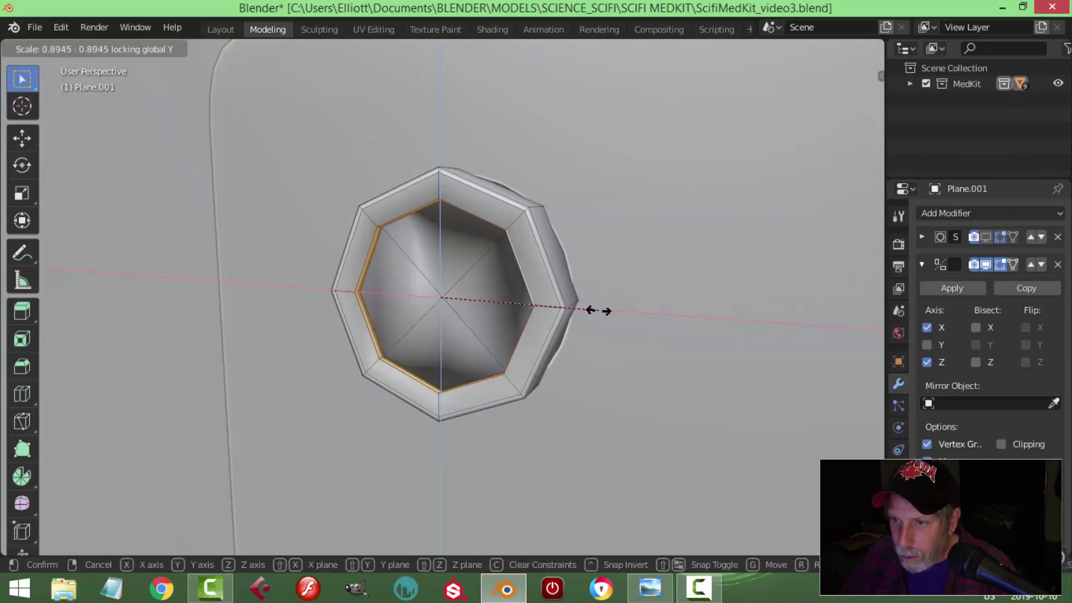
pyautogui.press('Tab')
pyautogui.click(995, 238)
pyautogui.scroll(-3)
pyautogui.press('alt+a')
pyautogui.middleClick(485, 284)
pyautogui.scroll(-3)
pyautogui.middleClick(573, 315)
pyautogui.scroll(-3)
pyautogui.scroll(-3)
pyautogui.middleClick(638, 355)
pyautogui.scroll(-3)
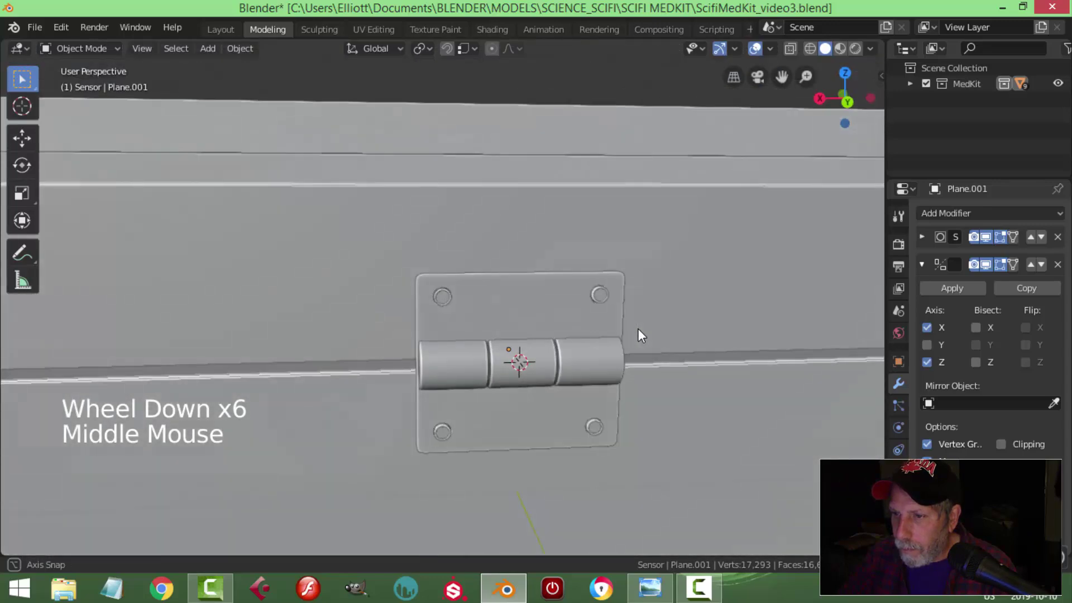
pyautogui.scroll(-3)
pyautogui.middleClick(594, 332)
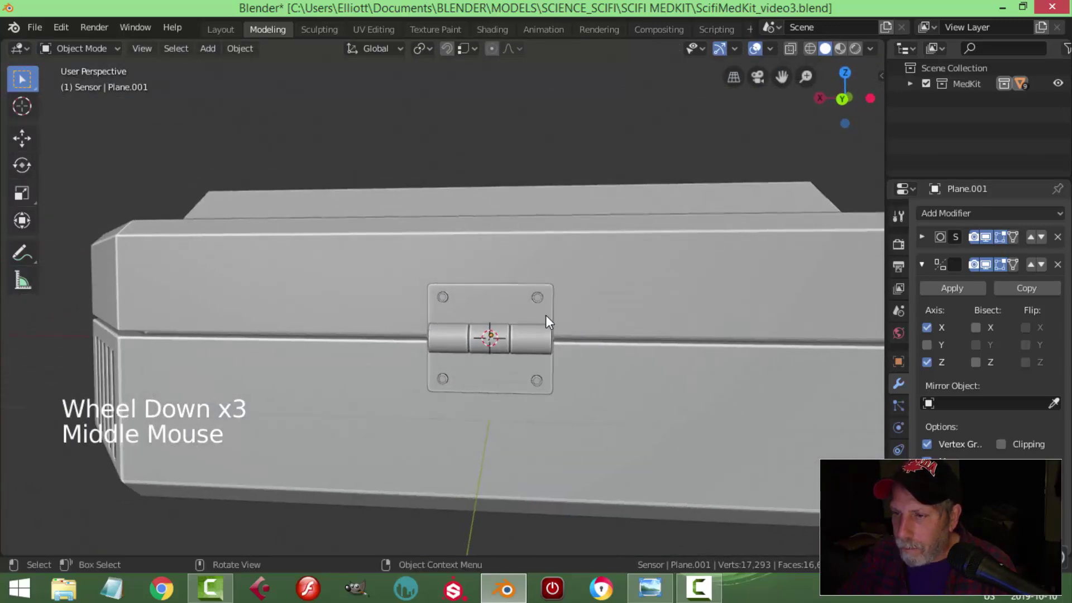
pyautogui.scroll(3)
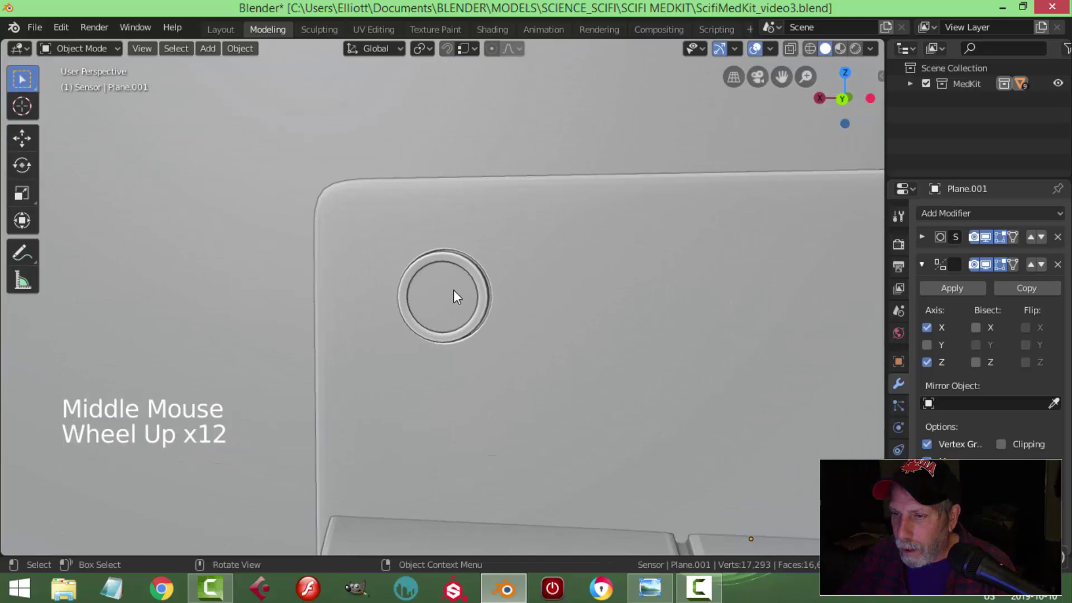
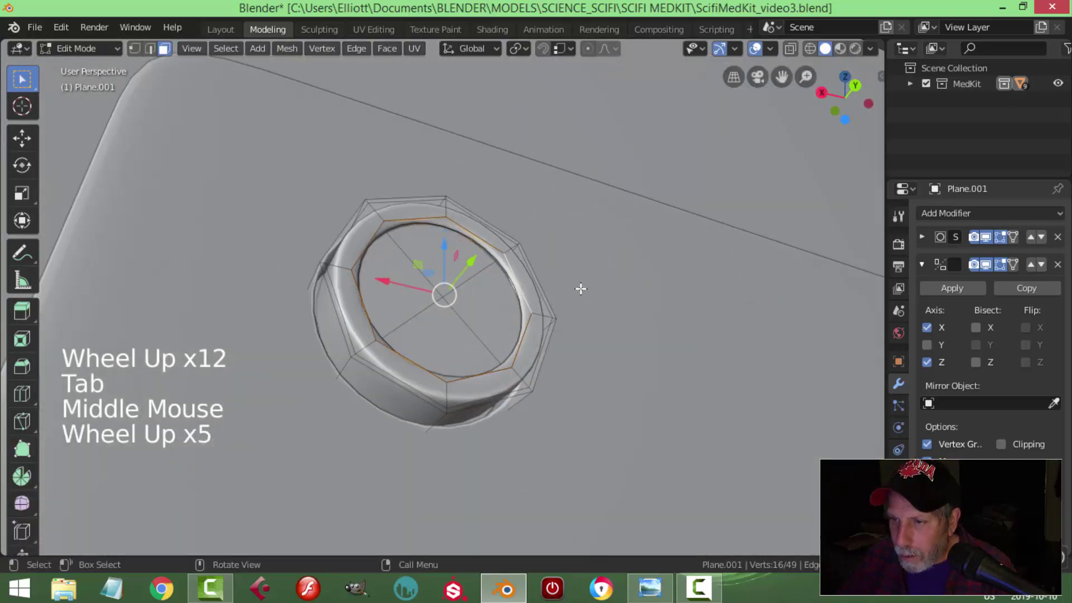
# Resize and slide the selected edges into their new shape, leave edit mode and save the medkit file.
pyautogui.press('s')
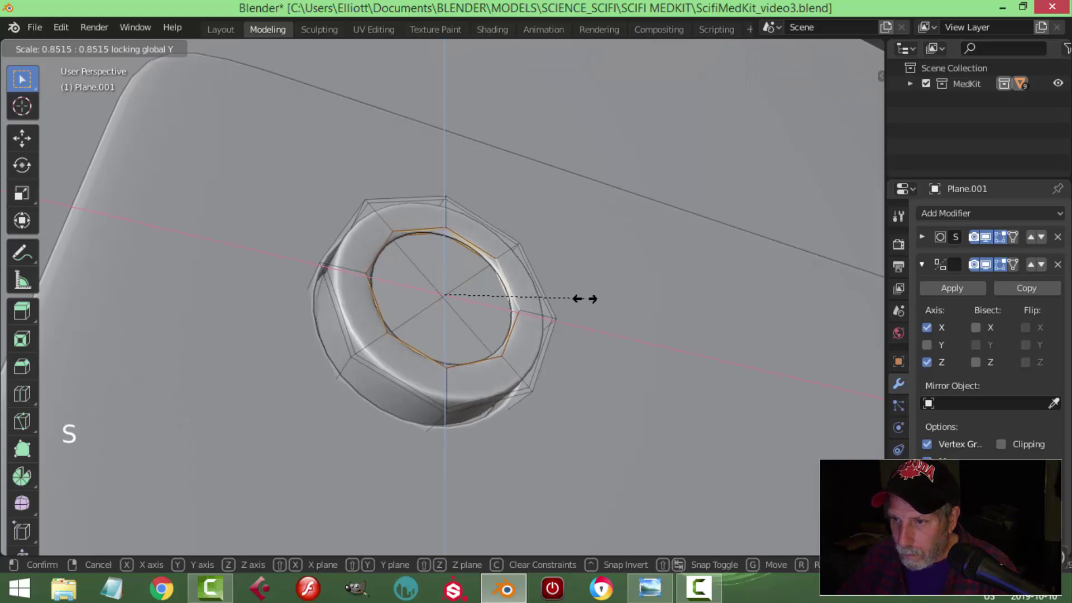
pyautogui.press('ctrl+r')
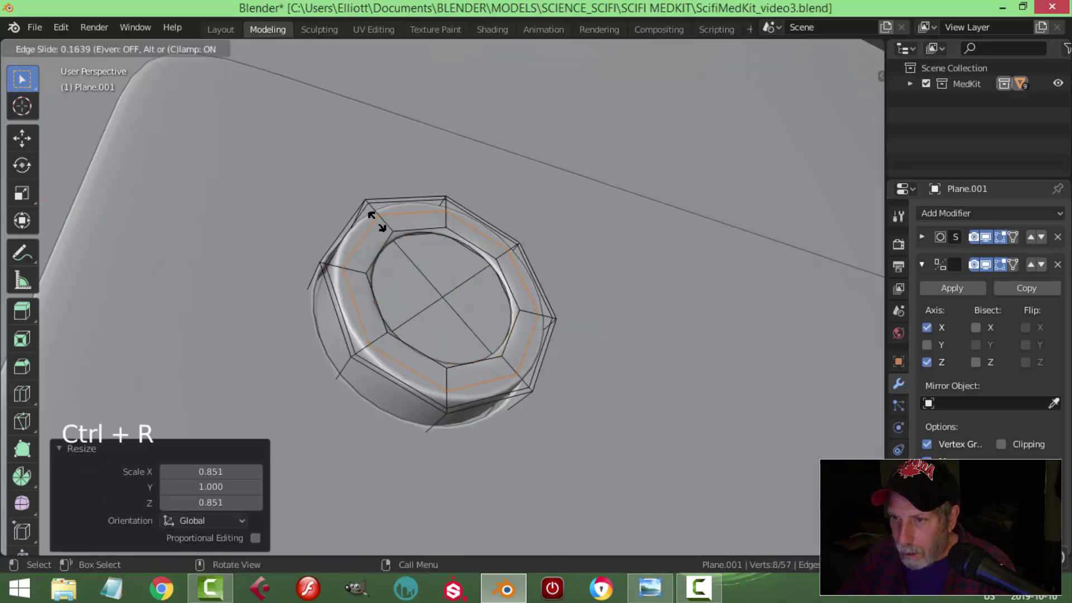
pyautogui.scroll(-3)
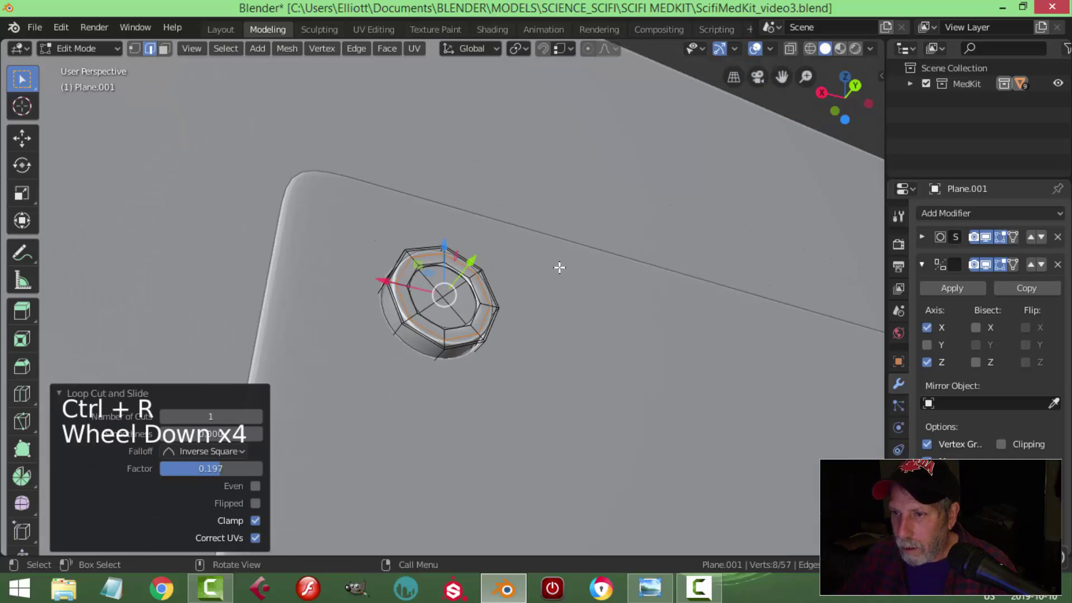
pyautogui.press('Tab')
pyautogui.scroll(-3)
pyautogui.scroll(-3)
pyautogui.press('alt+a')
pyautogui.middleClick(538, 351)
pyautogui.scroll(-3)
pyautogui.press('ctrl+s')
pyautogui.middleClick(492, 348)
pyautogui.middleClick(469, 360)
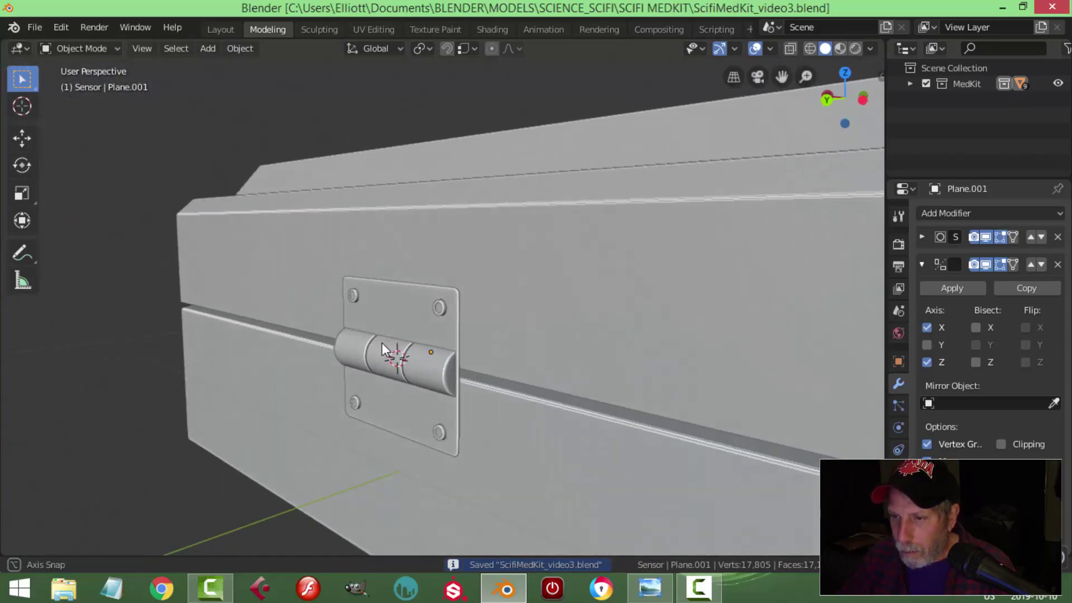
# Apply the hinge cylinder's Mirror modifier, leaving only its subdivision surface.
pyautogui.scroll(3)
pyautogui.middleClick(447, 373)
pyautogui.scroll(-3)
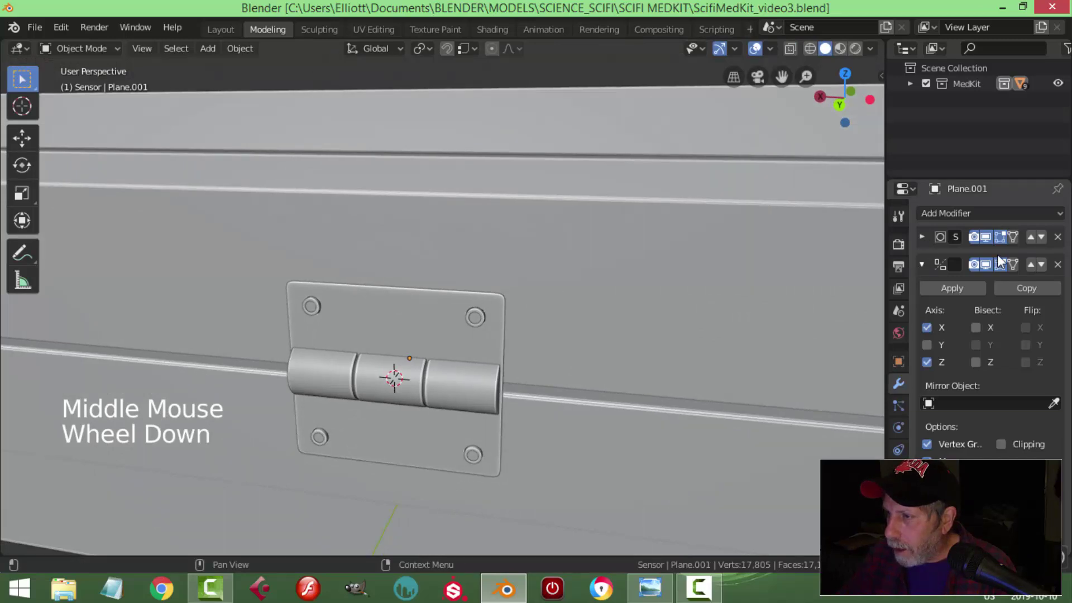
pyautogui.click(953, 295)
pyautogui.middleClick(557, 353)
pyautogui.click(439, 390)
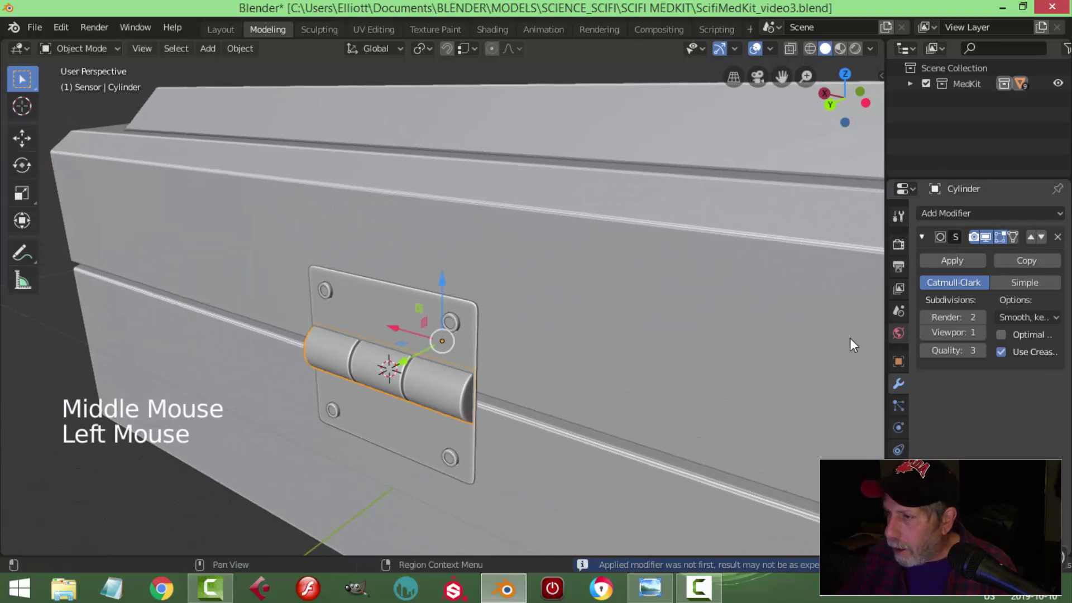
pyautogui.click(378, 312)
pyautogui.scroll(3)
pyautogui.press('alt+a')
pyautogui.middleClick(529, 344)
pyautogui.middleClick(521, 339)
pyautogui.middleClick(509, 293)
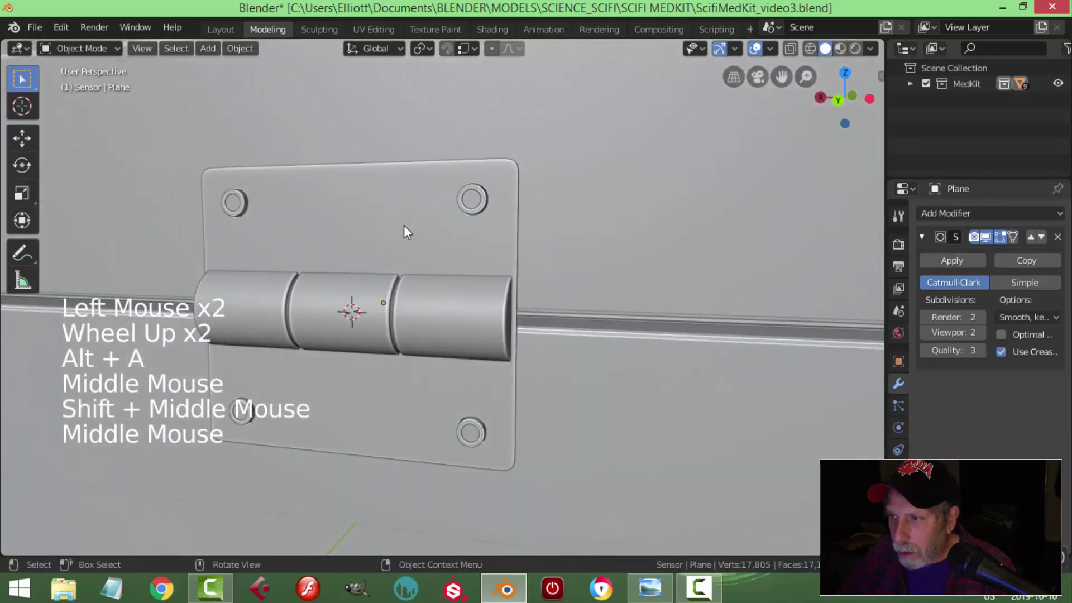
# Apply the Mirror modifiers on the hinge plates Plane and Plane.001, keeping one viewport subdivision level.
pyautogui.click(437, 233)
pyautogui.click(933, 334)
pyautogui.press('alt+a')
pyautogui.scroll(-3)
pyautogui.middleClick(542, 279)
pyautogui.scroll(3)
pyautogui.click(500, 231)
pyautogui.scroll(3)
pyautogui.click(518, 212)
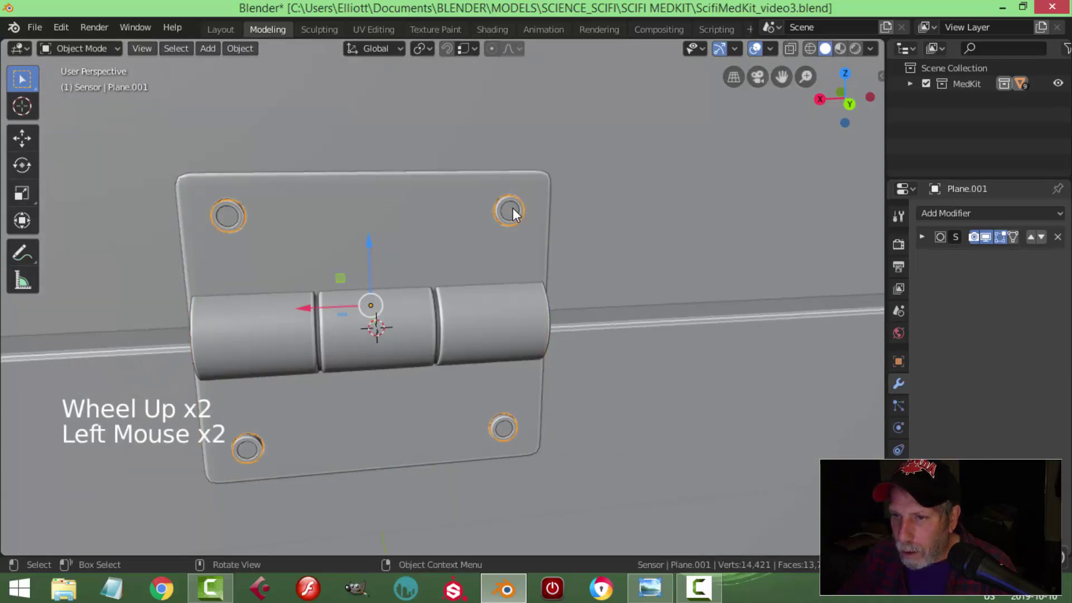
pyautogui.click(924, 240)
pyautogui.click(927, 237)
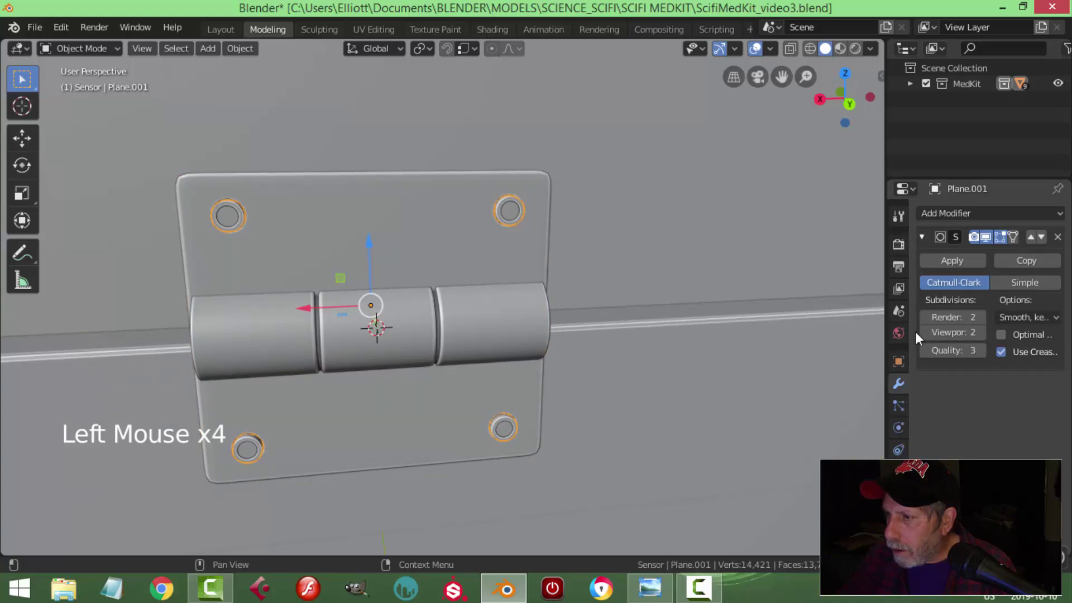
pyautogui.click(929, 335)
pyautogui.press('alt+a')
# Join the hinge pieces with Ctrl+J and raise the cylinder's viewport subdivision level to two.
pyautogui.click(517, 218)
pyautogui.click(403, 220)
pyautogui.press('ctrl+j')
pyautogui.press('alt+a')
pyautogui.scroll(-3)
pyautogui.middleClick(472, 299)
pyautogui.middleClick(494, 312)
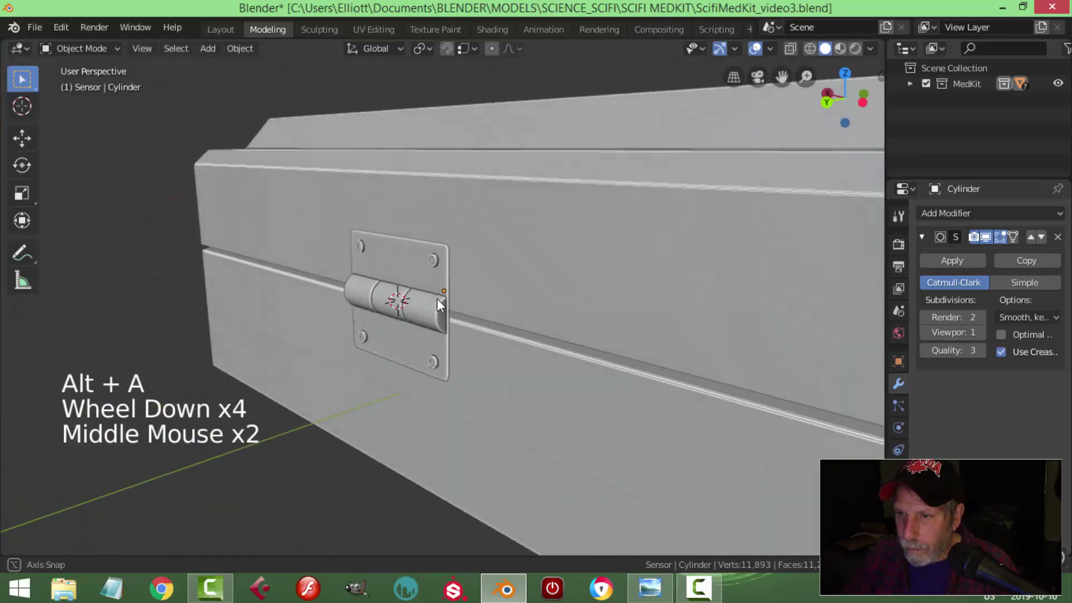
pyautogui.click(409, 286)
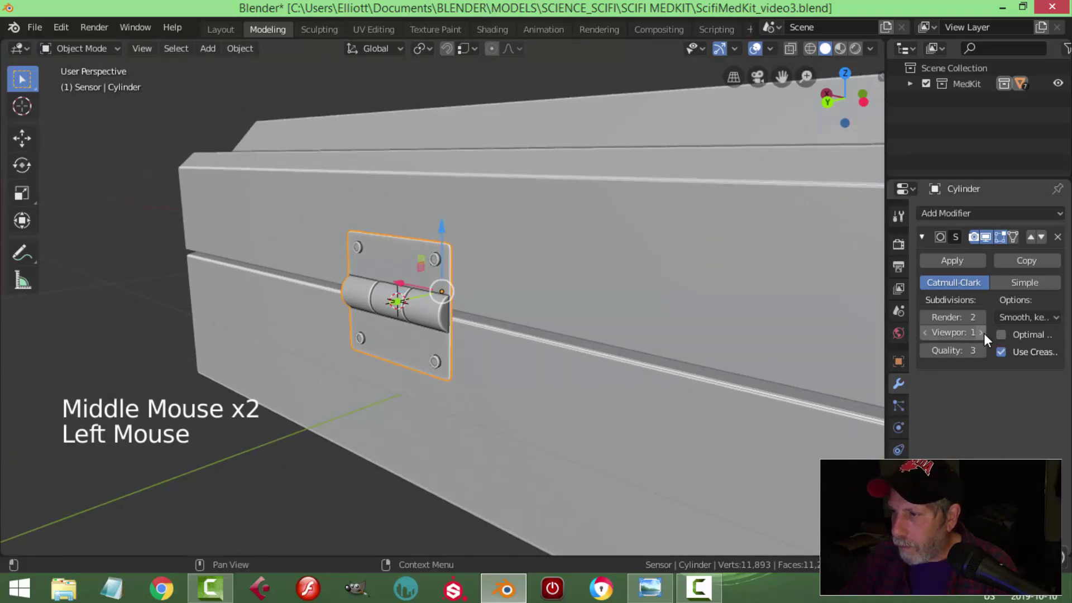
pyautogui.click(988, 337)
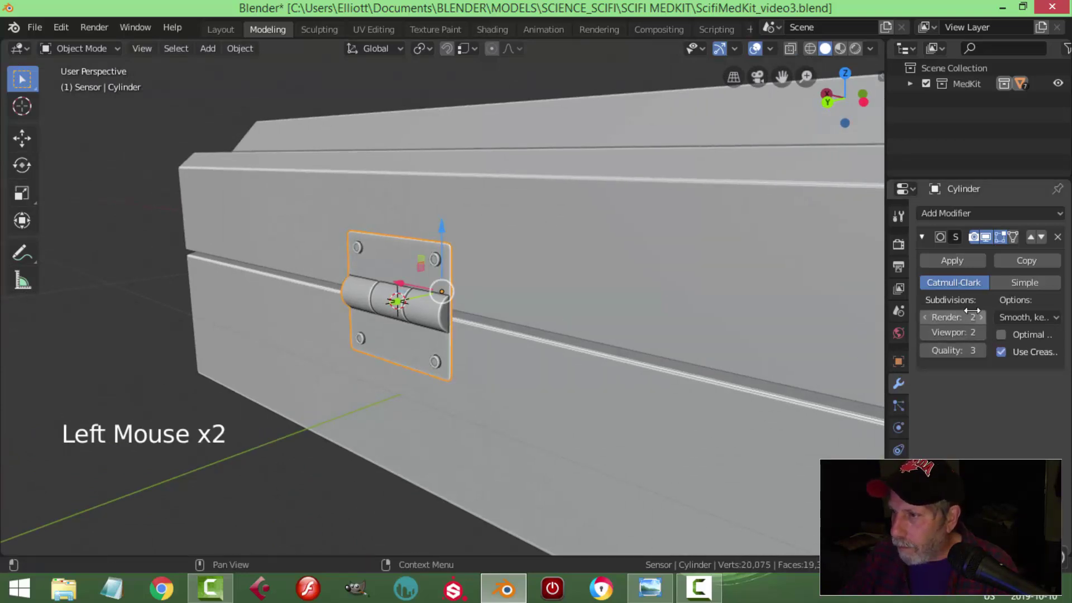
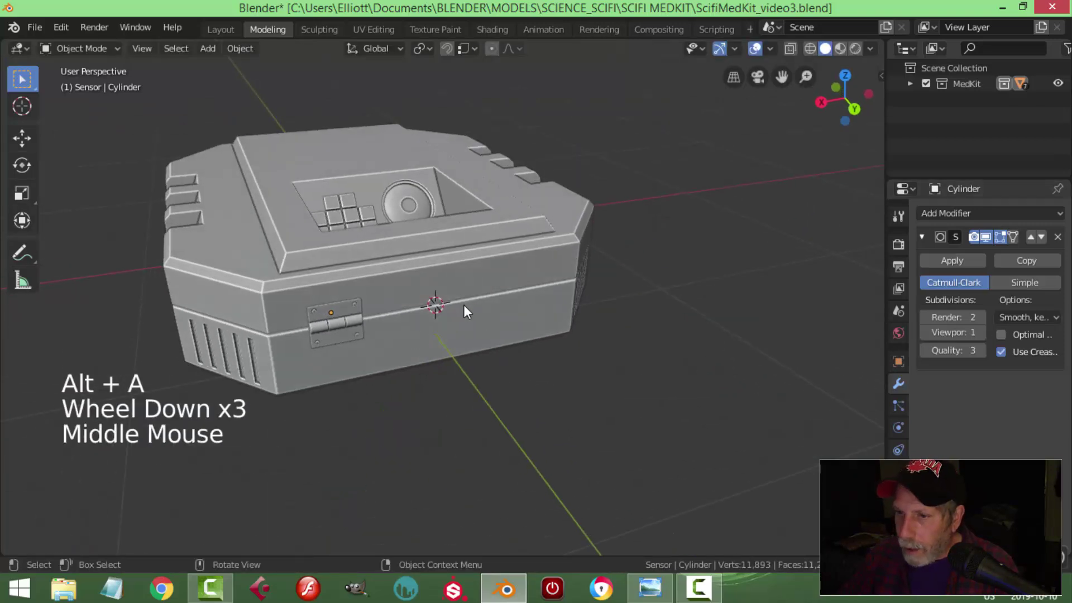
# Add an X-axis Mirror modifier to the cylinder and eyedropper-pick the bottom object as its mirror object.
pyautogui.click(929, 238)
pyautogui.click(936, 219)
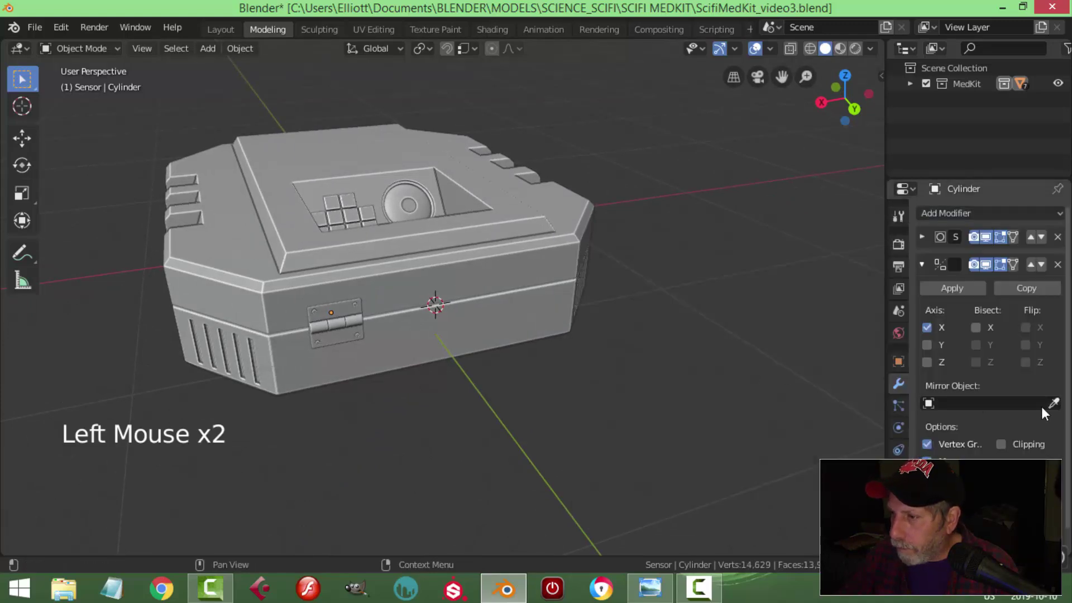
pyautogui.click(1057, 409)
pyautogui.press('alt+a')
pyautogui.middleClick(689, 328)
pyautogui.scroll(-3)
pyautogui.middleClick(410, 277)
pyautogui.scroll(3)
pyautogui.middleClick(494, 313)
pyautogui.scroll(3)
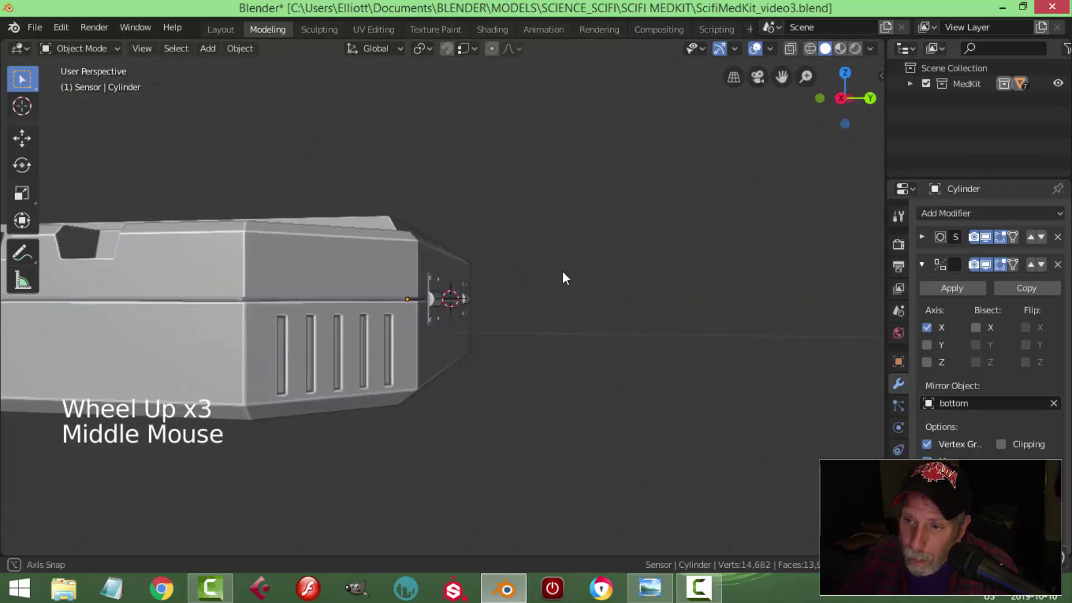
pyautogui.click(360, 315)
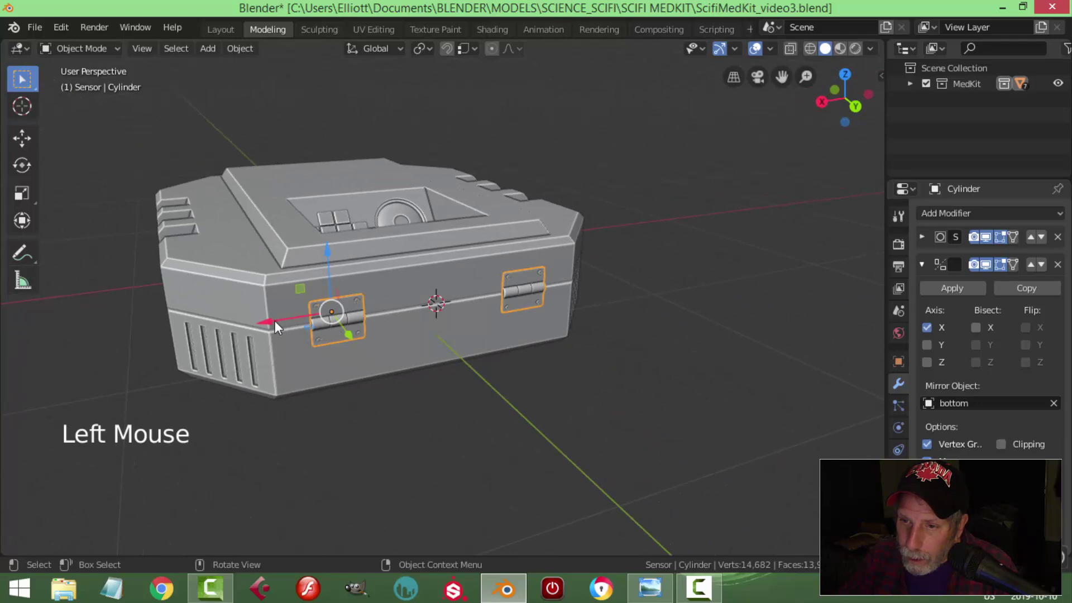
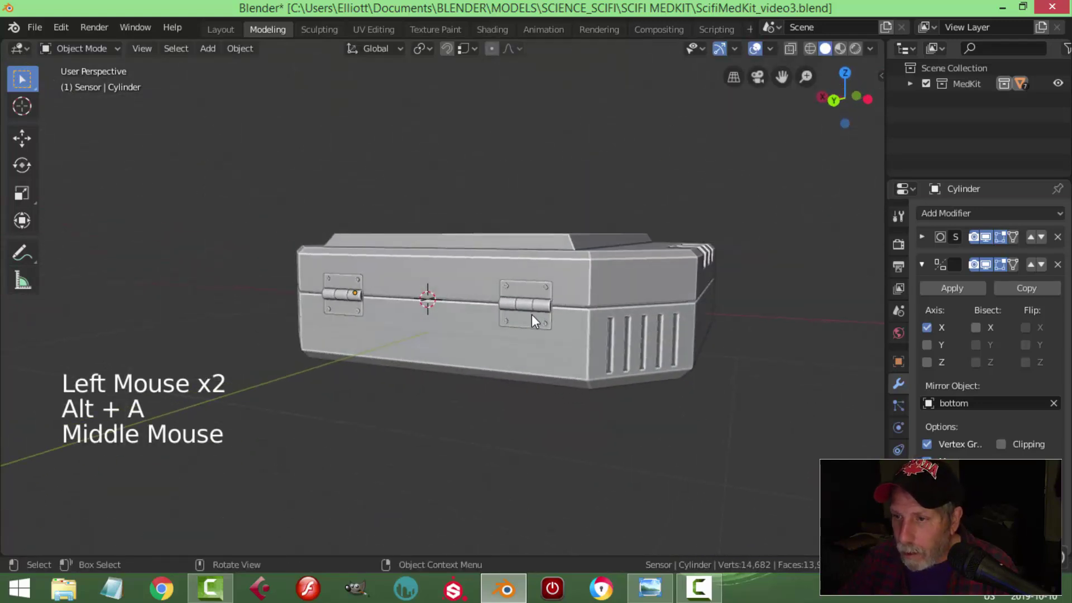
# Orbit around the case to check the hinges now appear on both sides.
pyautogui.scroll(-3)
pyautogui.middleClick(495, 307)
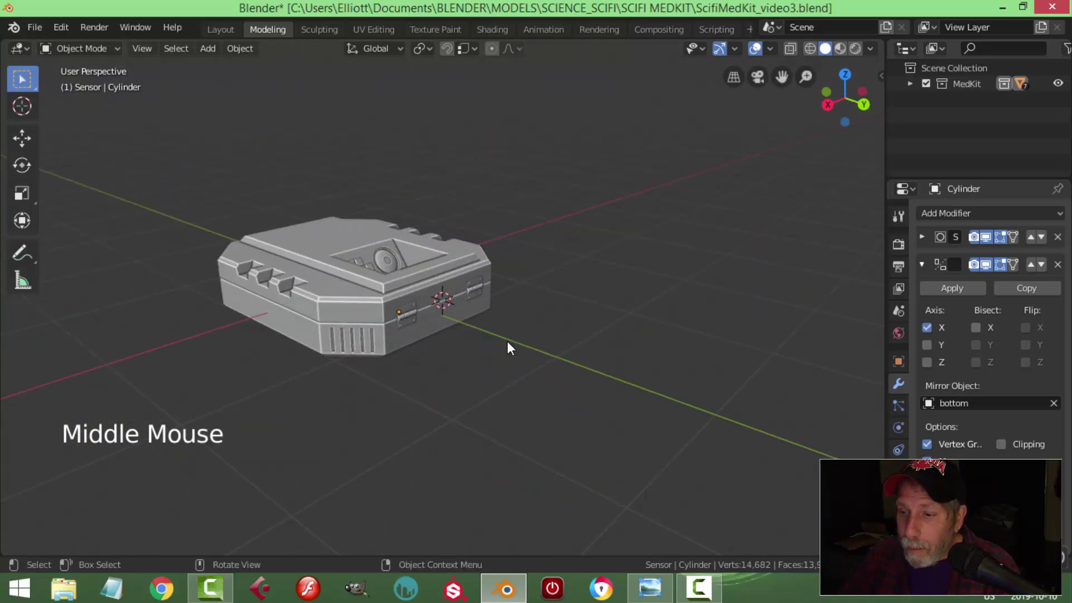
pyautogui.middleClick(585, 327)
pyautogui.middleClick(604, 345)
pyautogui.scroll(3)
pyautogui.middleClick(629, 327)
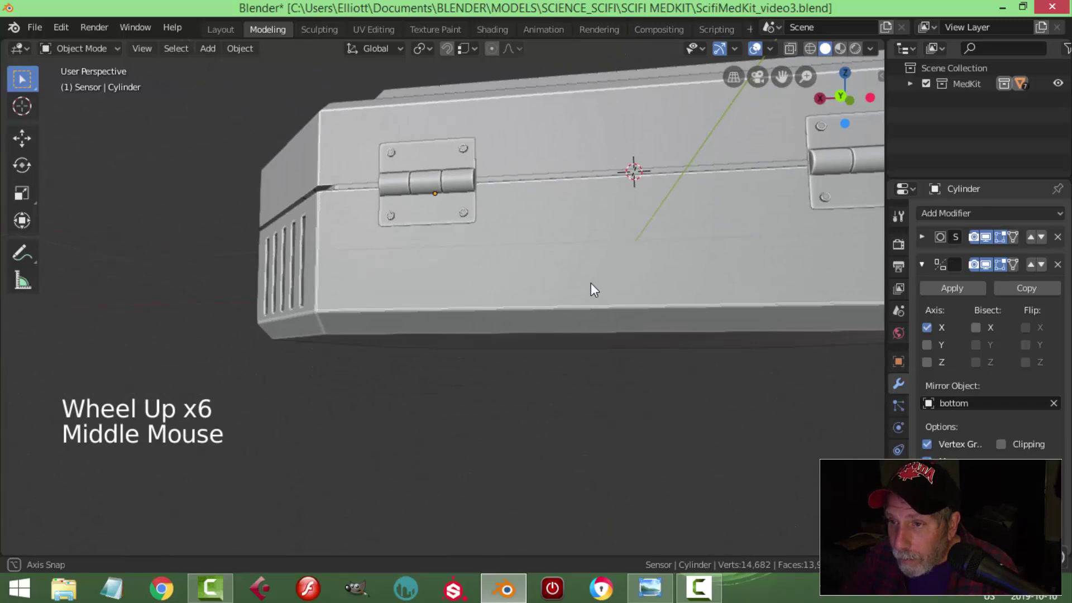
pyautogui.scroll(-3)
pyautogui.middleClick(447, 341)
pyautogui.scroll(-3)
pyautogui.middleClick(523, 316)
pyautogui.middleClick(574, 357)
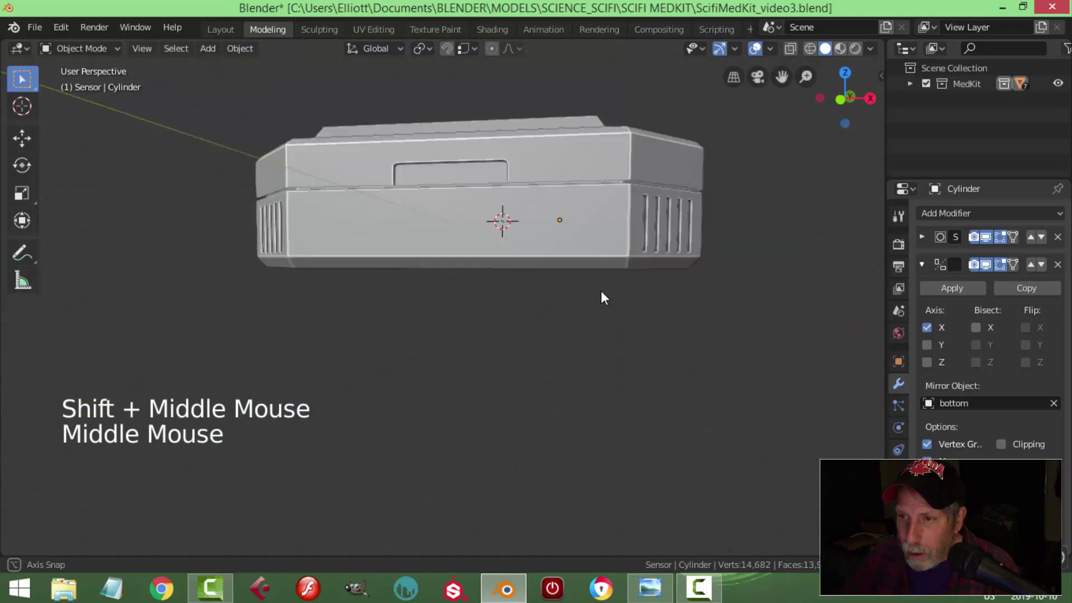